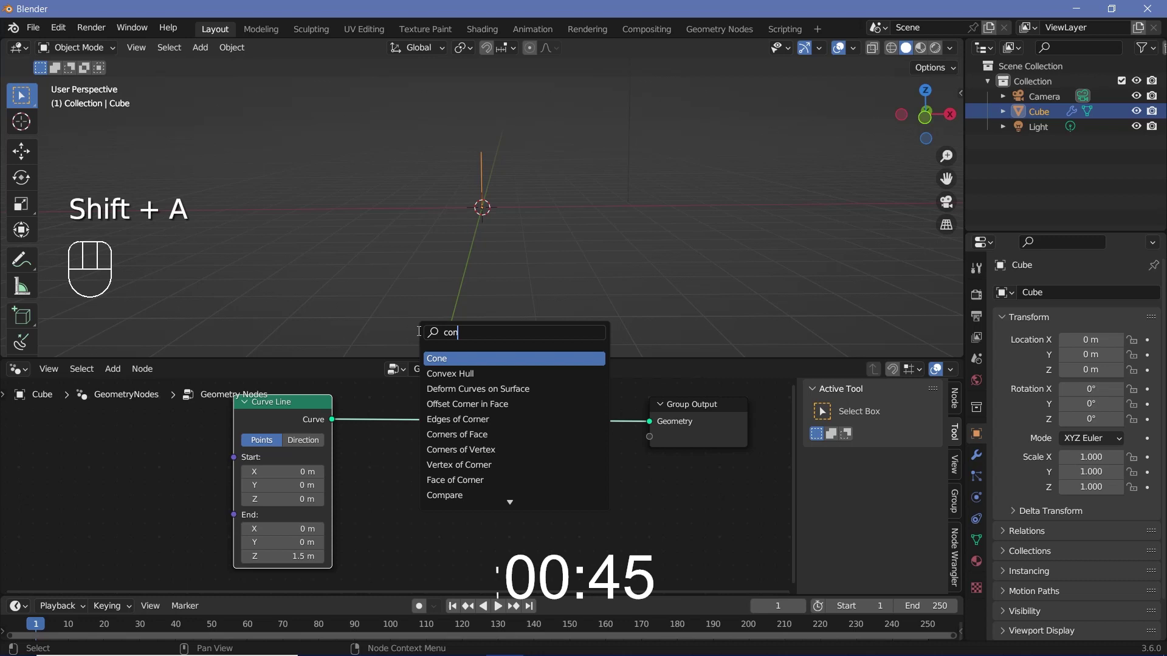
# - Resample the curve line to 3 points and frame the whole curve in the viewport
pyautogui.press('BackSpace')
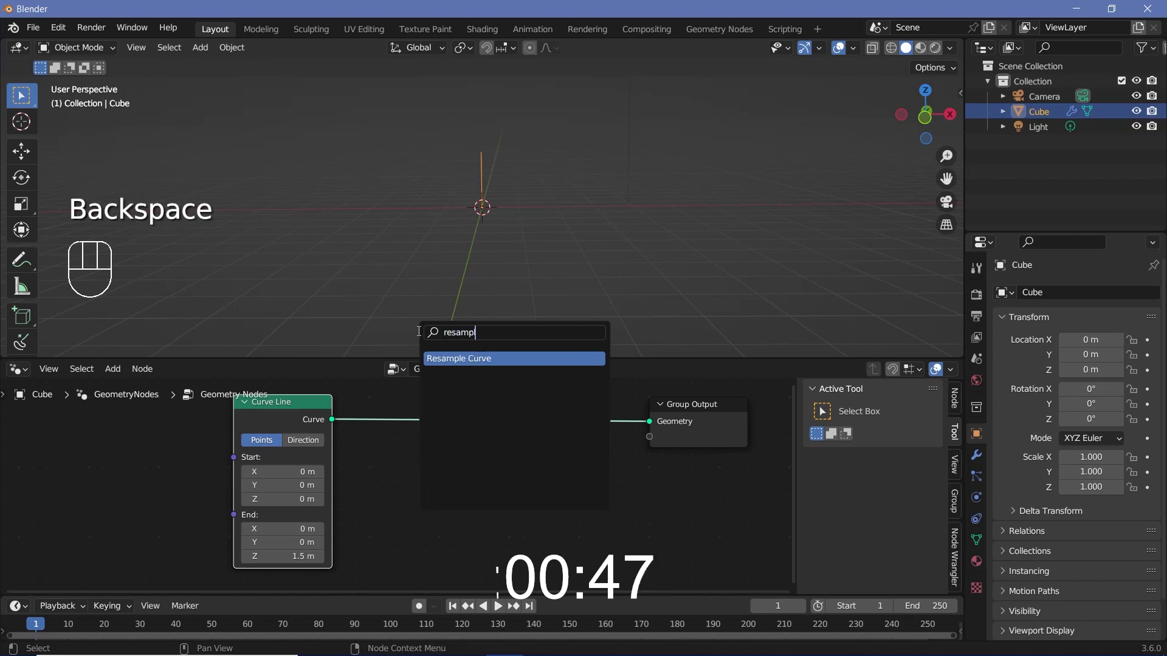
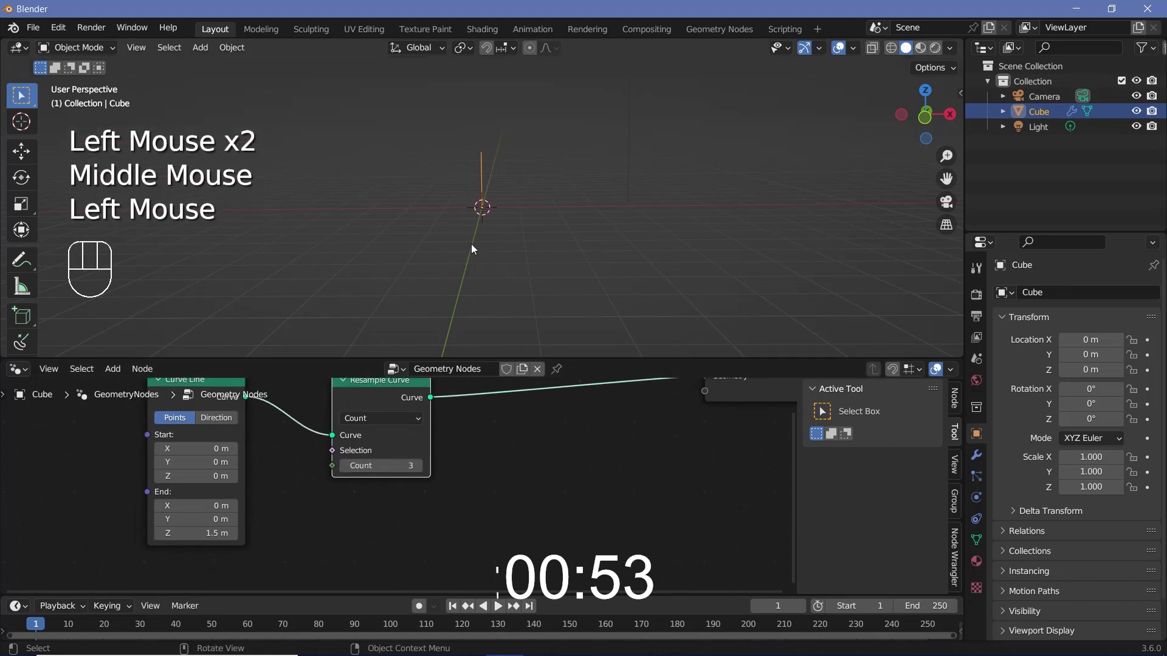
pyautogui.moveTo(475, 204); pyautogui.dragTo(476, 183)
pyautogui.moveTo(495, 151); pyautogui.dragTo(485, 123)
pyautogui.middleClick(494, 145)
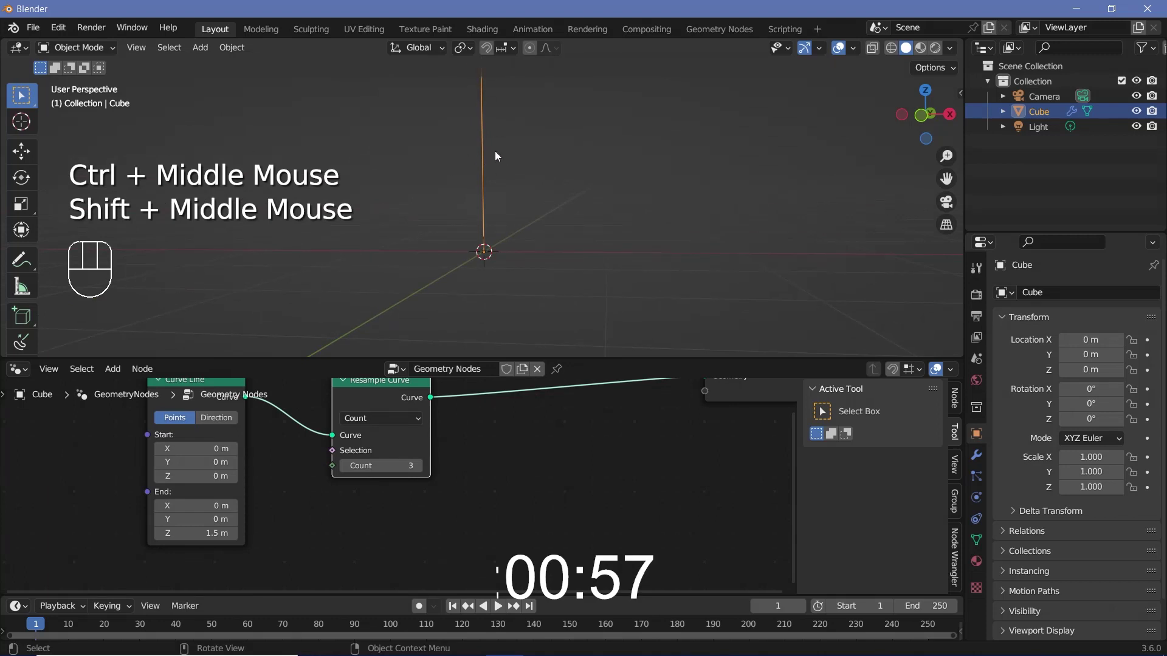
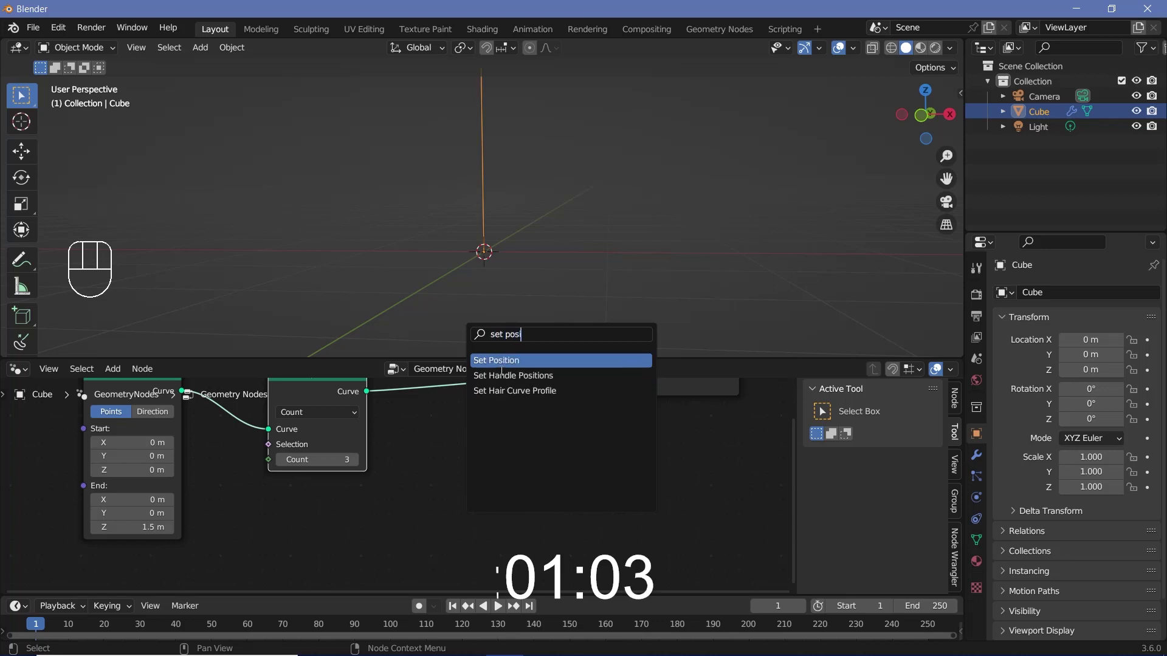
# - Insert a Set Position node between Resample Curve and the Group Output
pyautogui.click(499, 410)
pyautogui.middleClick(449, 485)
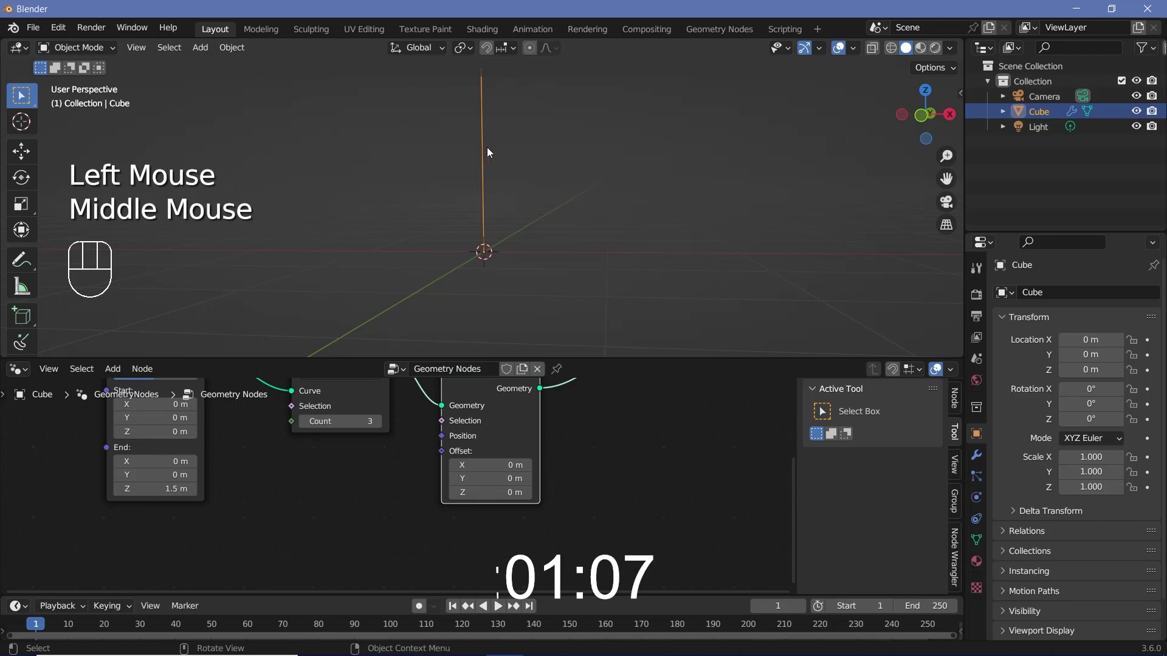
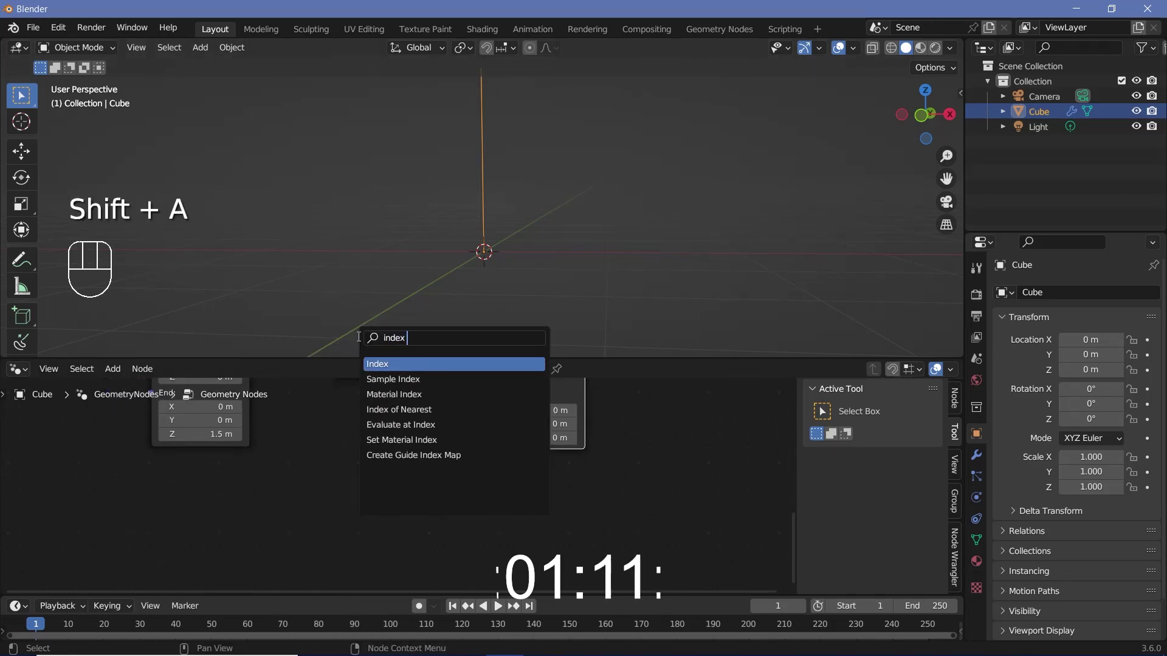
# - Add an Index node and an Integer Equal compare feeding Set Position's Selection
pyautogui.click(308, 462)
pyautogui.press('shift+a')
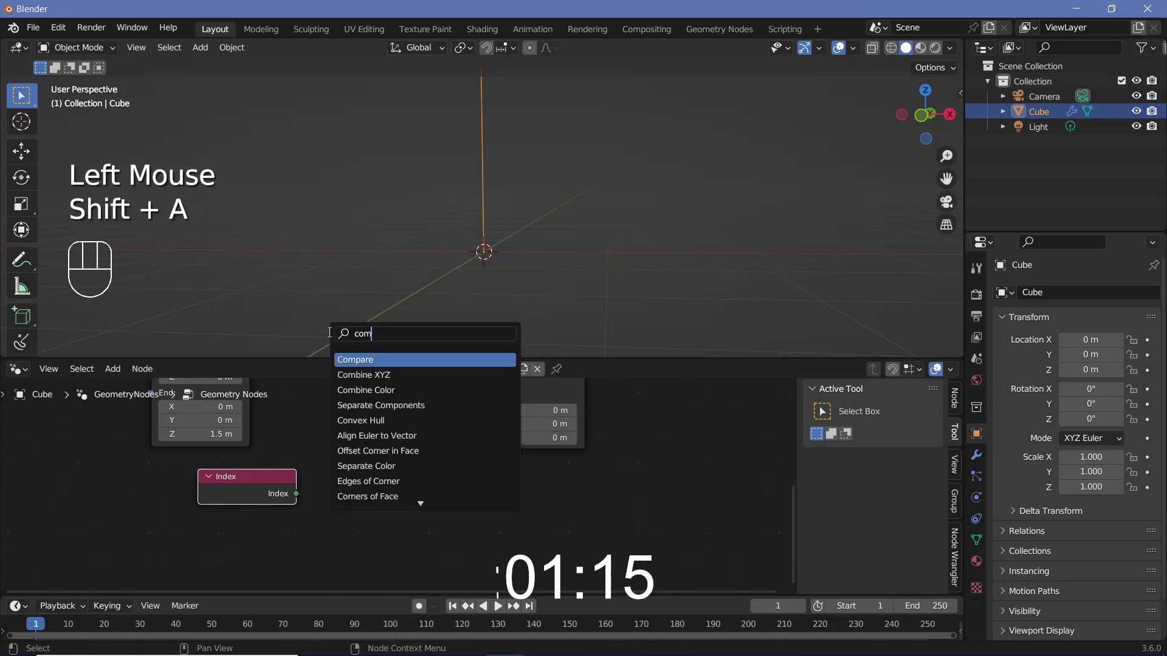
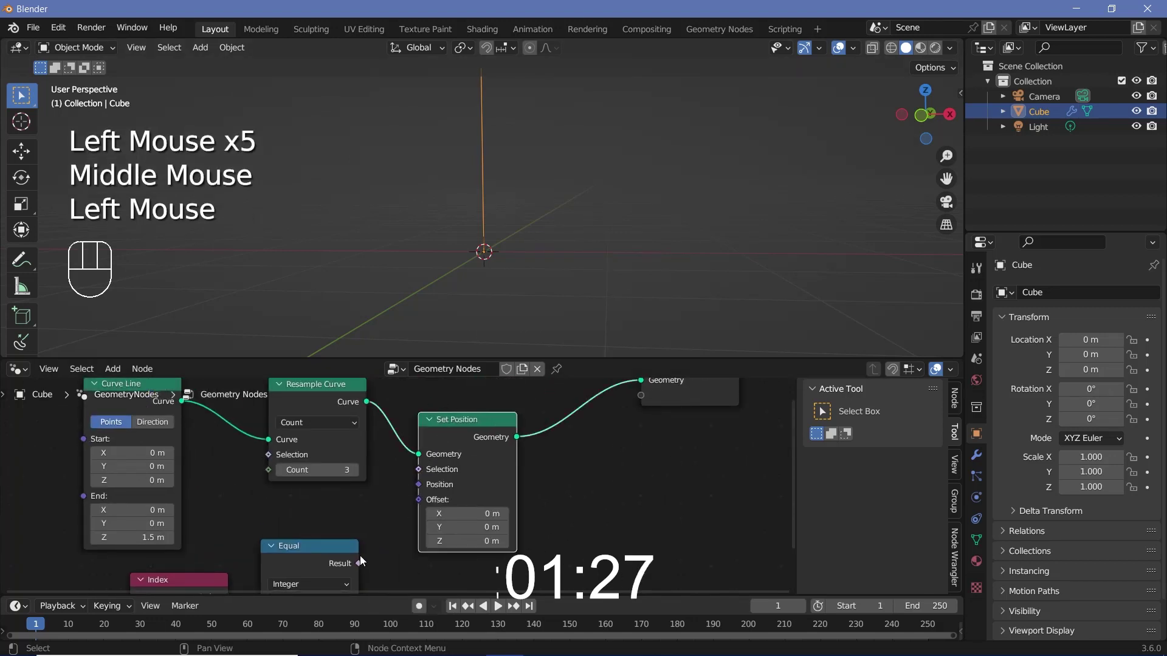
pyautogui.moveTo(361, 567); pyautogui.dragTo(438, 530)
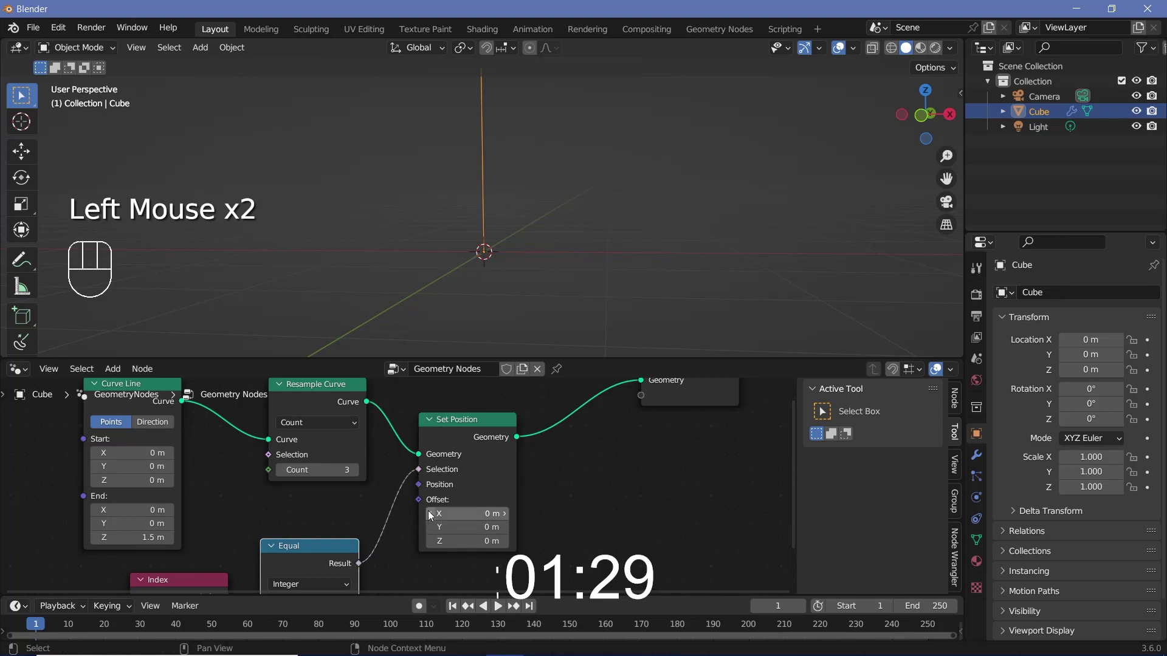
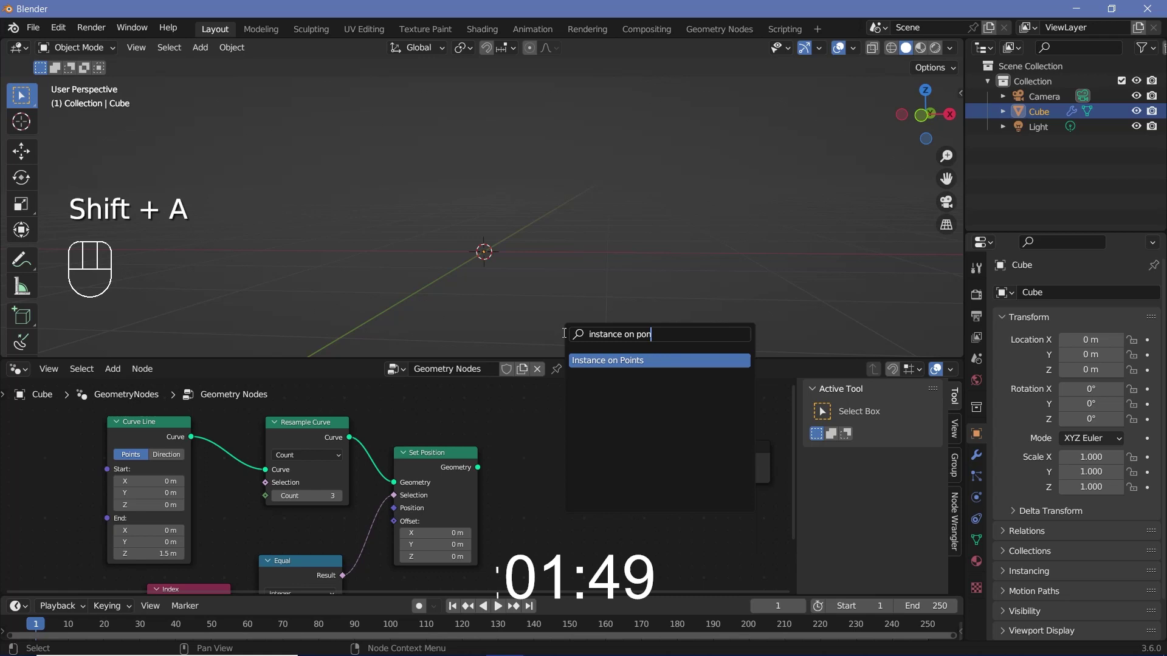
# - Instance a UV Sphere on the curve points and send the instances to the output
pyautogui.moveTo(501, 482); pyautogui.dragTo(630, 468)
pyautogui.moveTo(640, 468); pyautogui.dragTo(683, 463)
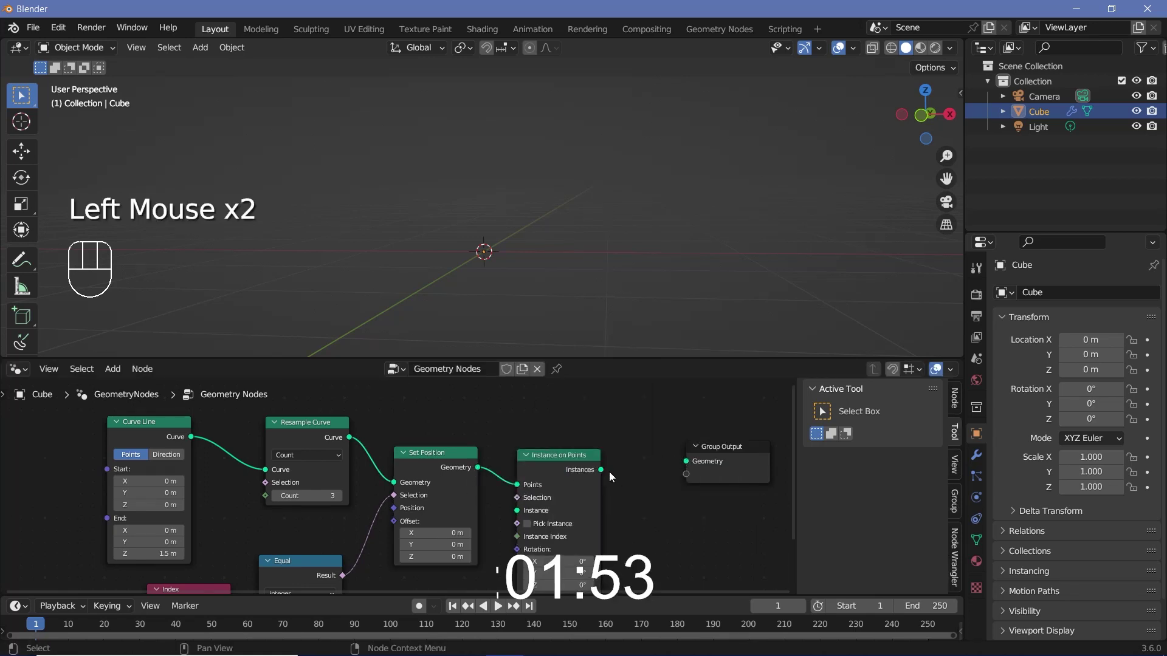
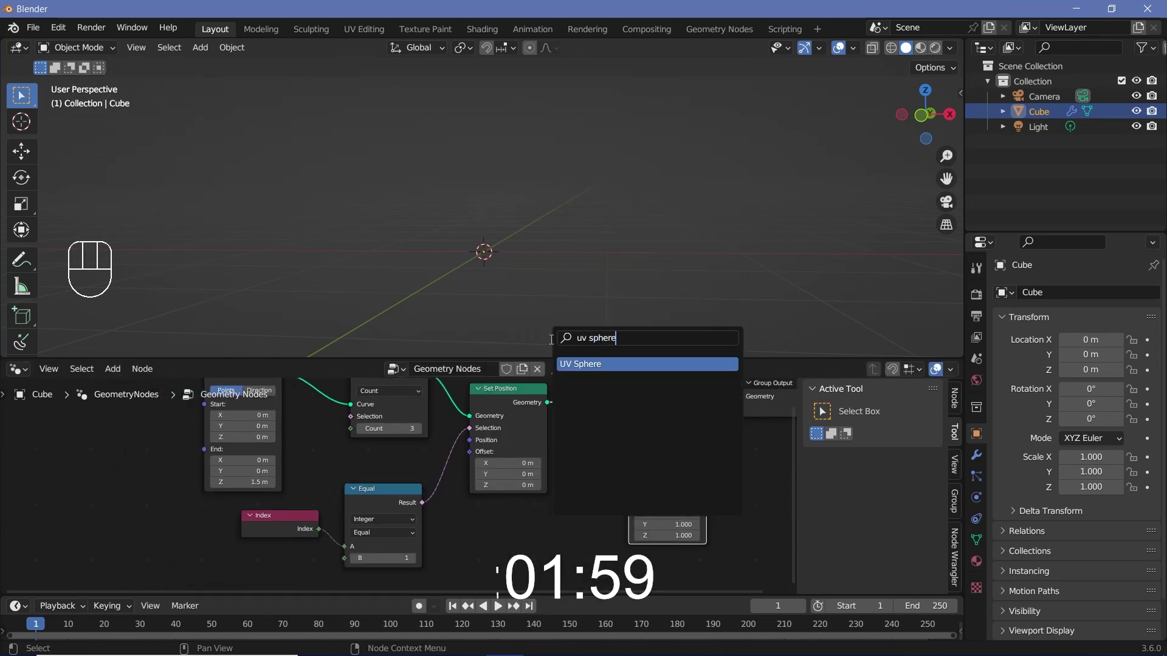
pyautogui.moveTo(597, 520); pyautogui.dragTo(689, 566)
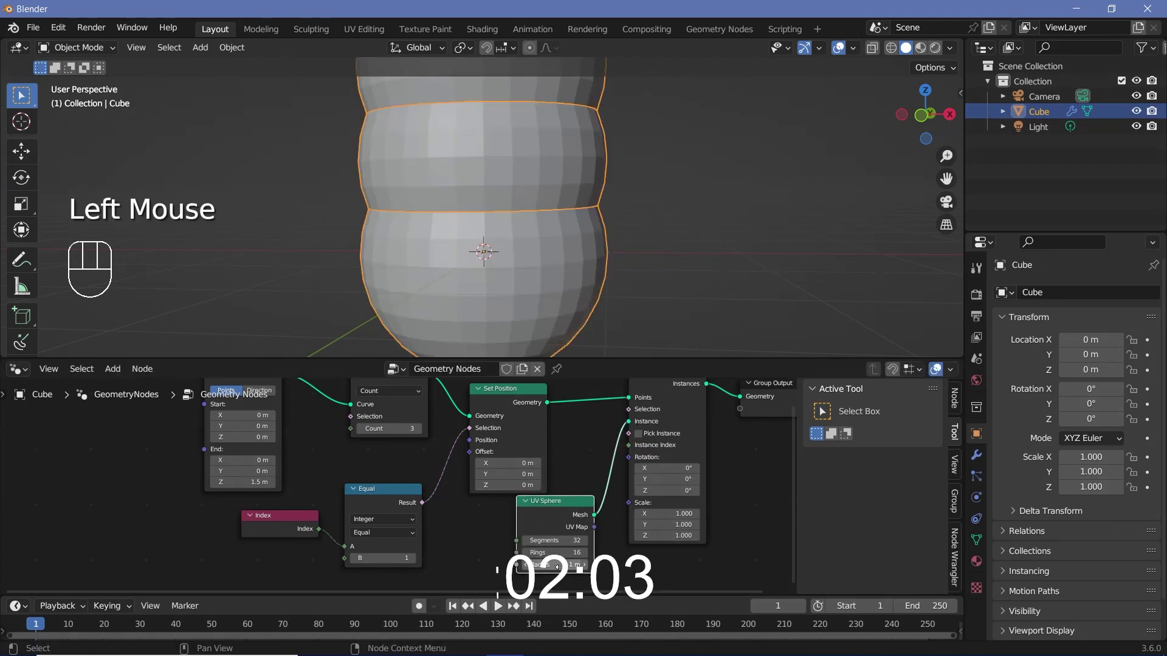
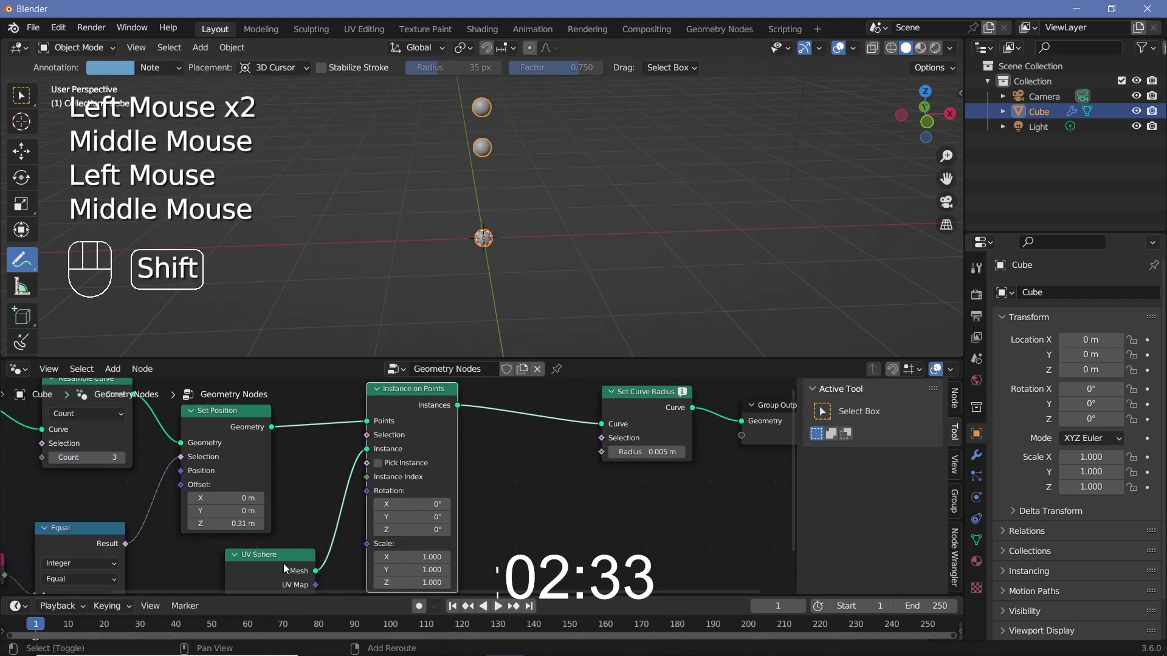
# - Remove the sphere instancing and bring the 0.005 m Set Curve Radius node into view
pyautogui.click(280, 580)
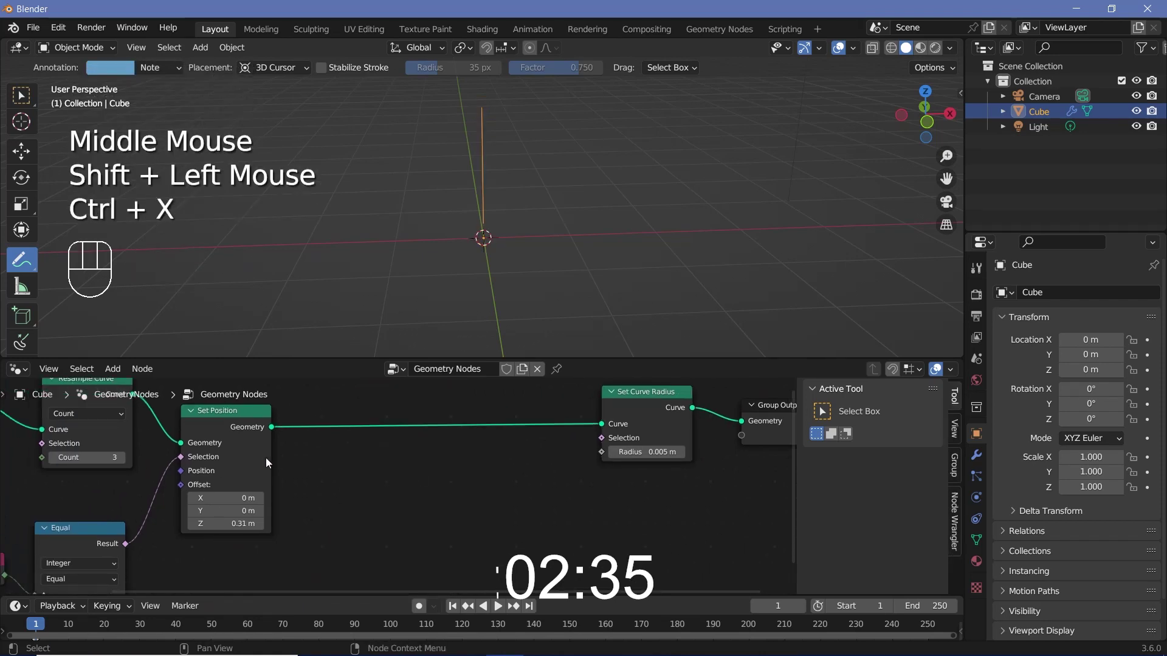
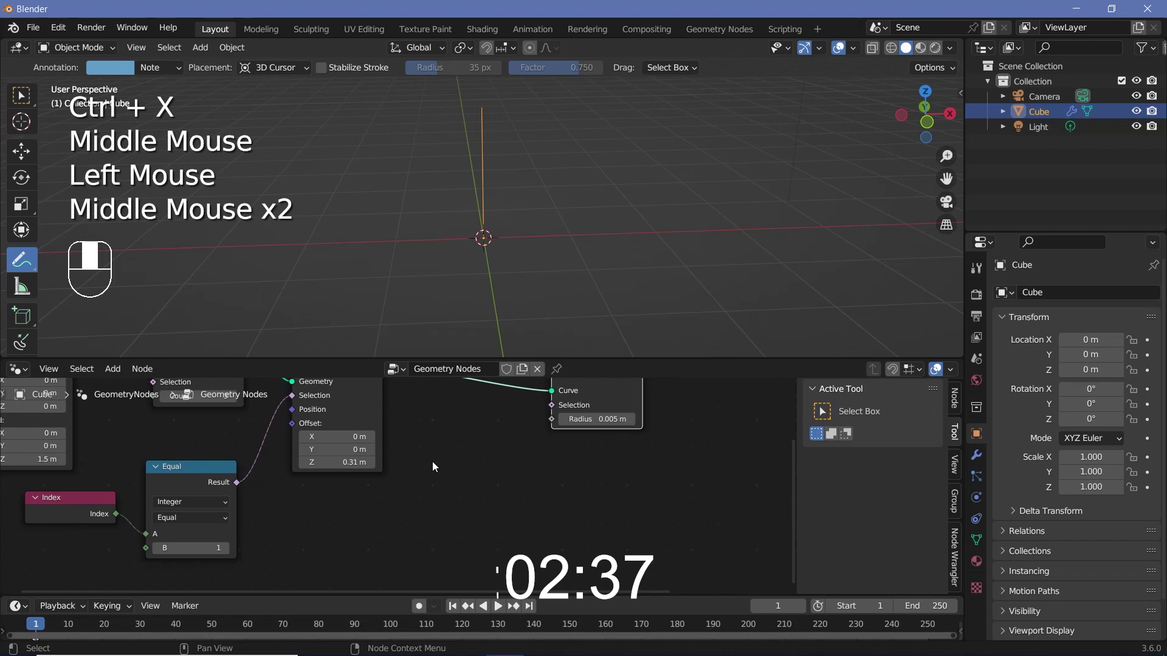
pyautogui.moveTo(289, 481); pyautogui.dragTo(627, 453)
pyautogui.middleClick(656, 445)
pyautogui.middleClick(450, 480)
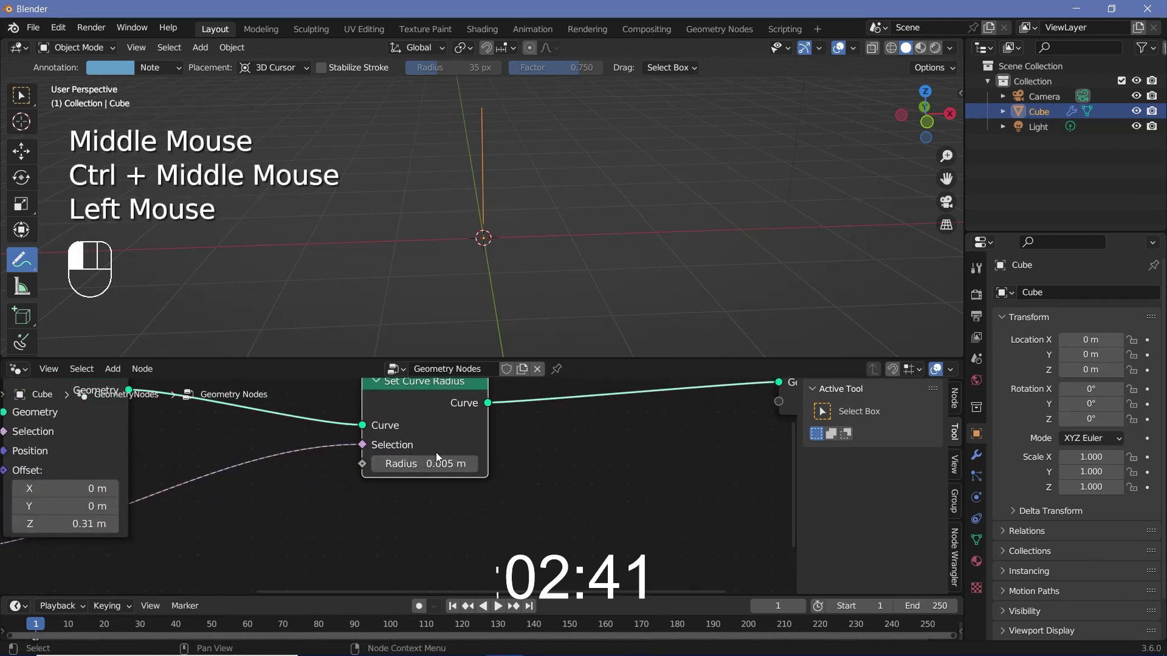
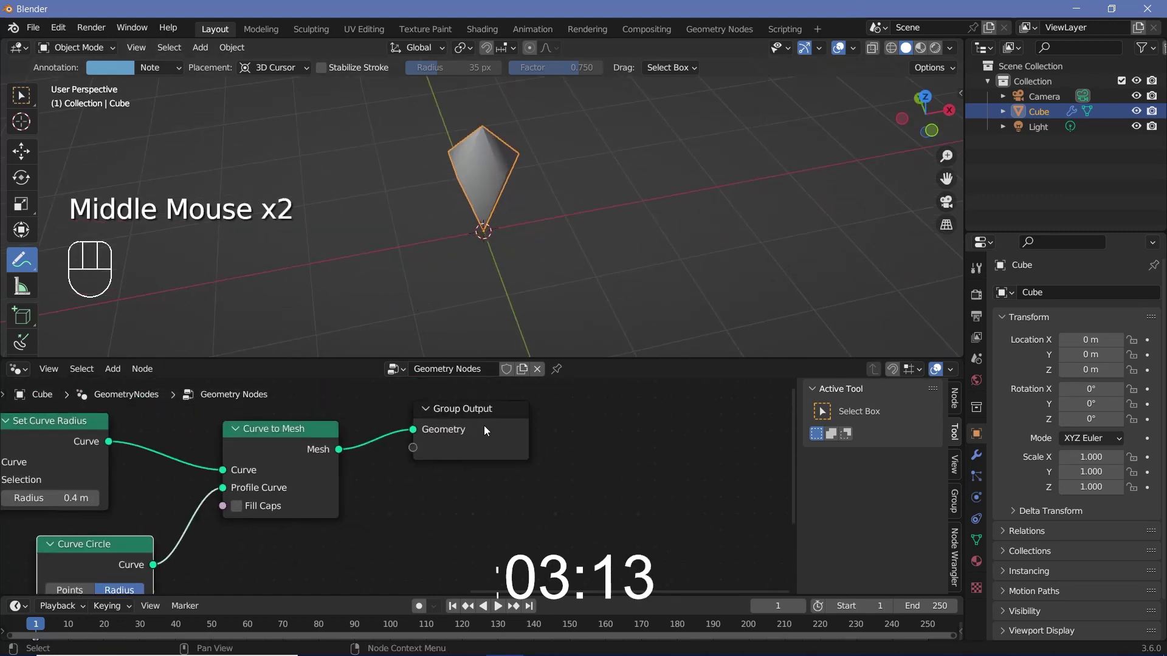
# - Insert a Set Shade Smooth node after the Curve to Mesh crystal
pyautogui.click(499, 436)
pyautogui.press('shift+a')
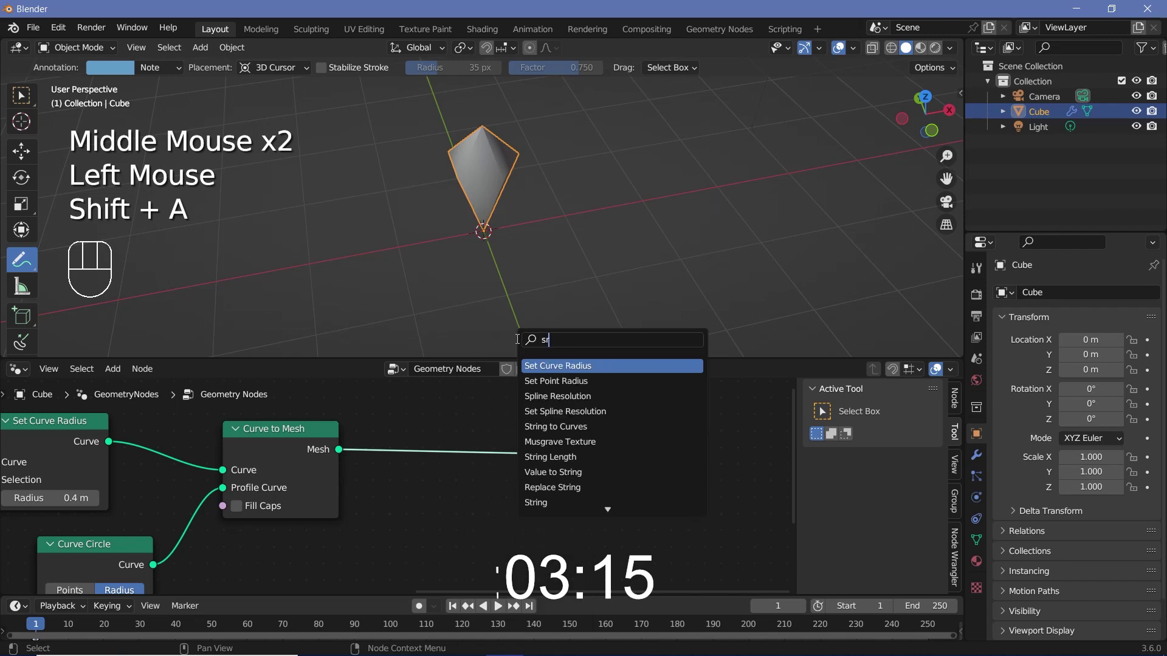
pyautogui.press('BackSpace')
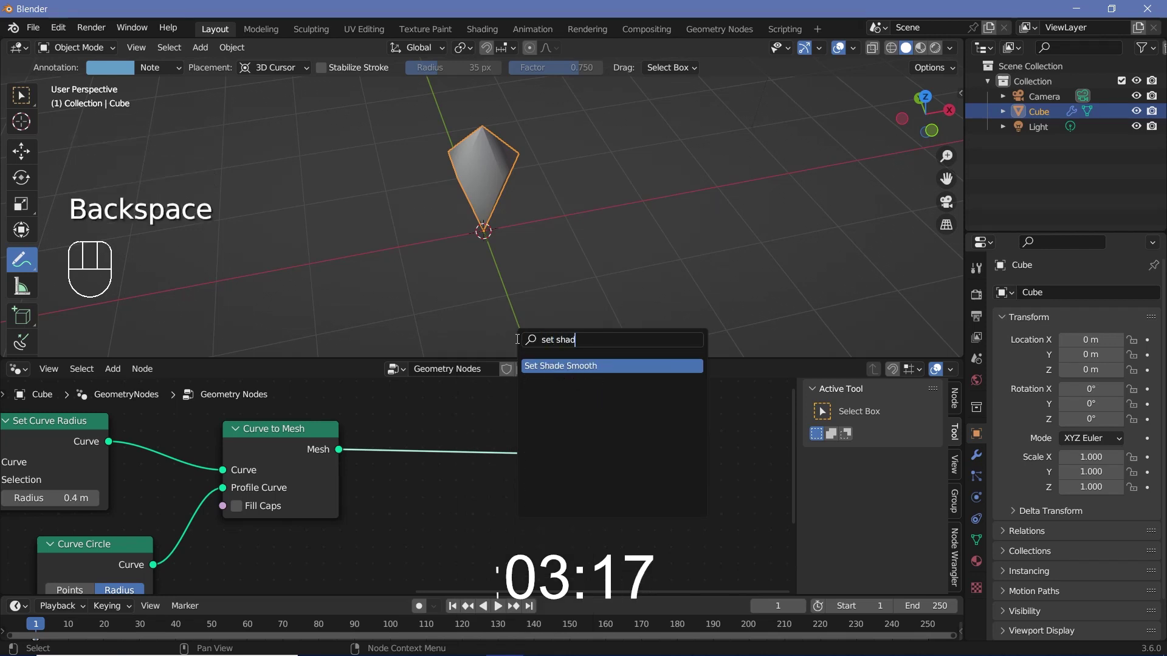
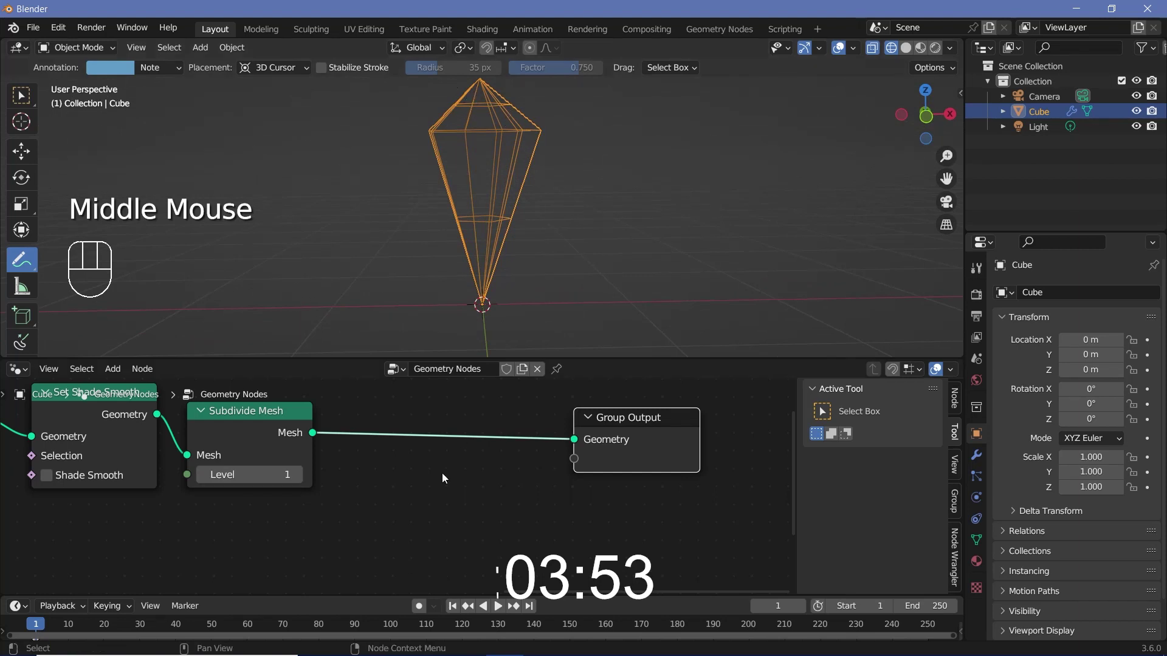
# - Add a Triangulate node before the output and view the crystal in Solid shading
pyautogui.press('shift+a')
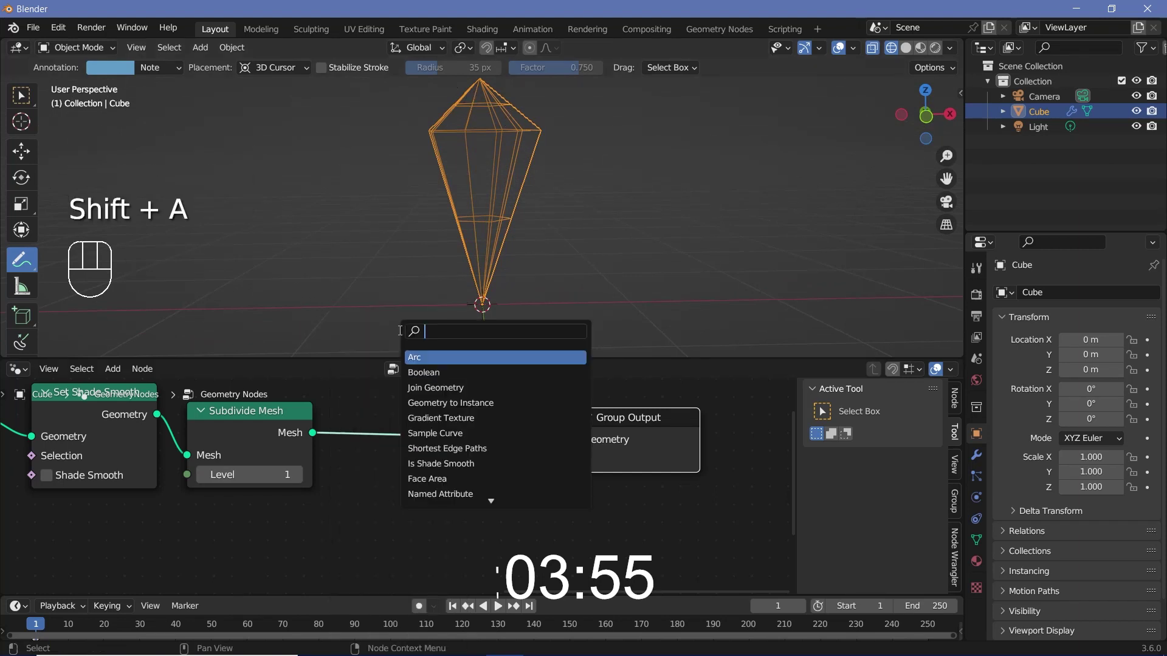
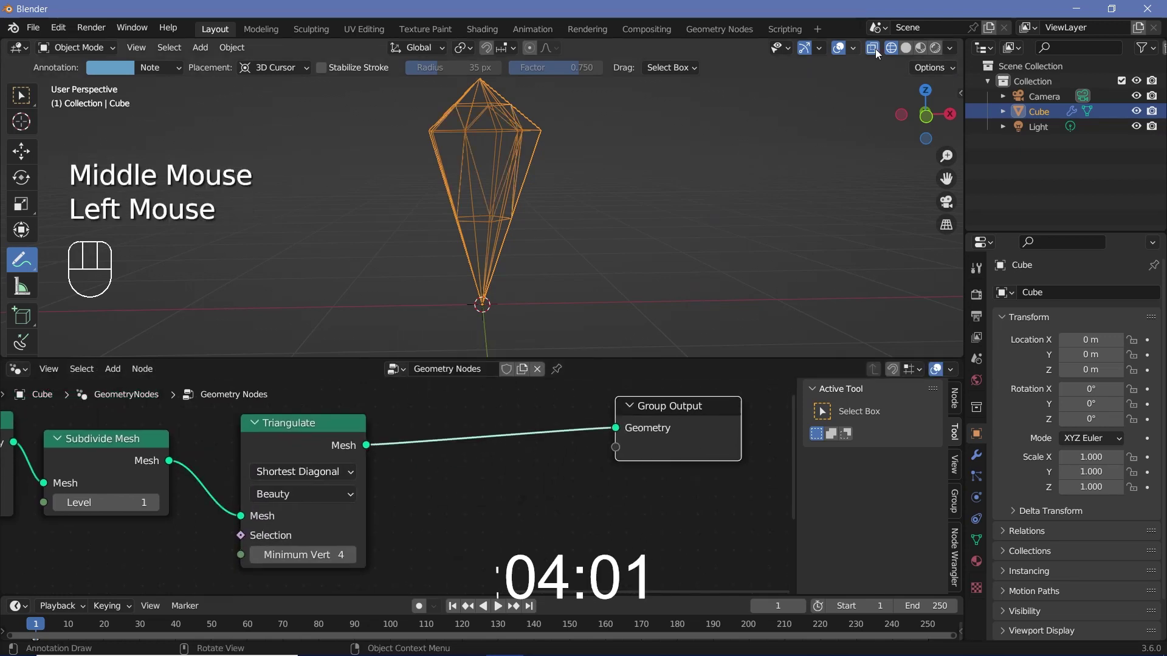
pyautogui.click(861, 74)
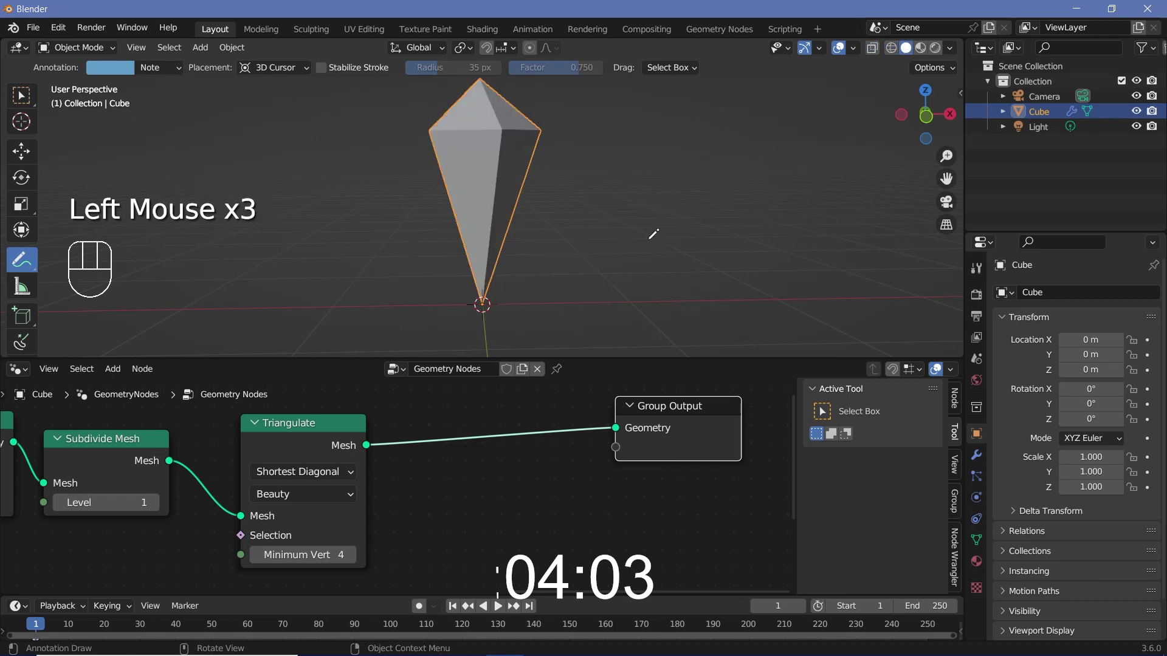
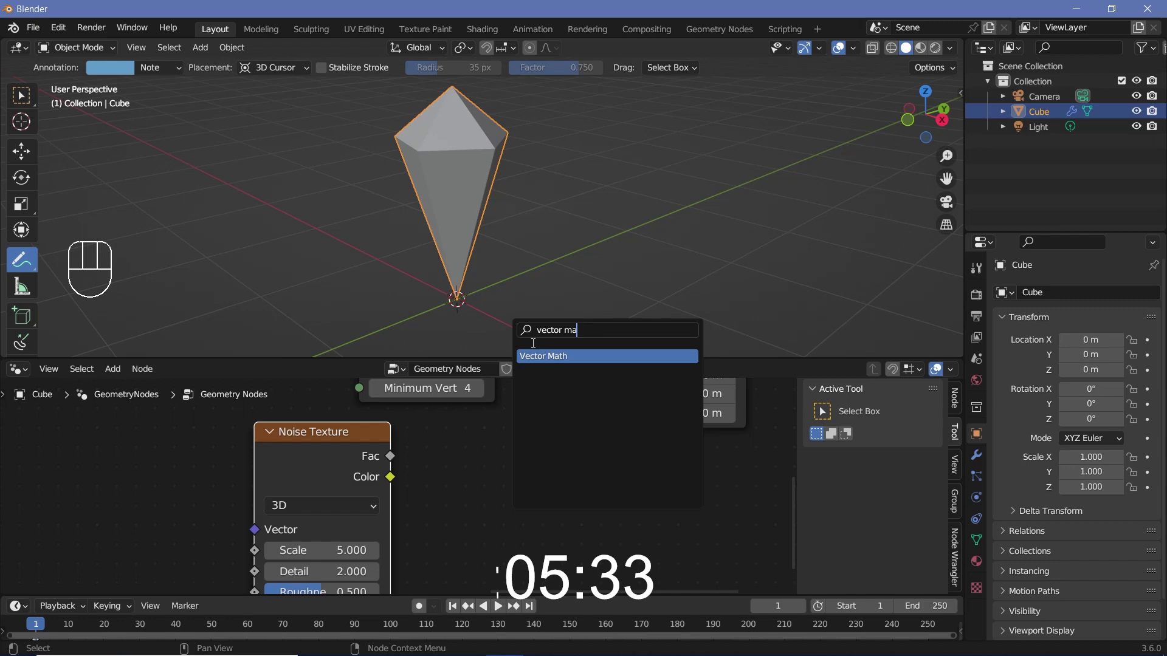
# - Pan the node tree to see the lower nodes around the Noise Texture
pyautogui.moveTo(402, 484); pyautogui.dragTo(478, 516)
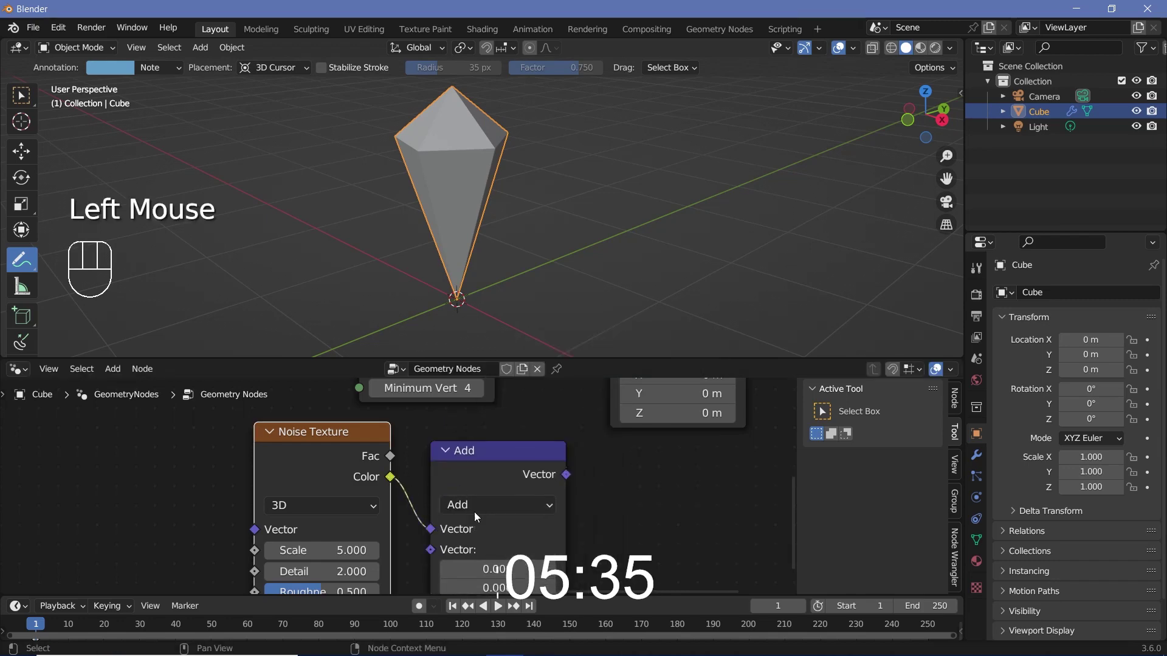
pyautogui.moveTo(479, 515); pyautogui.dragTo(678, 553)
pyautogui.middleClick(688, 554)
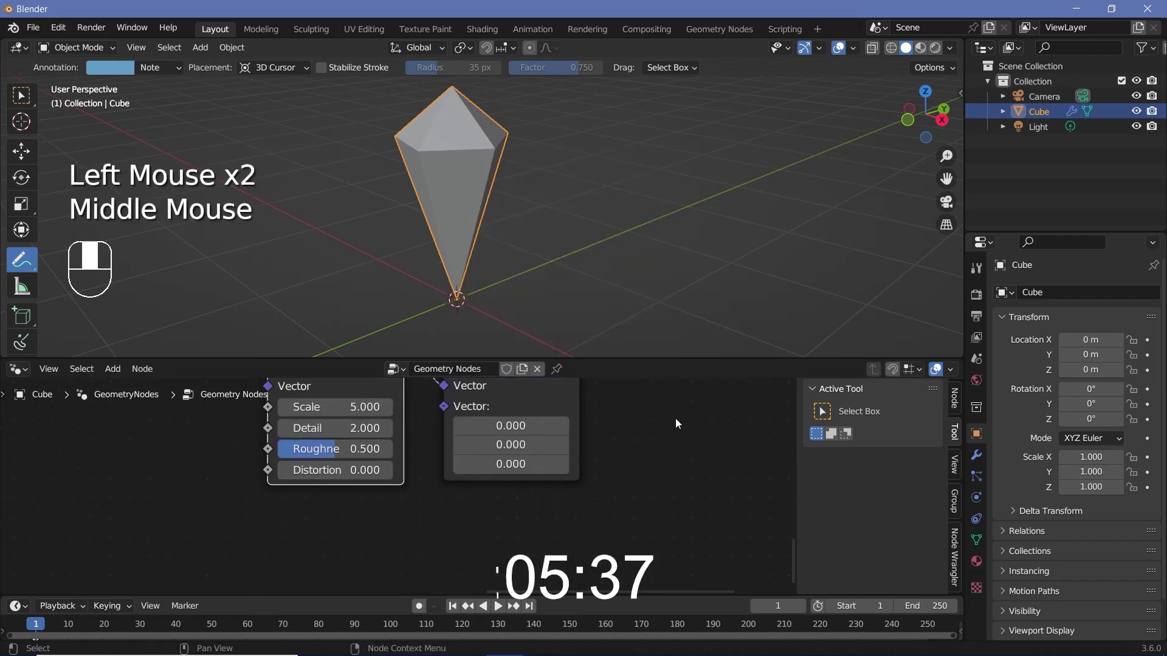
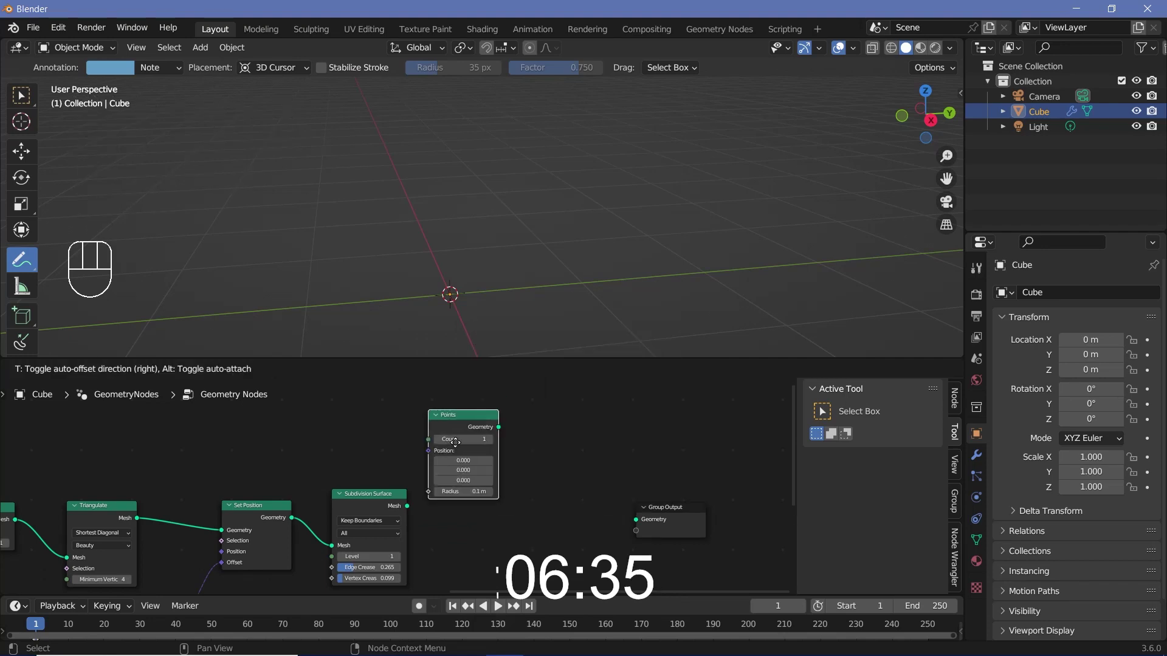
# - Link a Points node to the Group Output in place of the crystal mesh
pyautogui.moveTo(505, 435); pyautogui.dragTo(568, 476)
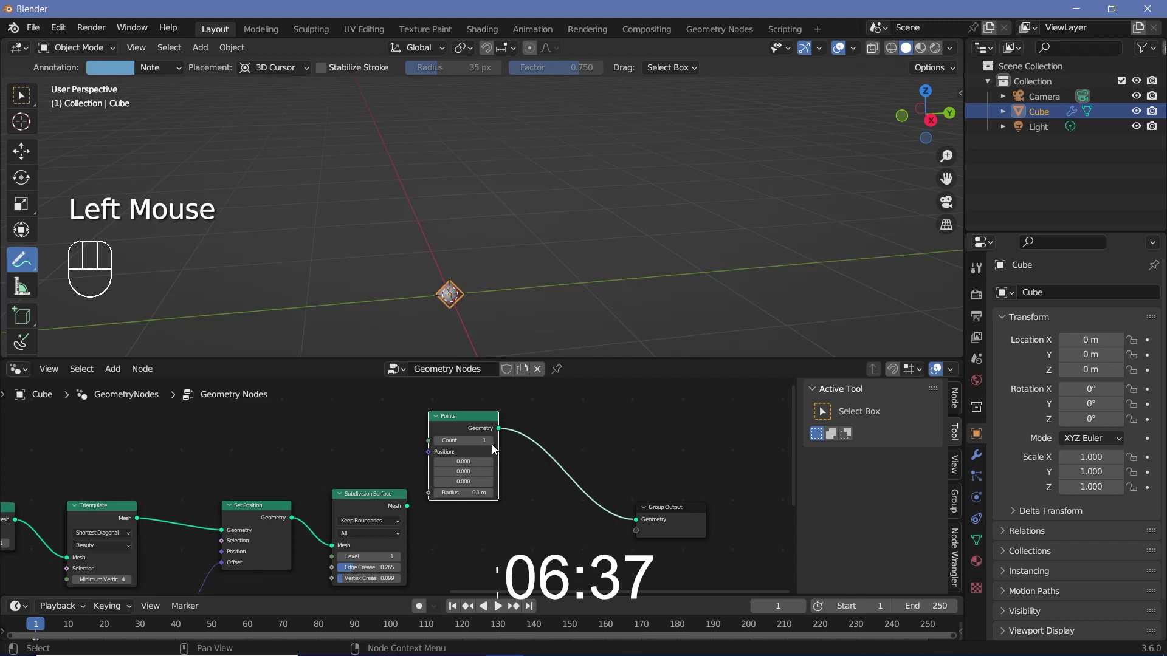
pyautogui.moveTo(472, 426); pyautogui.dragTo(499, 439)
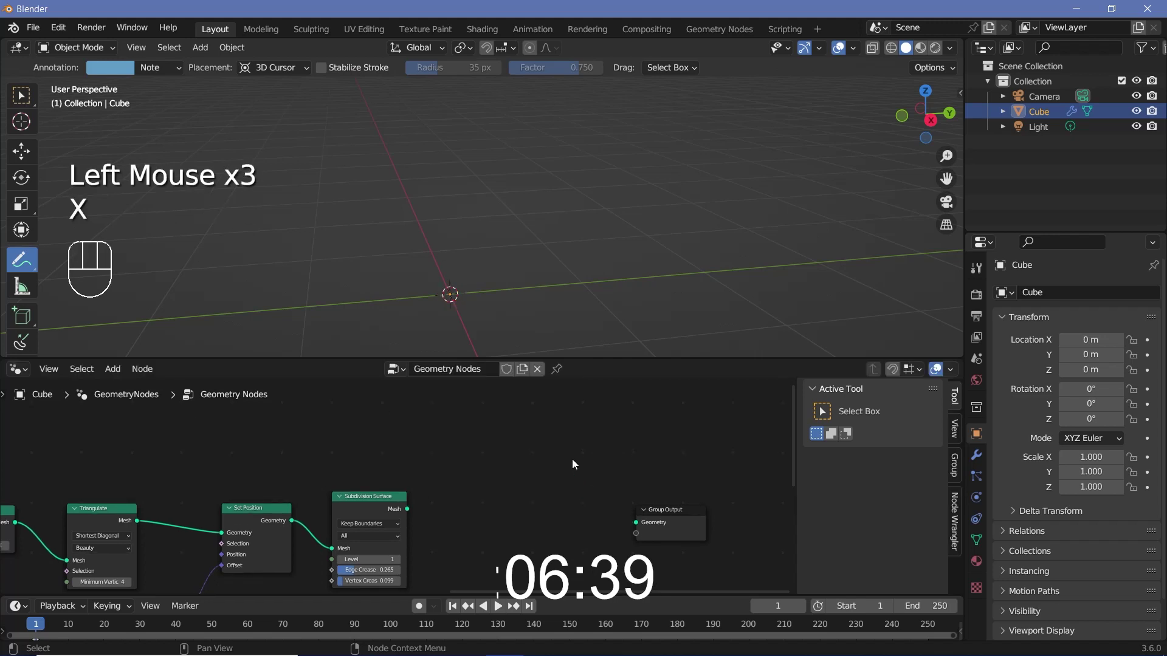
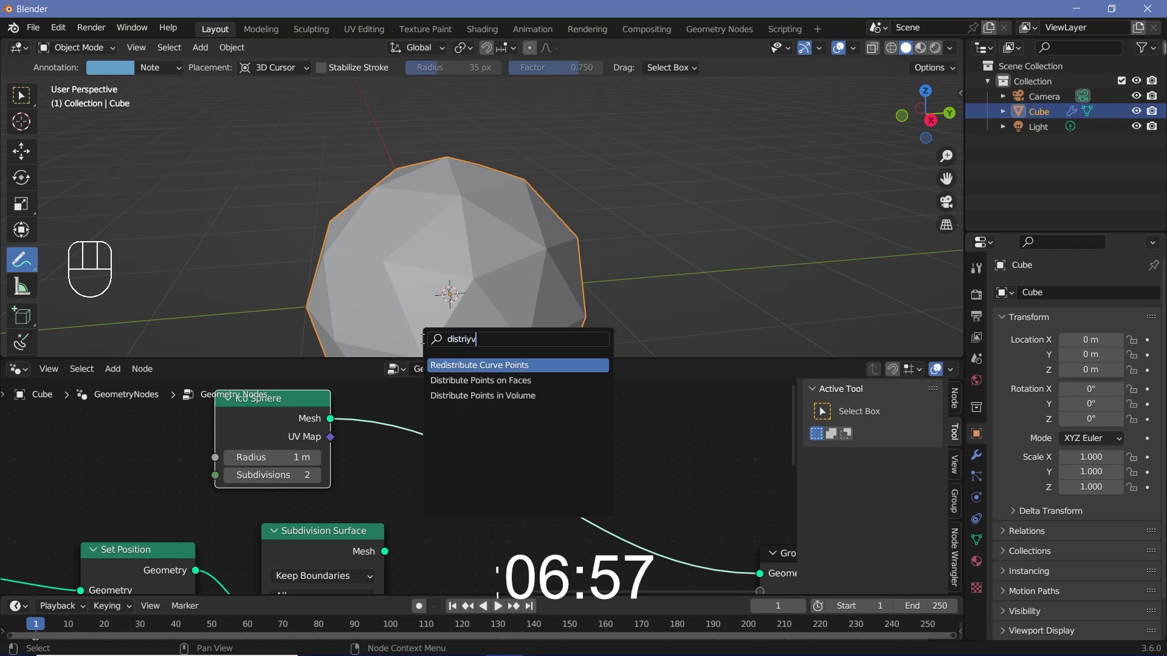
# - Add Distribute Points on Faces from the search to scatter points over the icosphere
pyautogui.press('BackSpace')
pyautogui.press('BackSpace')
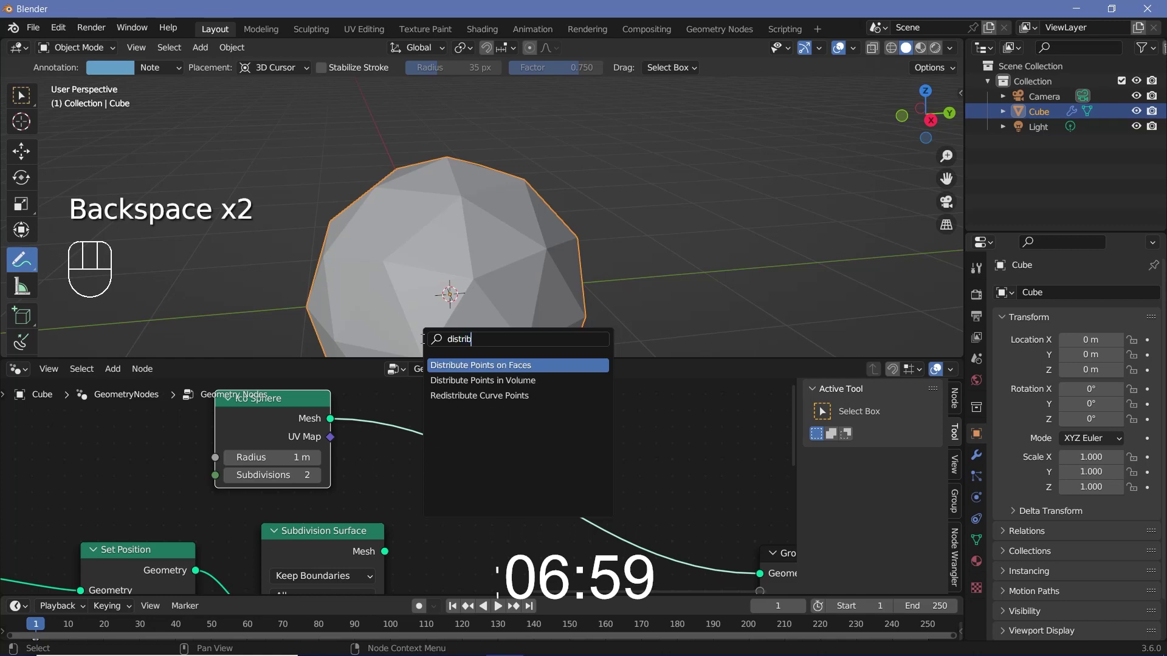
pyautogui.middleClick(447, 489)
pyautogui.middleClick(572, 453)
# - Add Instance on Points with the crystal and a Random Value node for its scale
pyautogui.press('shift+a')
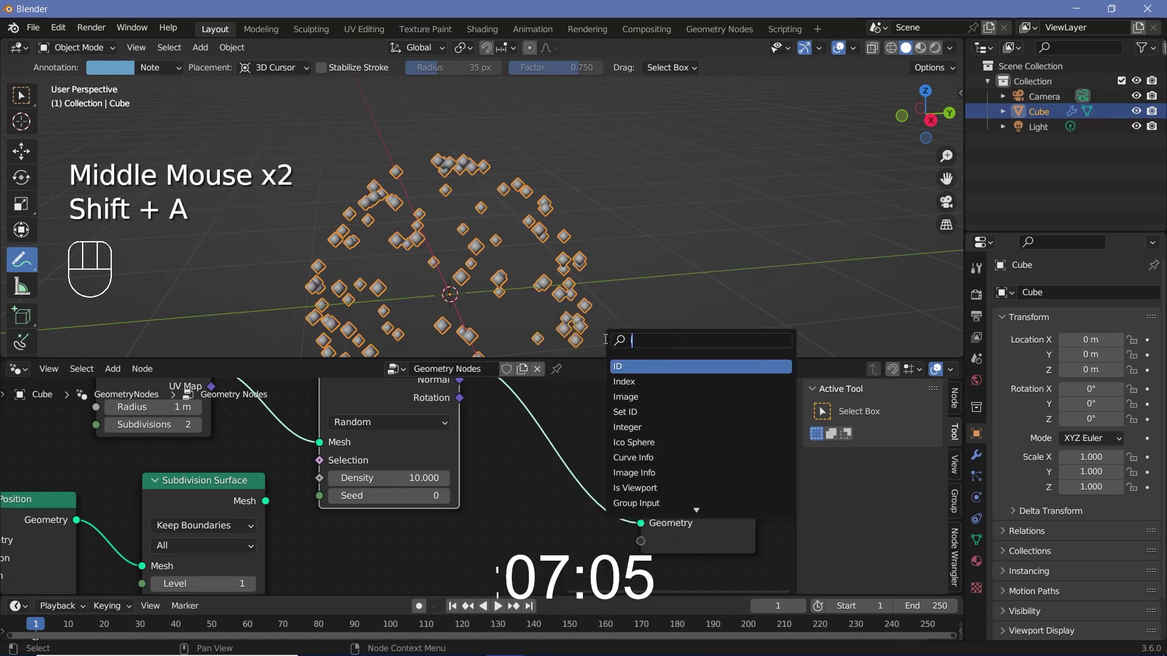
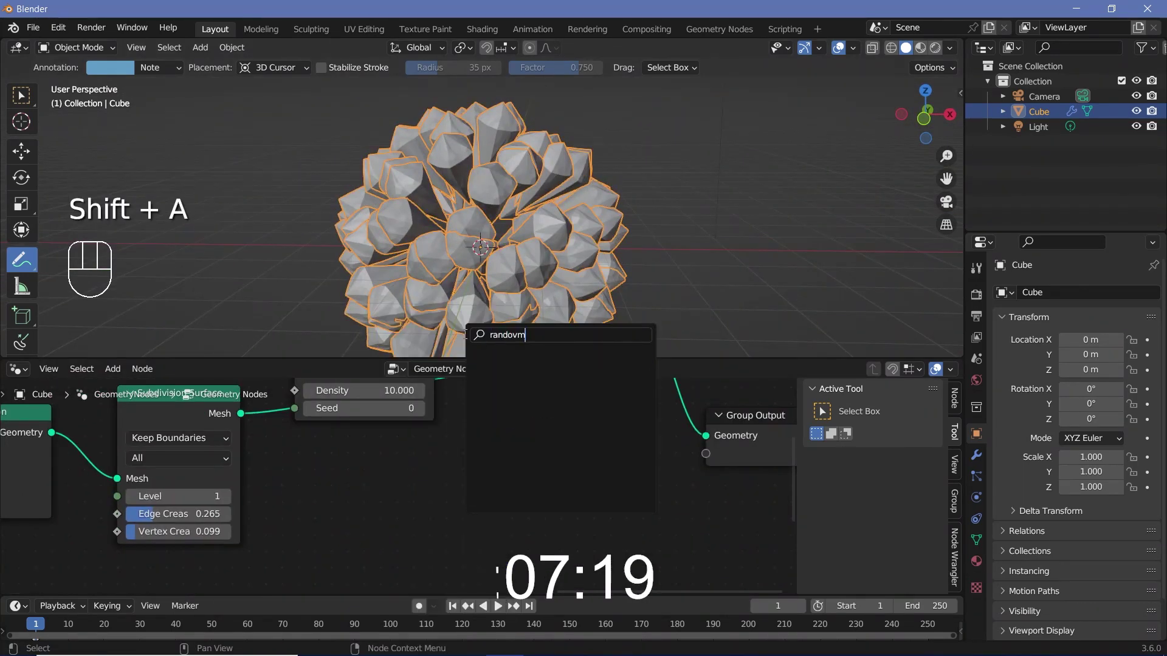
pyautogui.press('BackSpace')
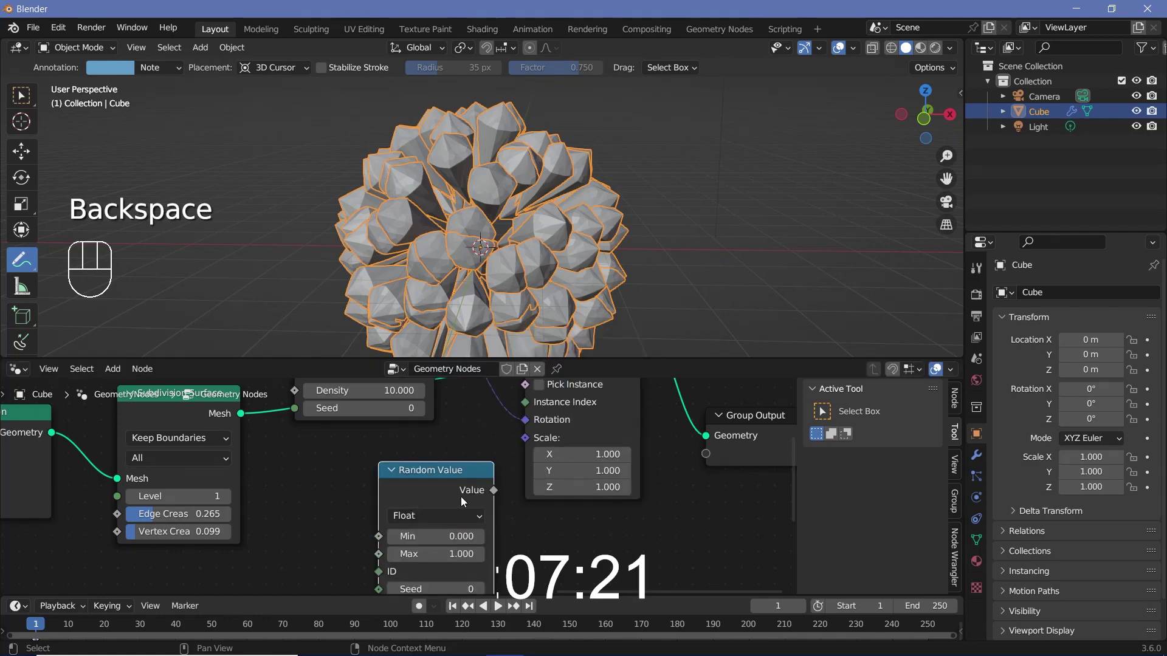
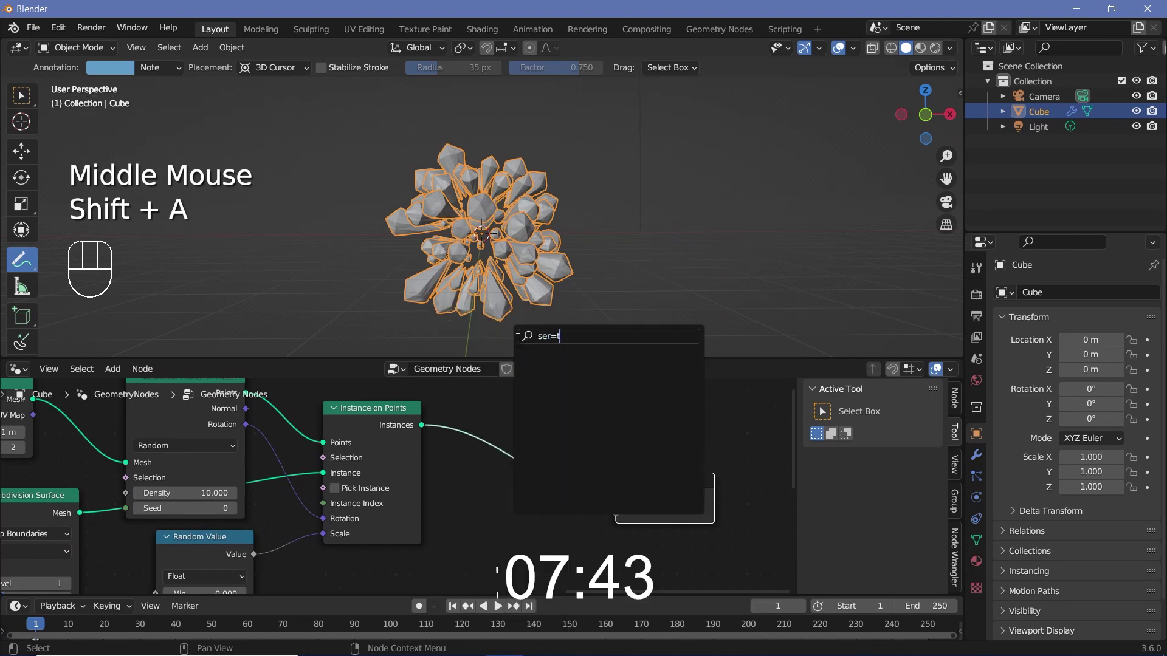
# - Add a Set Material node before the output and switch the viewport to Material Preview shading
pyautogui.press('BackSpace')
pyautogui.press('BackSpace')
pyautogui.press('BackSpace')
pyautogui.press('BackSpace')
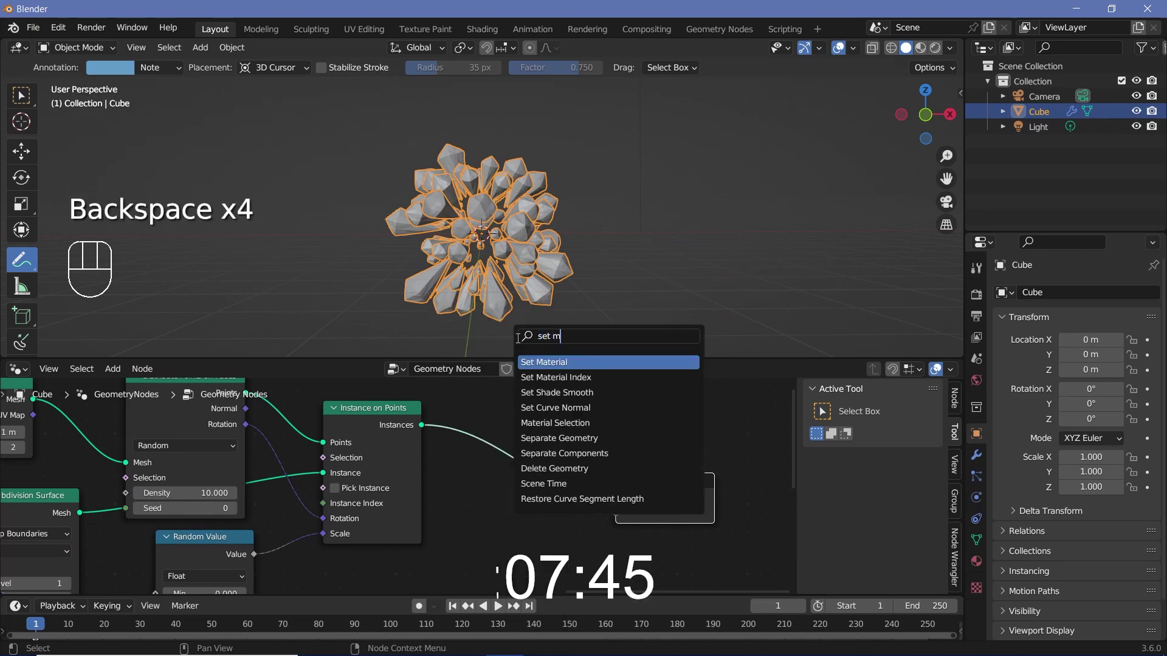
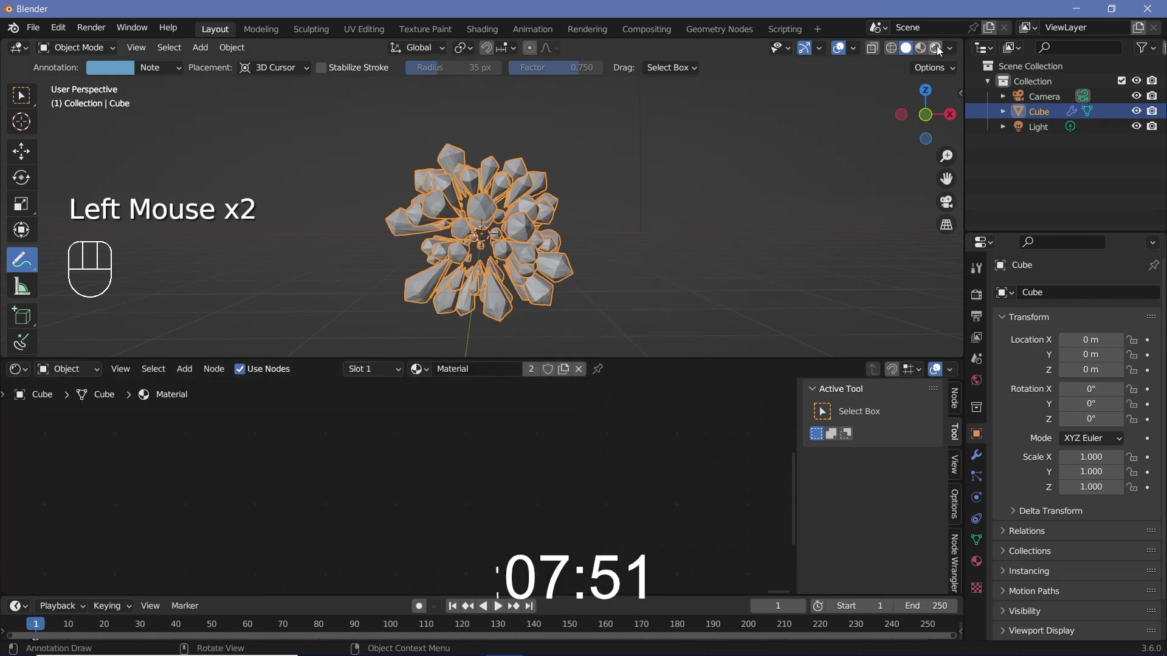
pyautogui.click(863, 151)
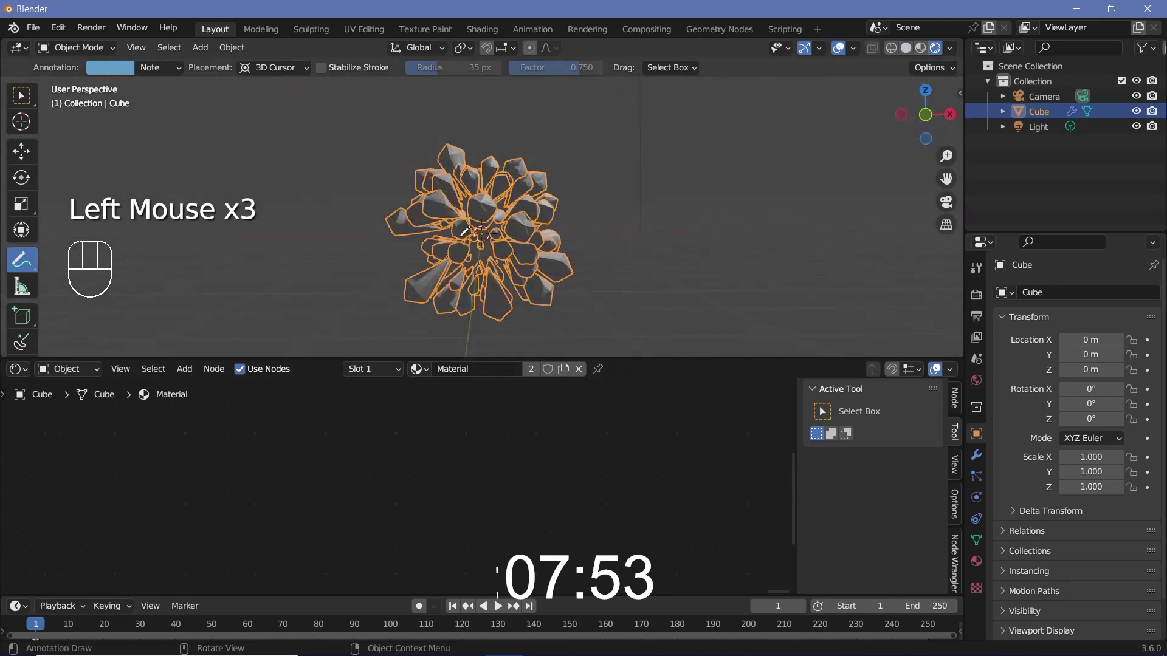
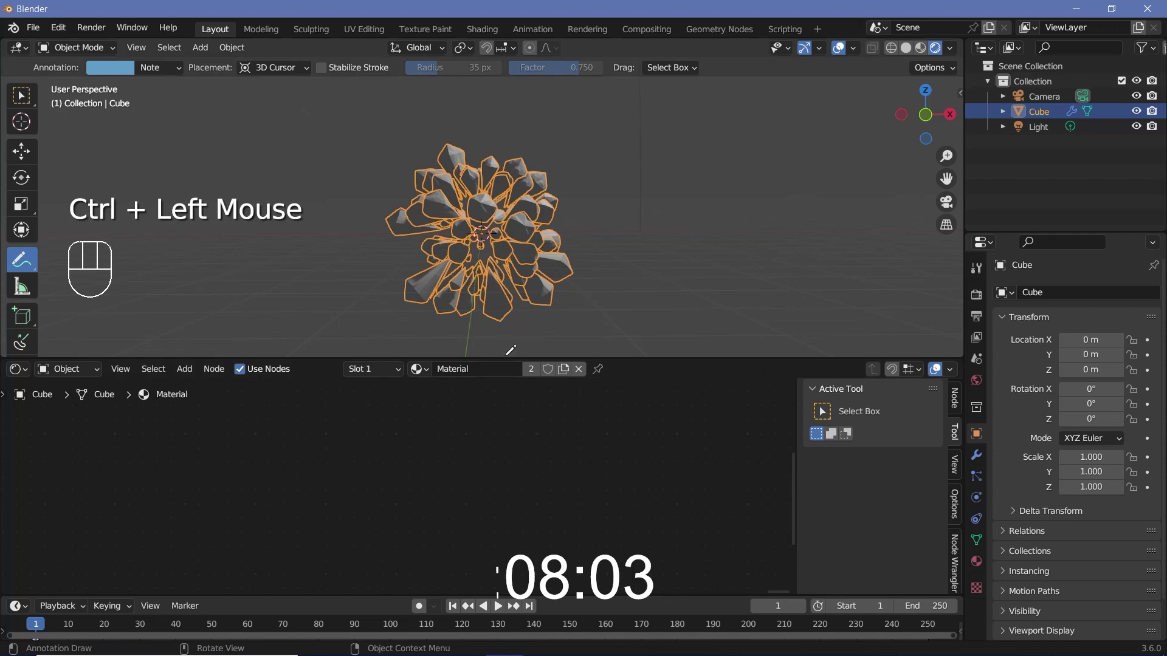
# - Frame the Principled BSDF and Material Output nodes in the Shader Editor view
pyautogui.press('KP_Decimal')
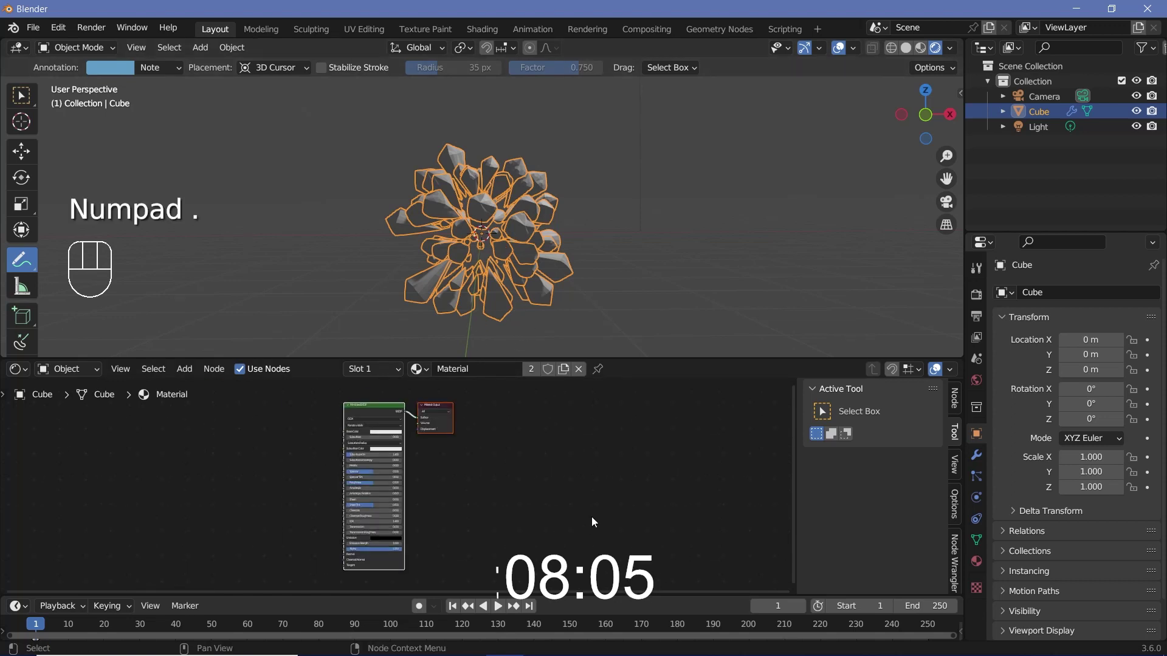
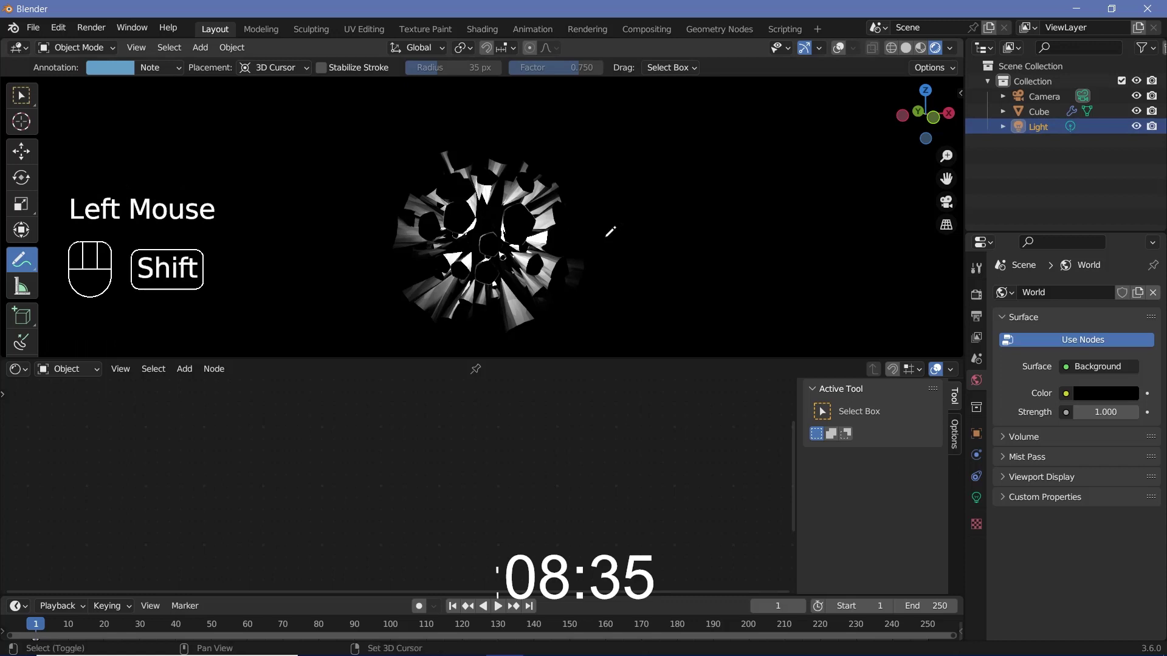
# - Duplicate the 1000 W point light as Light.001 and place it near the crystal sphere
pyautogui.press('shift+d')
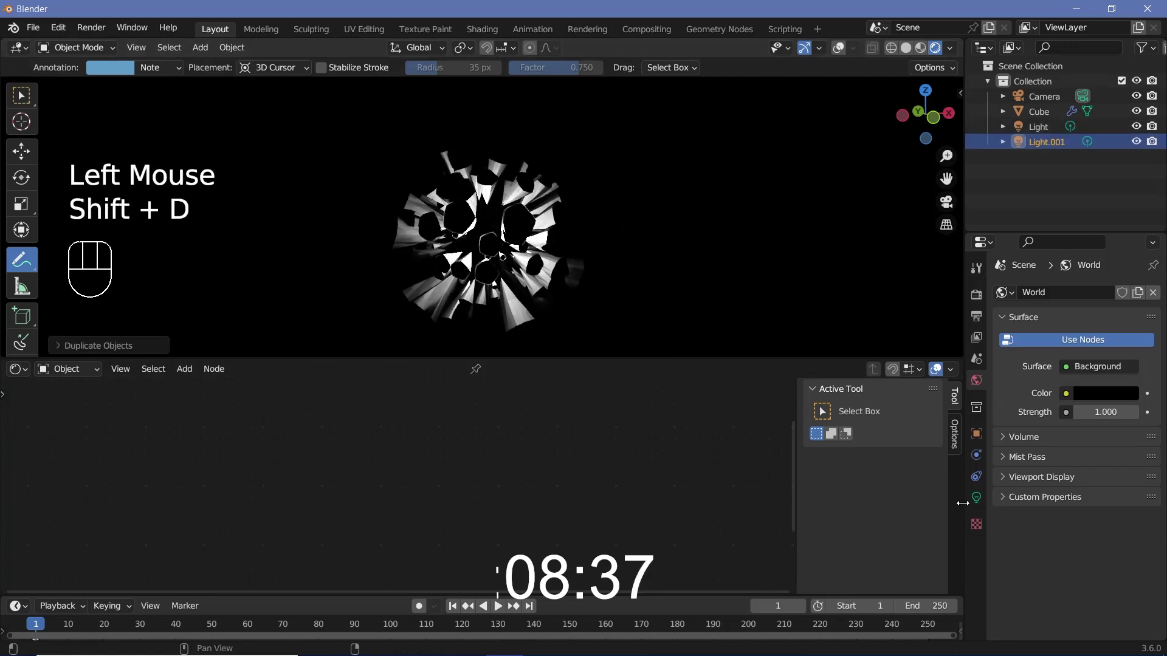
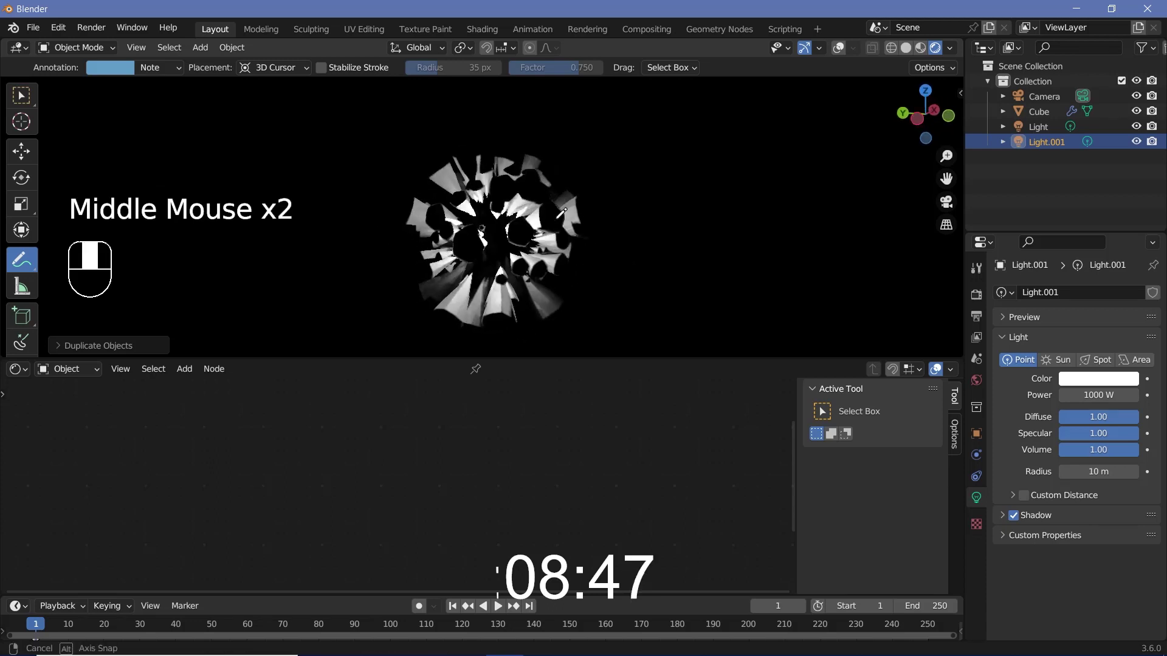
pyautogui.press('r')
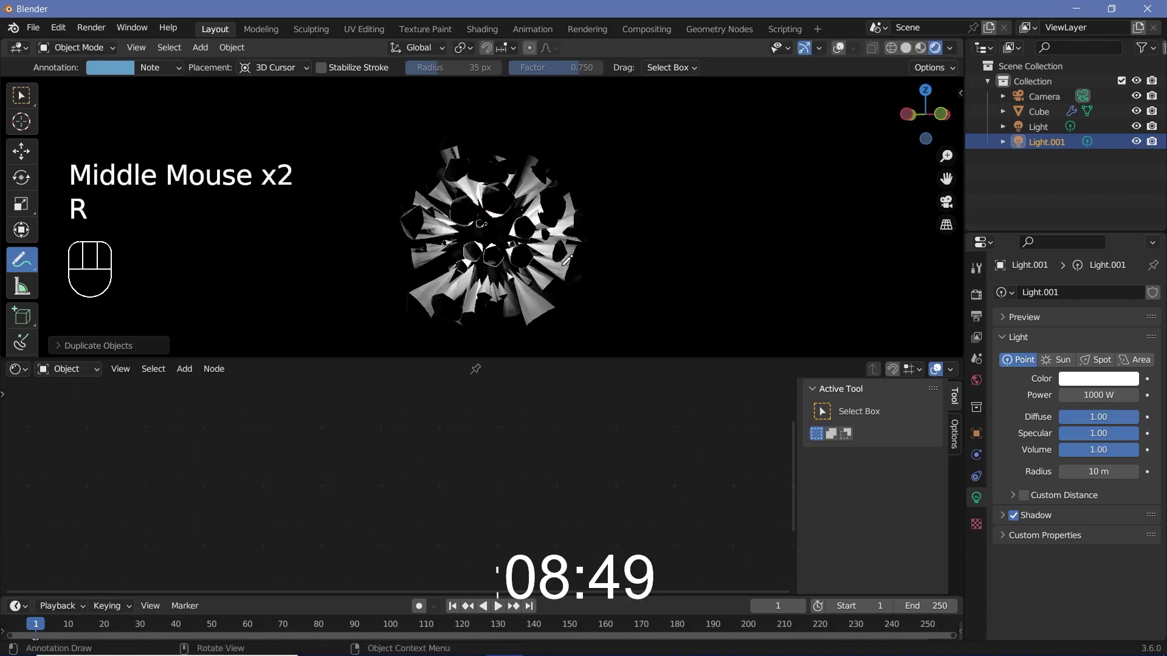
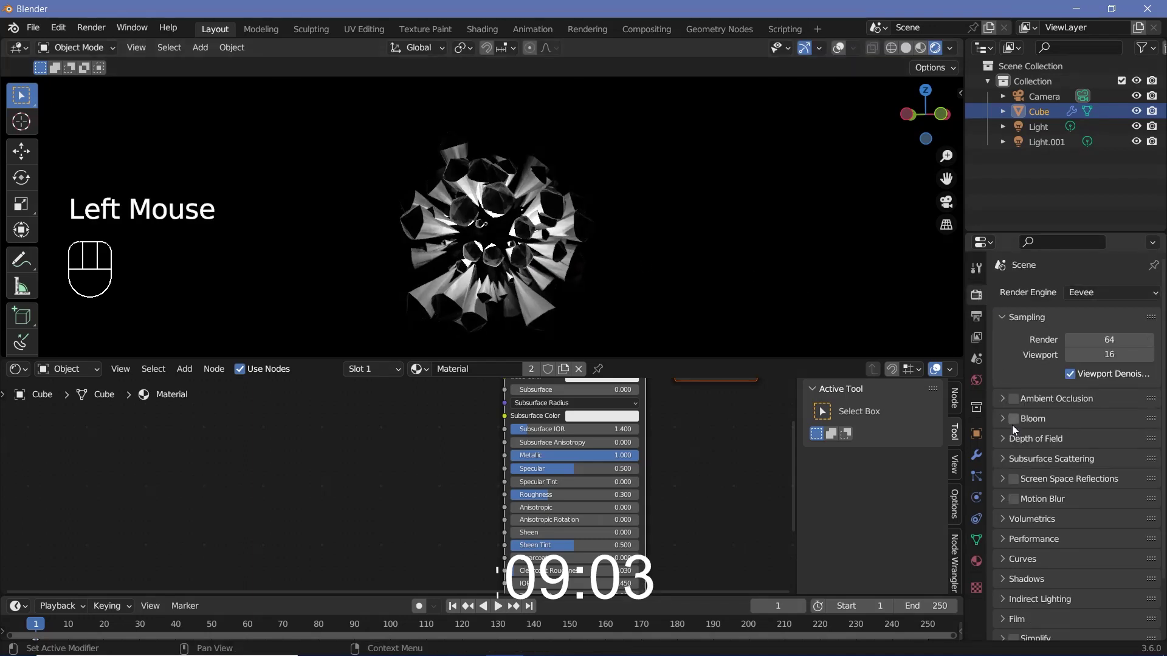
# - Enable Bloom and Screen Space Reflections in the Eevee render settings
pyautogui.click(1022, 480)
pyautogui.click(982, 477)
pyautogui.moveTo(547, 203); pyautogui.dragTo(570, 233)
pyautogui.moveTo(548, 273); pyautogui.dragTo(495, 232)
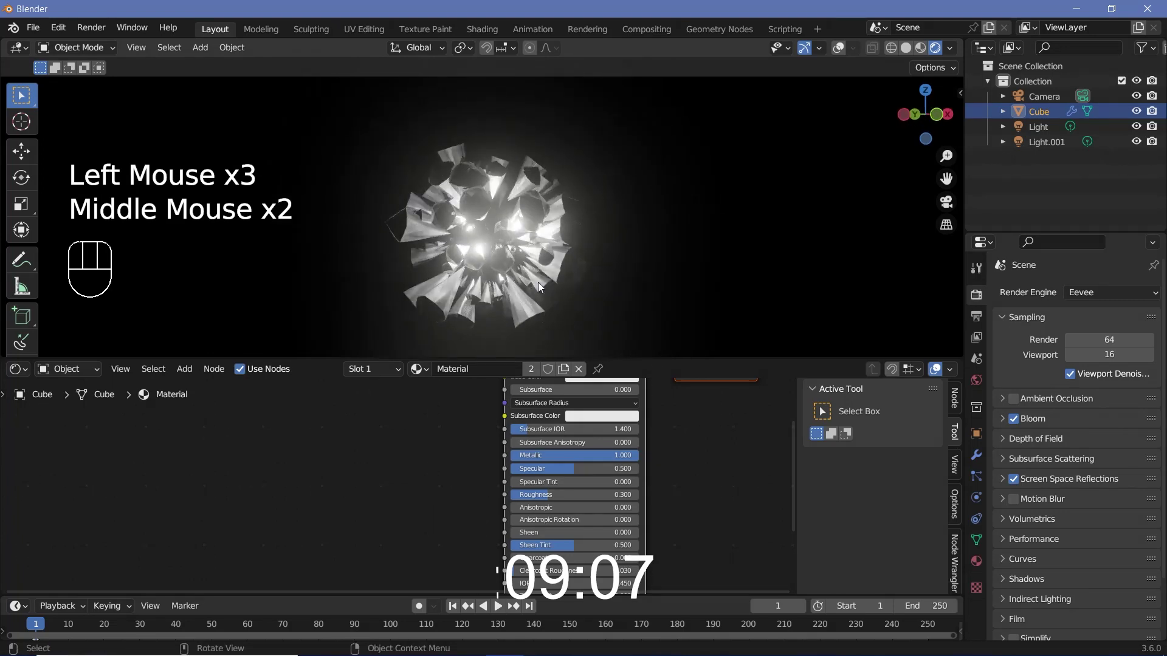
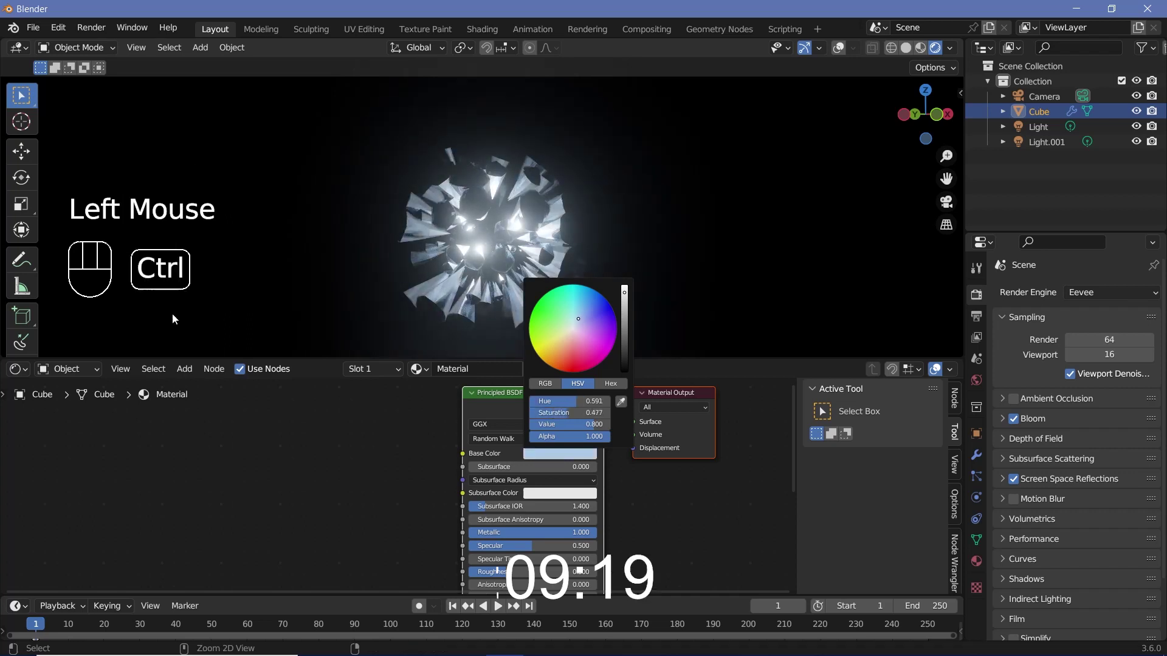
# - Tint the Principled BSDF base colour to a pale blue in the colour picker
pyautogui.moveTo(522, 238); pyautogui.dragTo(543, 219)
pyautogui.moveTo(511, 222); pyautogui.dragTo(651, 215)
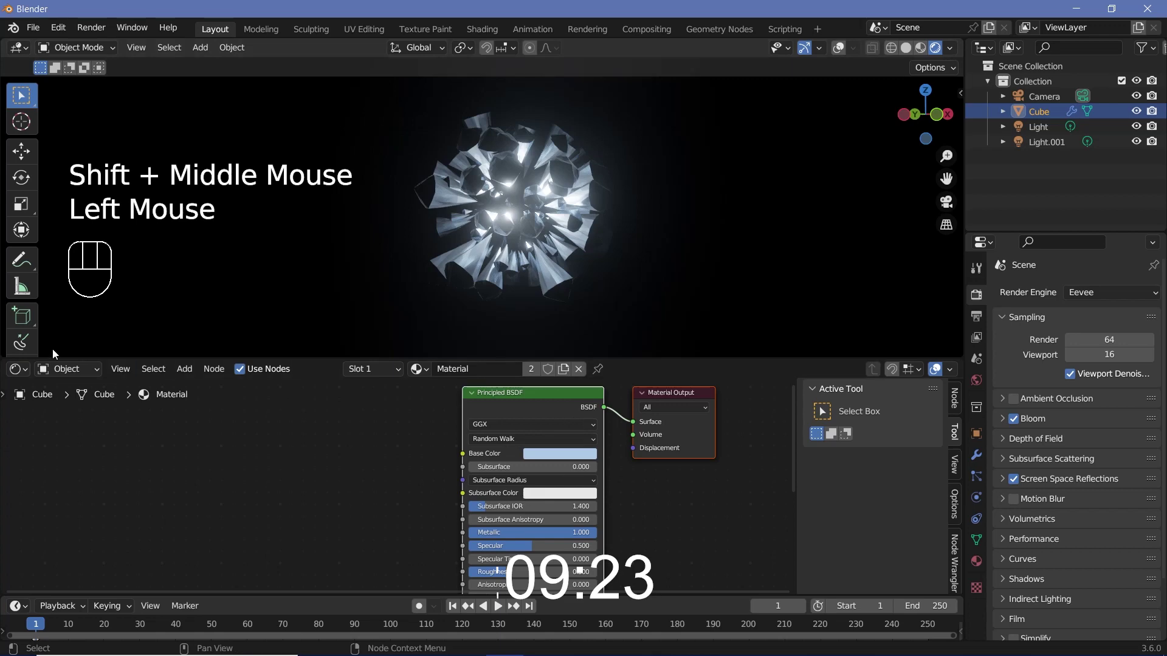
pyautogui.moveTo(17, 370); pyautogui.dragTo(253, 498)
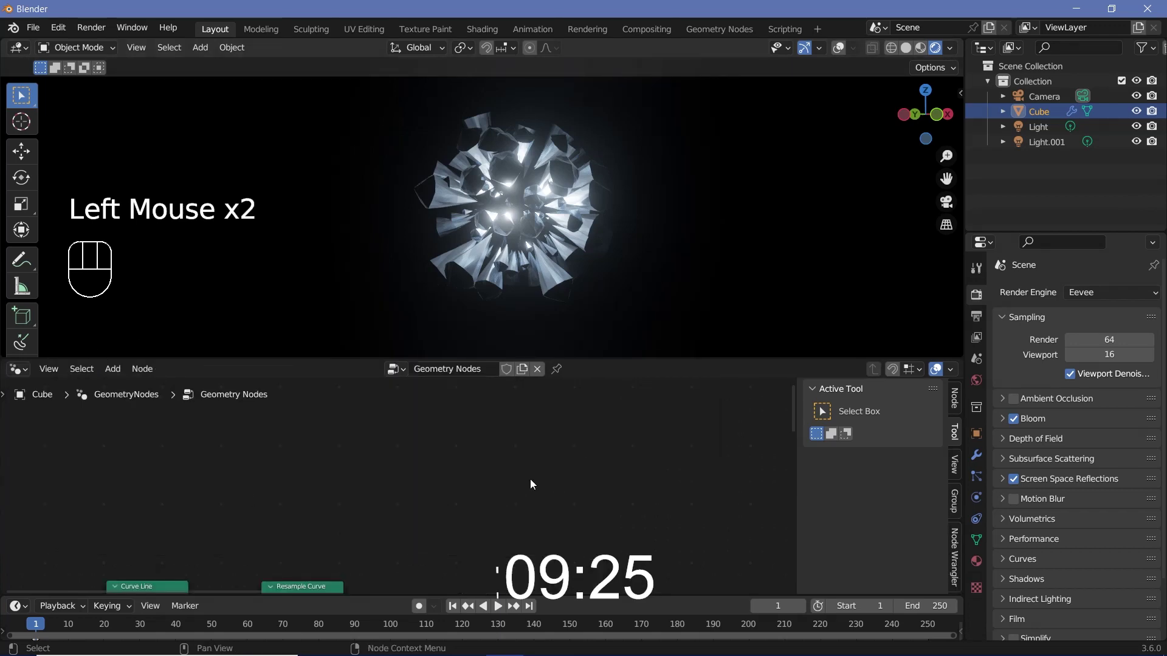
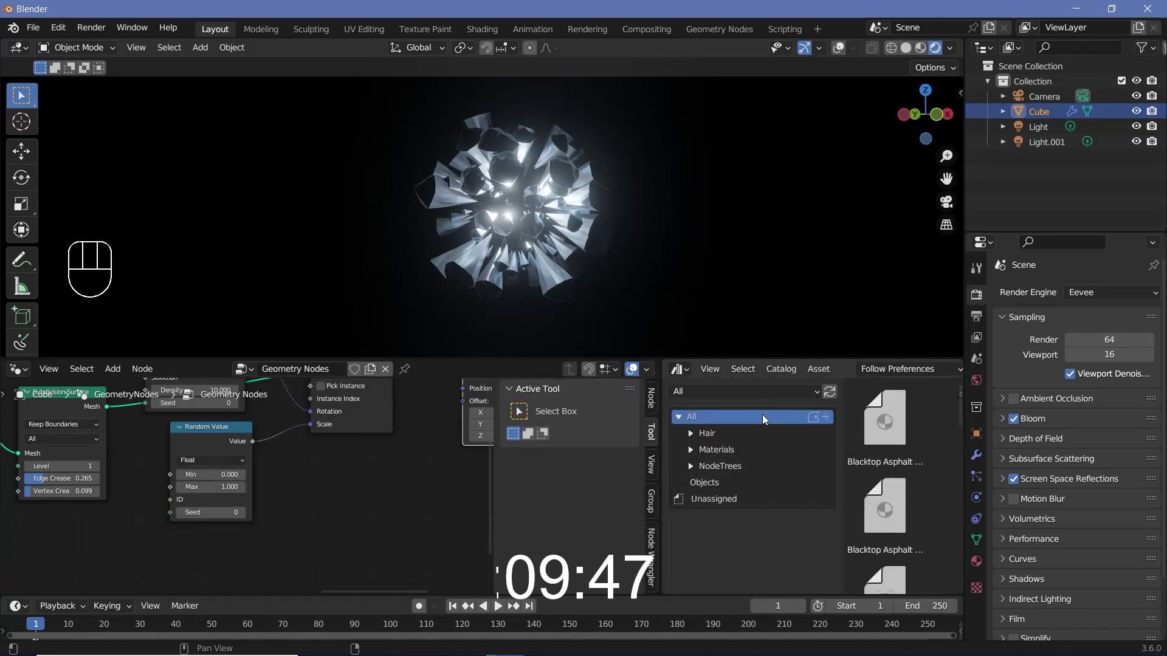
# - Open an Asset Browser area and scroll the All catalog to the LoopingNoise asset
pyautogui.moveTo(710, 400); pyautogui.dragTo(811, 480)
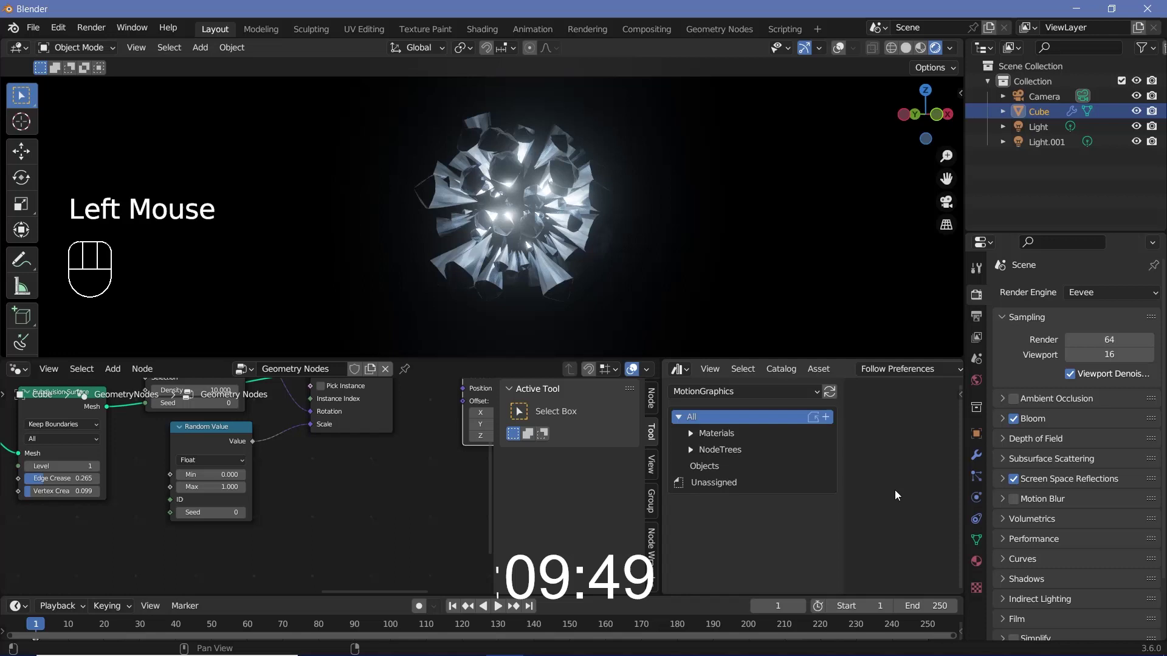
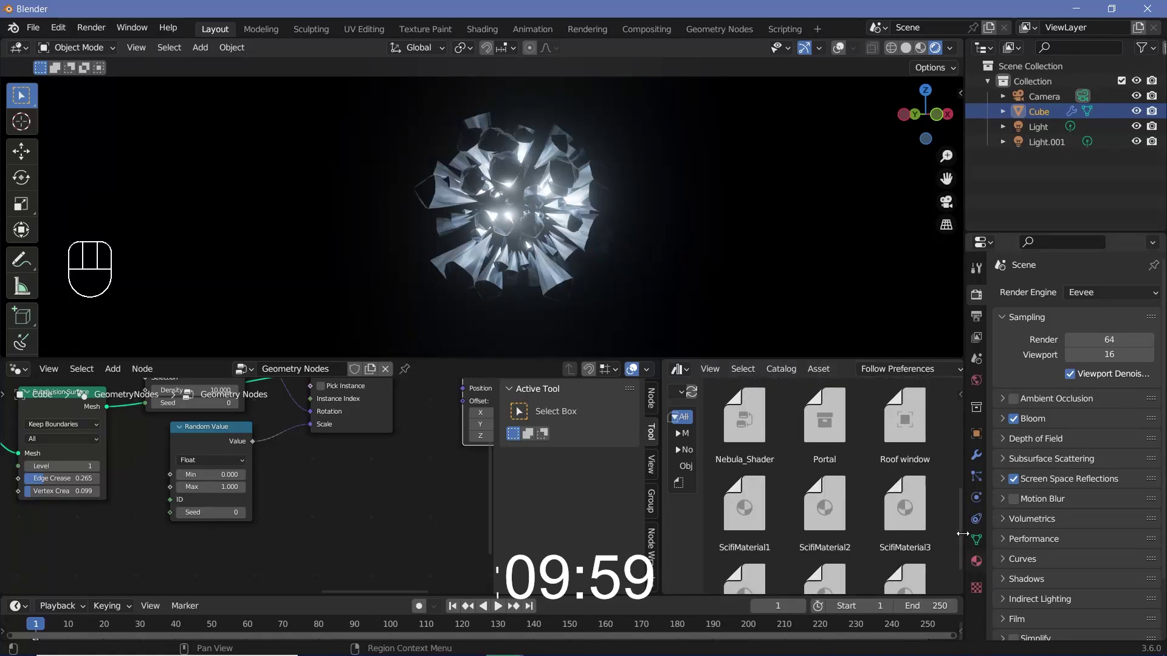
pyautogui.moveTo(963, 531); pyautogui.dragTo(951, 614)
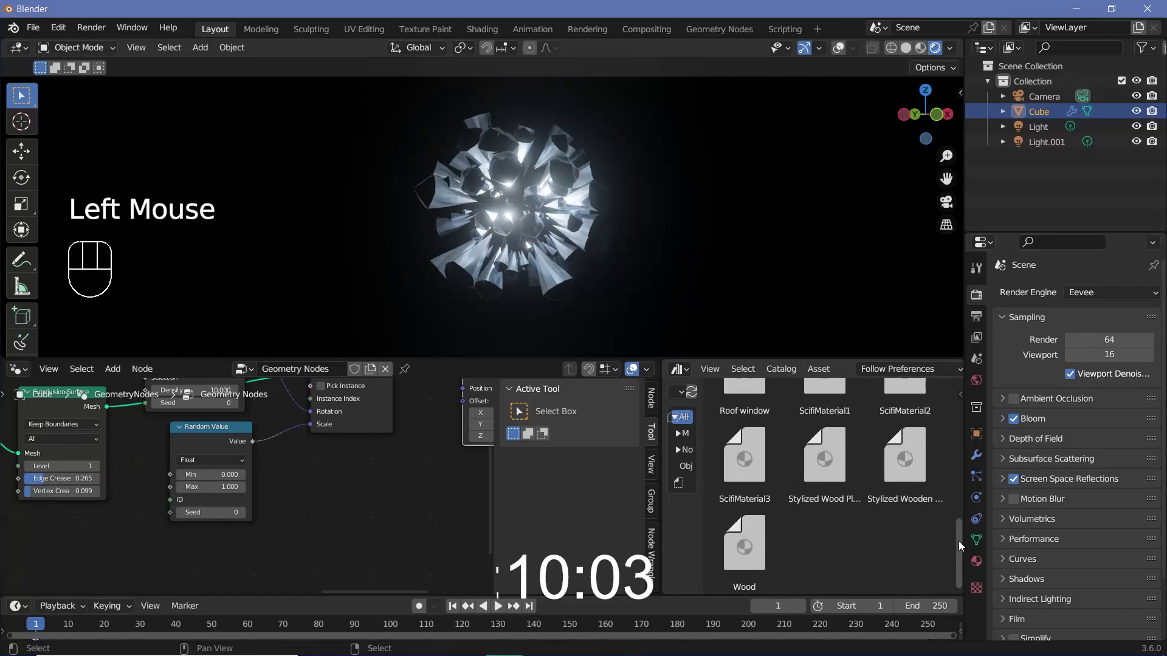
pyautogui.moveTo(963, 544); pyautogui.dragTo(978, 422)
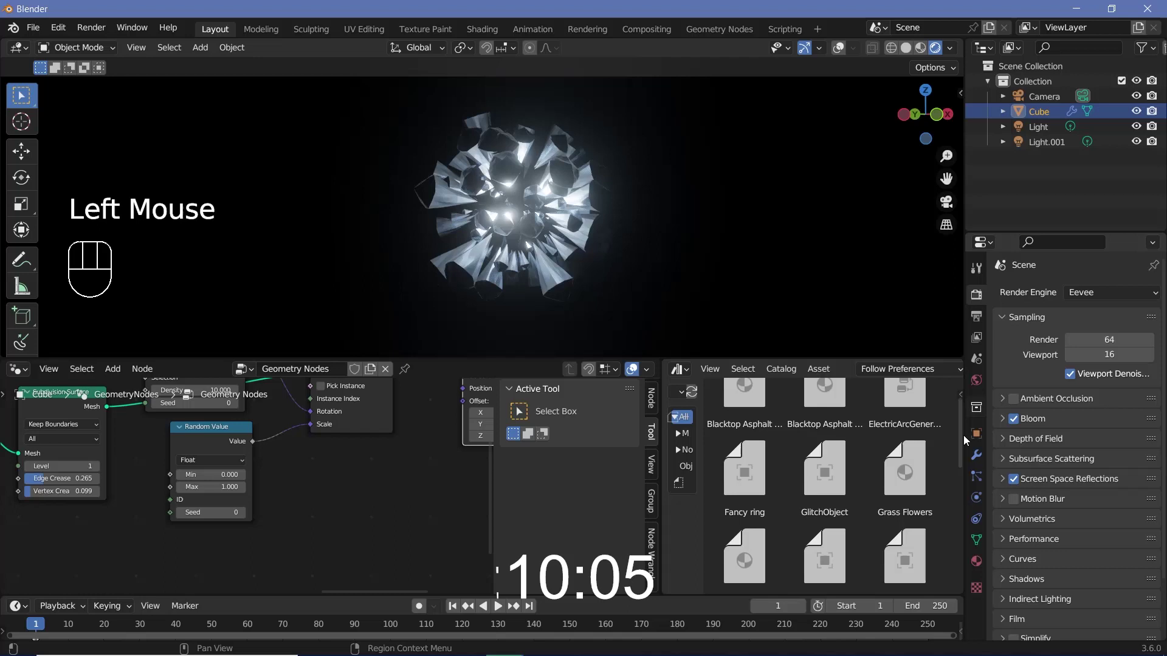
pyautogui.click(969, 432)
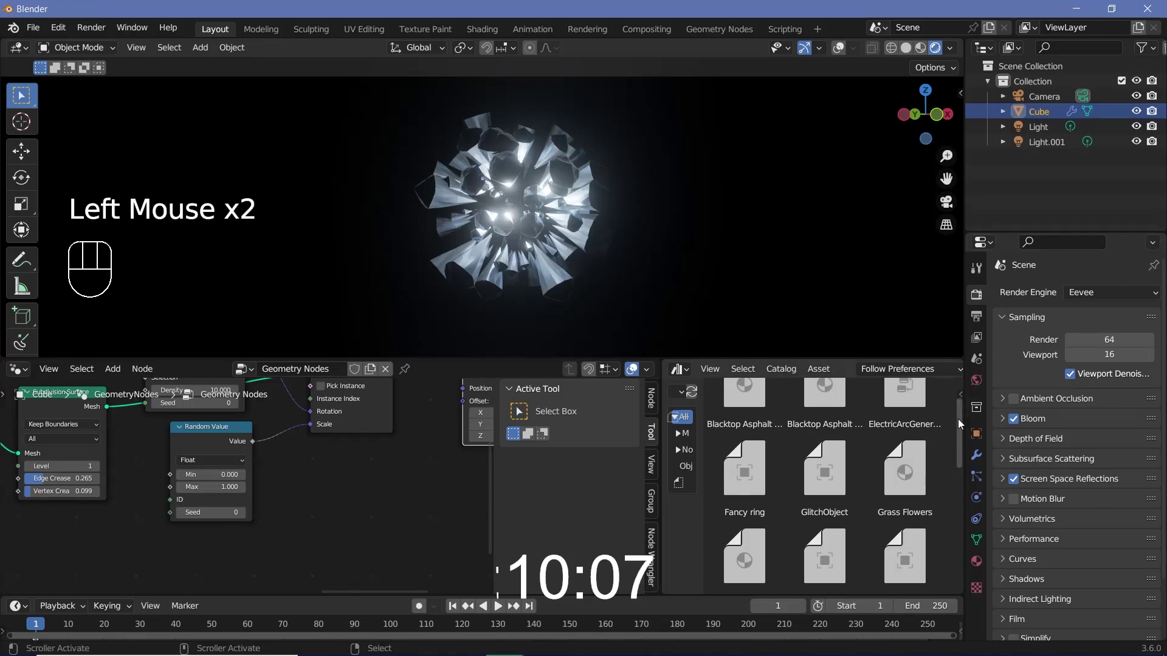
pyautogui.moveTo(961, 415); pyautogui.dragTo(958, 432)
pyautogui.moveTo(965, 428); pyautogui.dragTo(963, 424)
pyautogui.moveTo(961, 434); pyautogui.dragTo(877, 496)
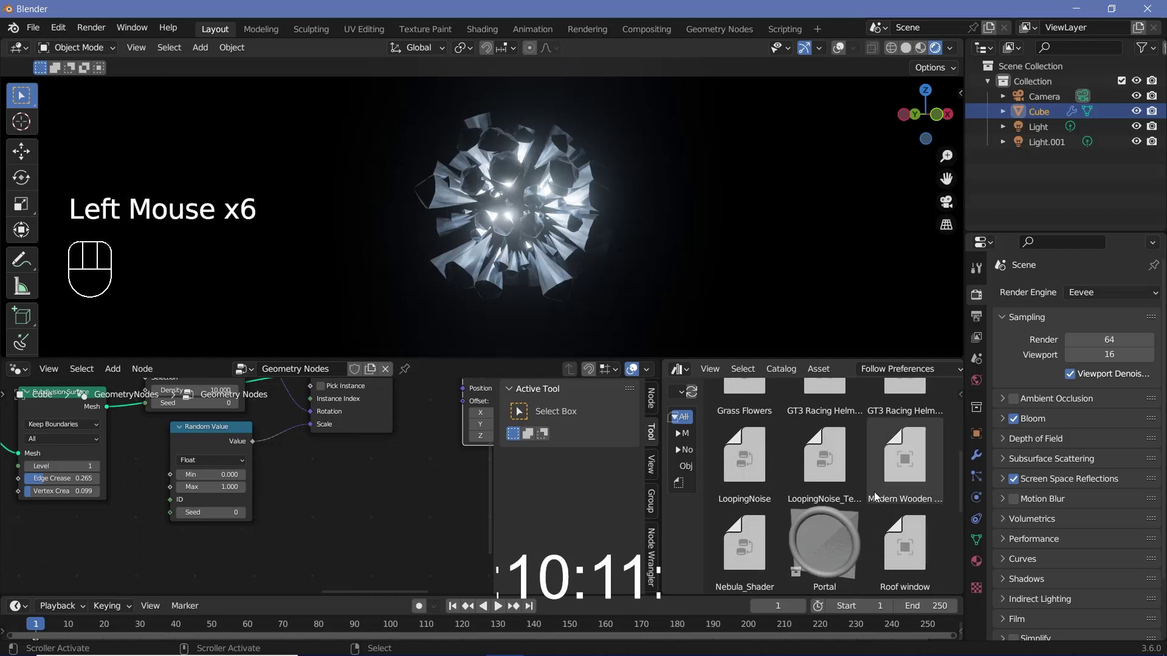
# - Drop the LoopingNoise node group into the geometry node tree feeding Set Position and close the browser
pyautogui.click(767, 467)
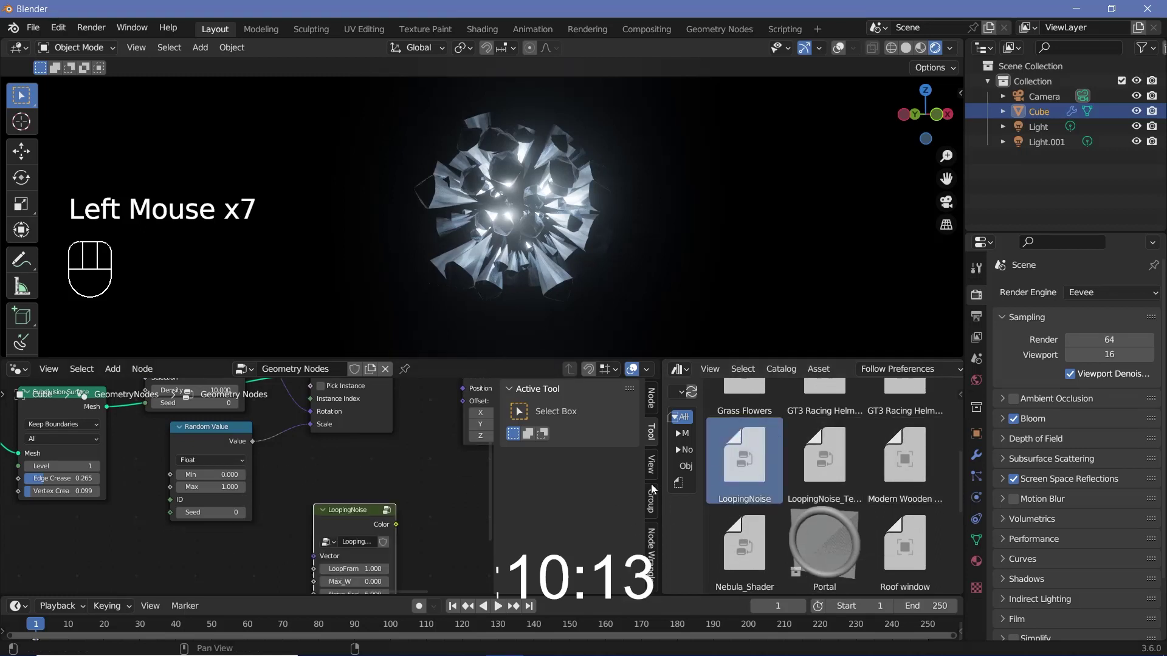
pyautogui.moveTo(666, 487); pyautogui.dragTo(568, 510)
pyautogui.moveTo(568, 510); pyautogui.dragTo(623, 510)
pyautogui.middleClick(620, 510)
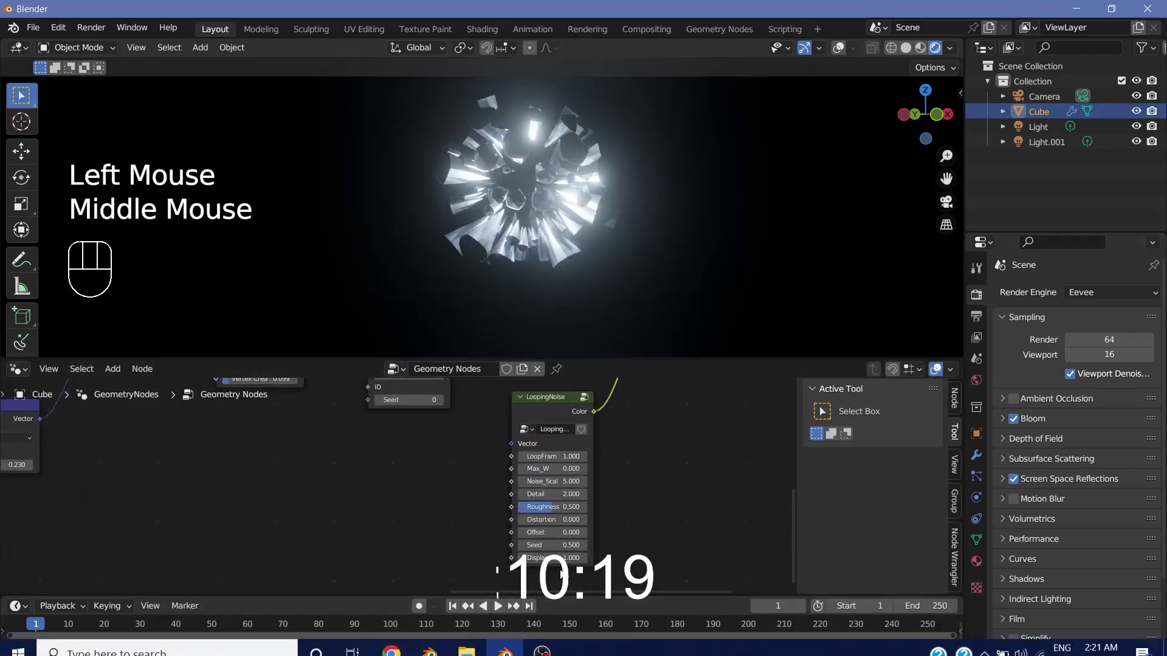
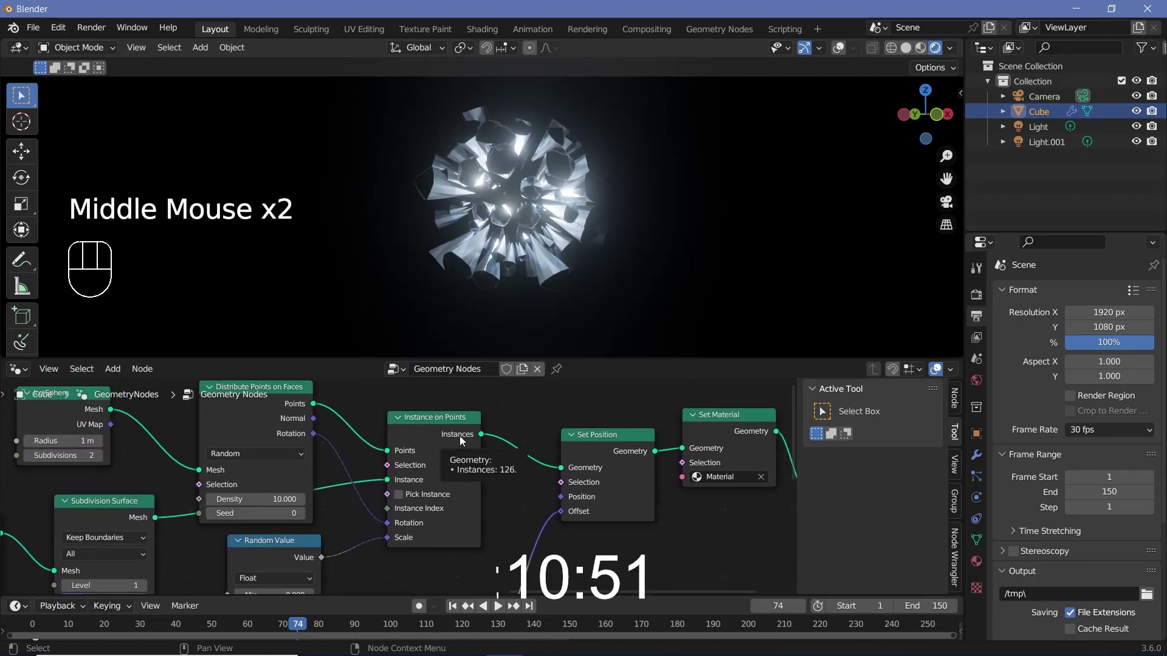
# - Feed a Position node into LoopingNoise's Vector input and play the 150-frame shard animation
pyautogui.click(625, 463)
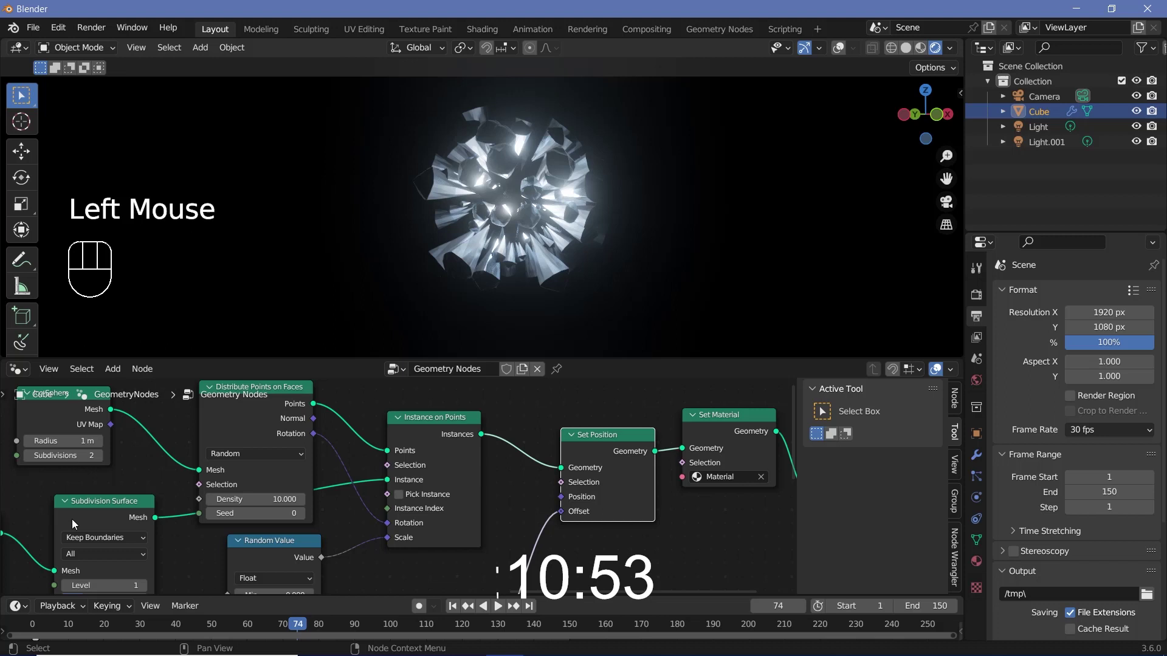
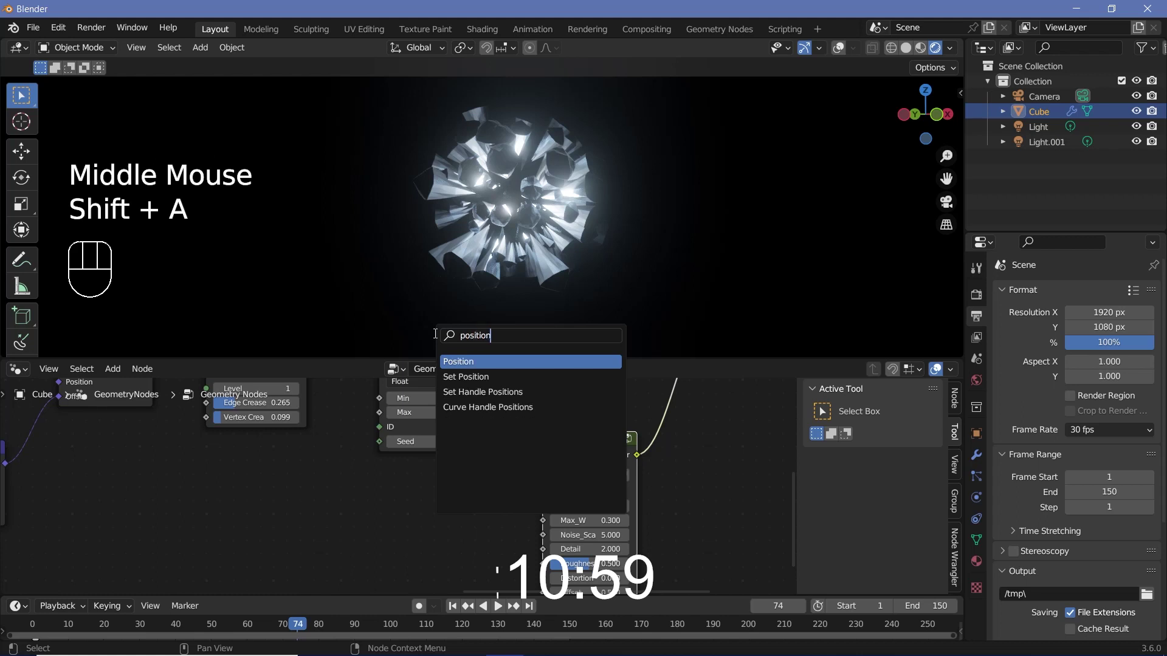
pyautogui.moveTo(494, 503); pyautogui.dragTo(539, 412)
pyautogui.press('space')
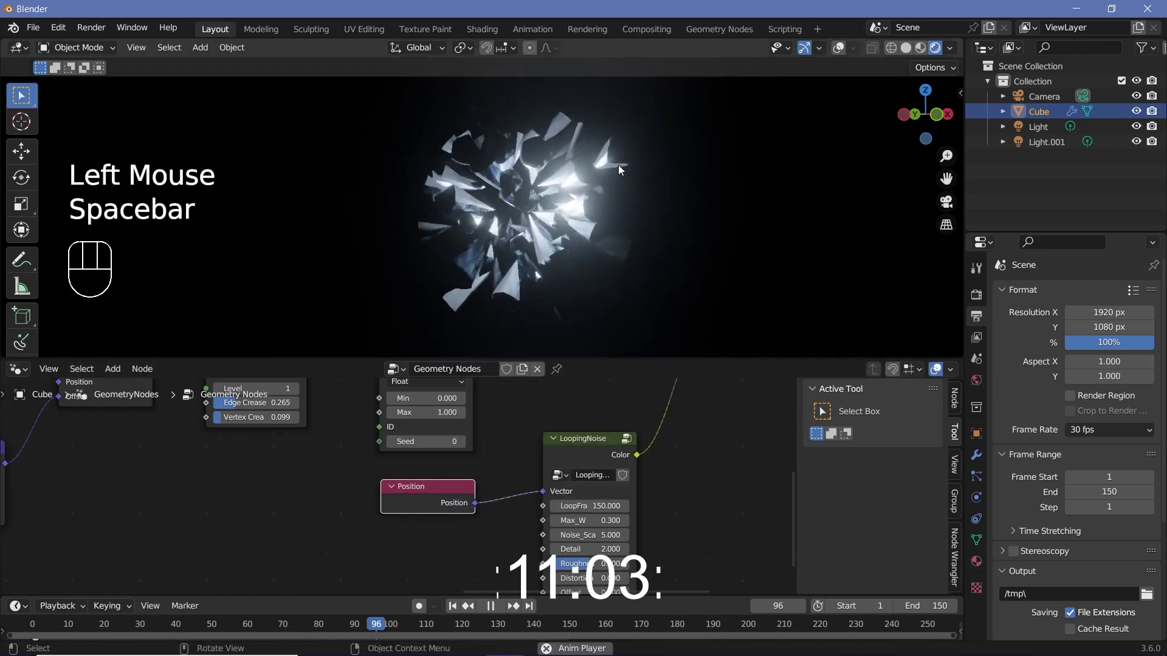
pyautogui.moveTo(631, 189); pyautogui.dragTo(611, 184)
pyautogui.moveTo(566, 203); pyautogui.dragTo(610, 241)
# - Clear an object's location and rotation with Alt+G and Alt+R, then select the camera
pyautogui.click(1040, 105)
pyautogui.press('alt+g')
pyautogui.press('alt+r')
pyautogui.click(842, 55)
# - Move the camera, view through it and set its focal length to 18 mm to frame the sphere
pyautogui.press('r')
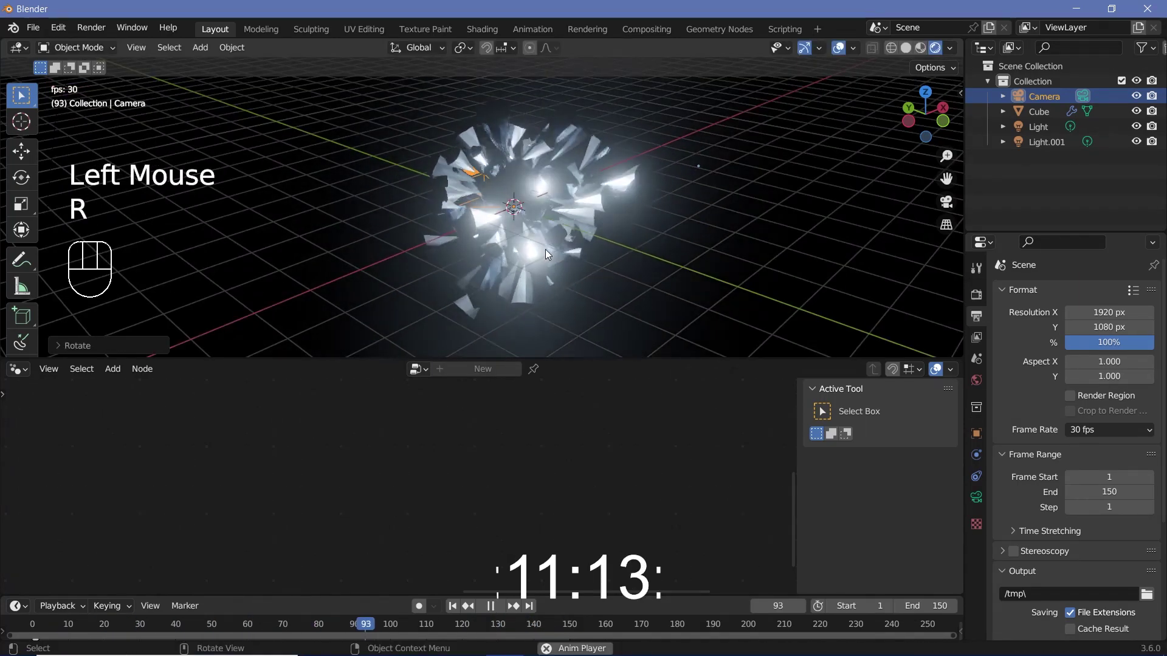
pyautogui.press('g')
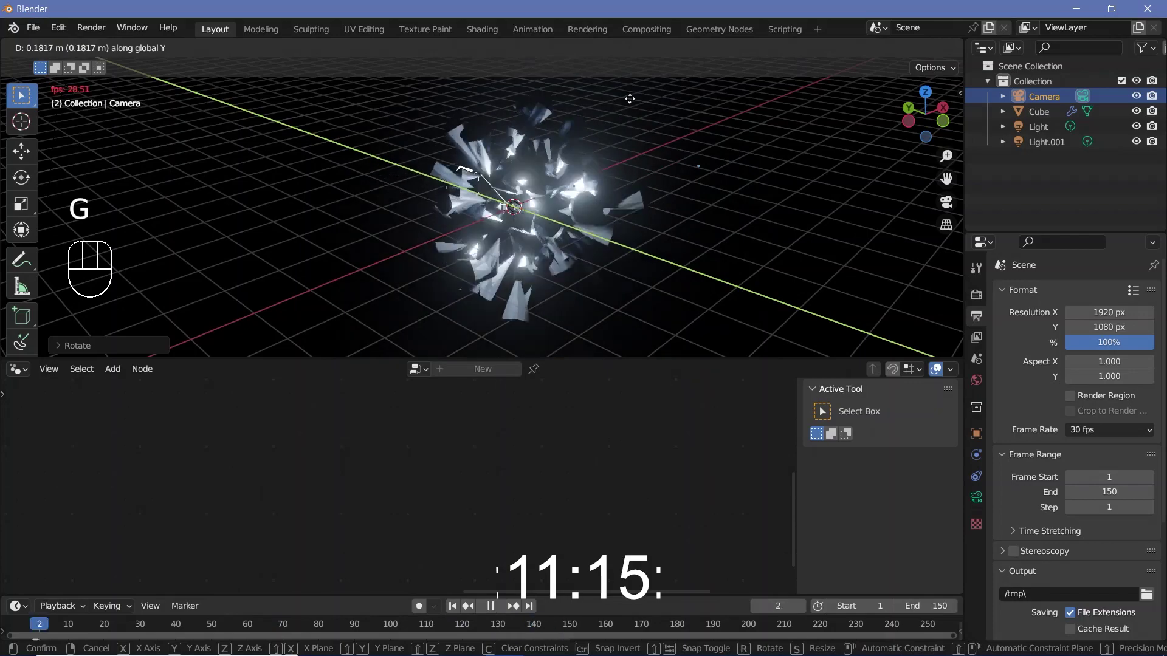
pyautogui.press('KP_0')
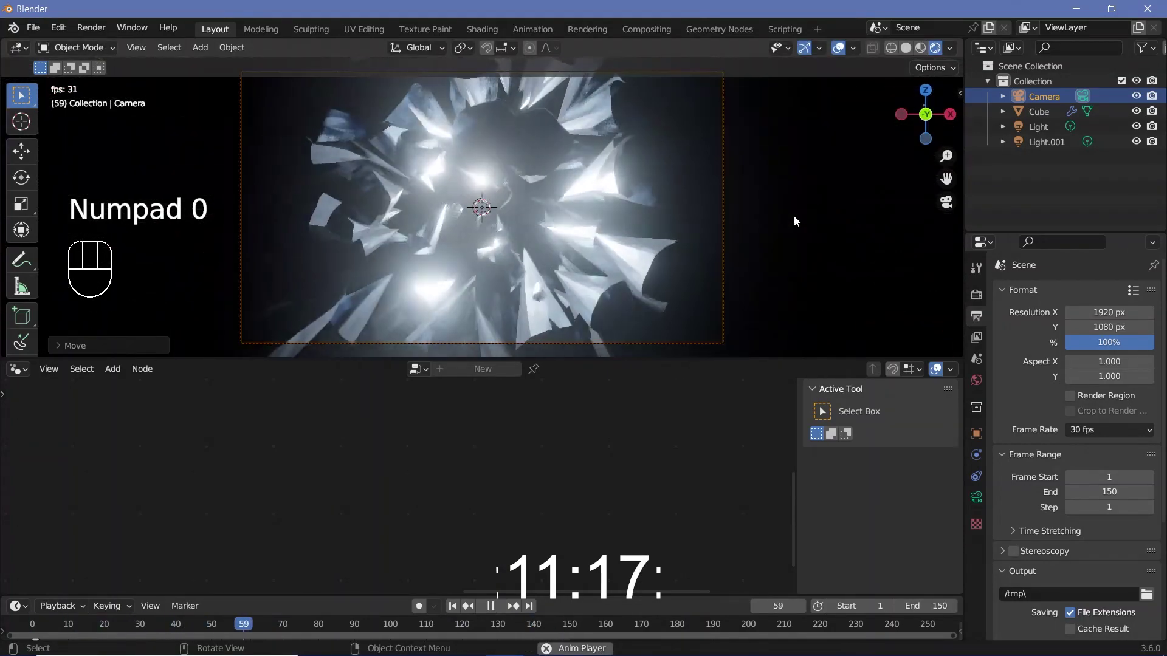
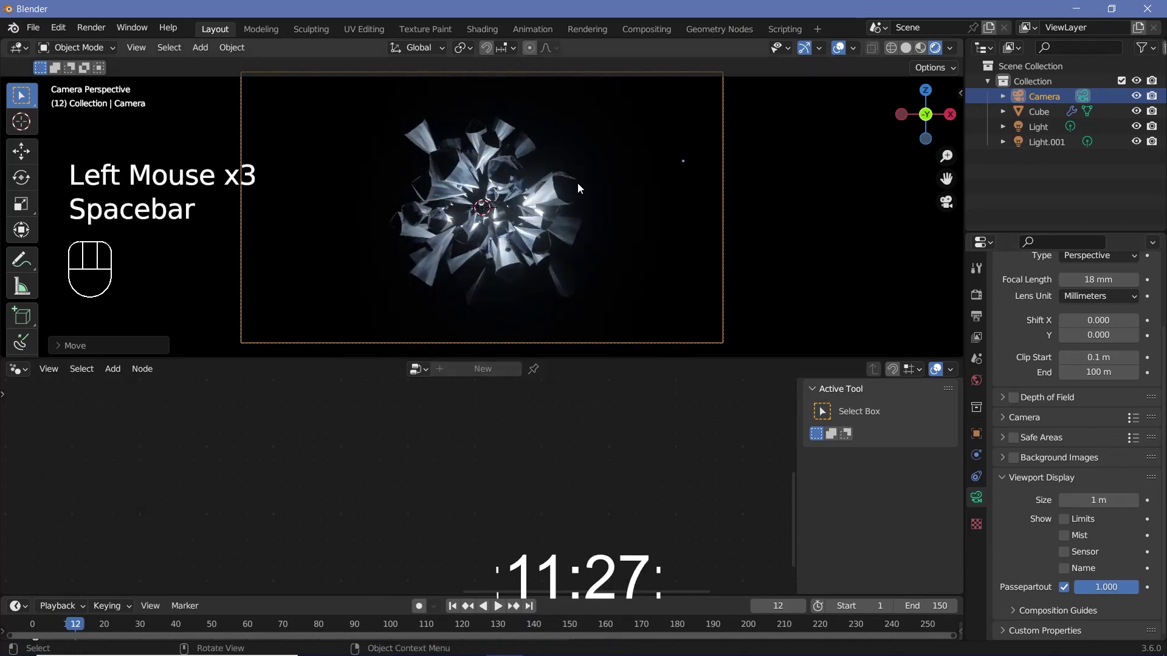
pyautogui.moveTo(510, 175); pyautogui.dragTo(445, 122)
# - Leave the camera view and add a Bezier circle around the crystal as the camera path
pyautogui.press('r')
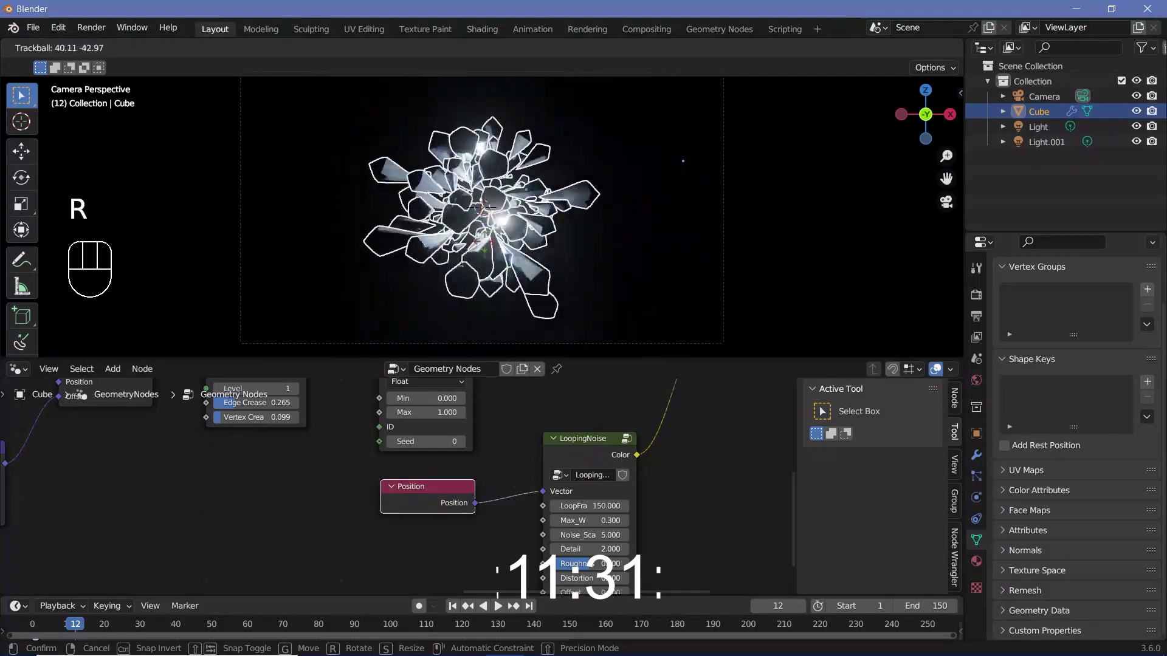
pyautogui.moveTo(576, 220); pyautogui.dragTo(526, 226)
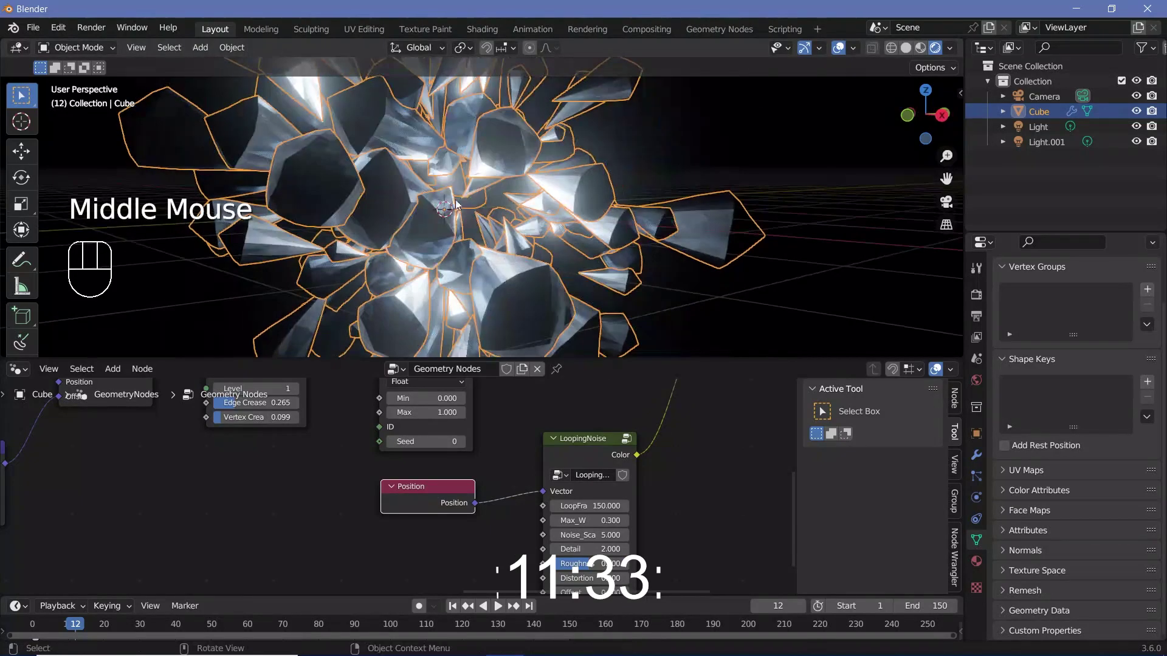
pyautogui.moveTo(481, 274); pyautogui.dragTo(463, 281)
pyautogui.press('shift+a')
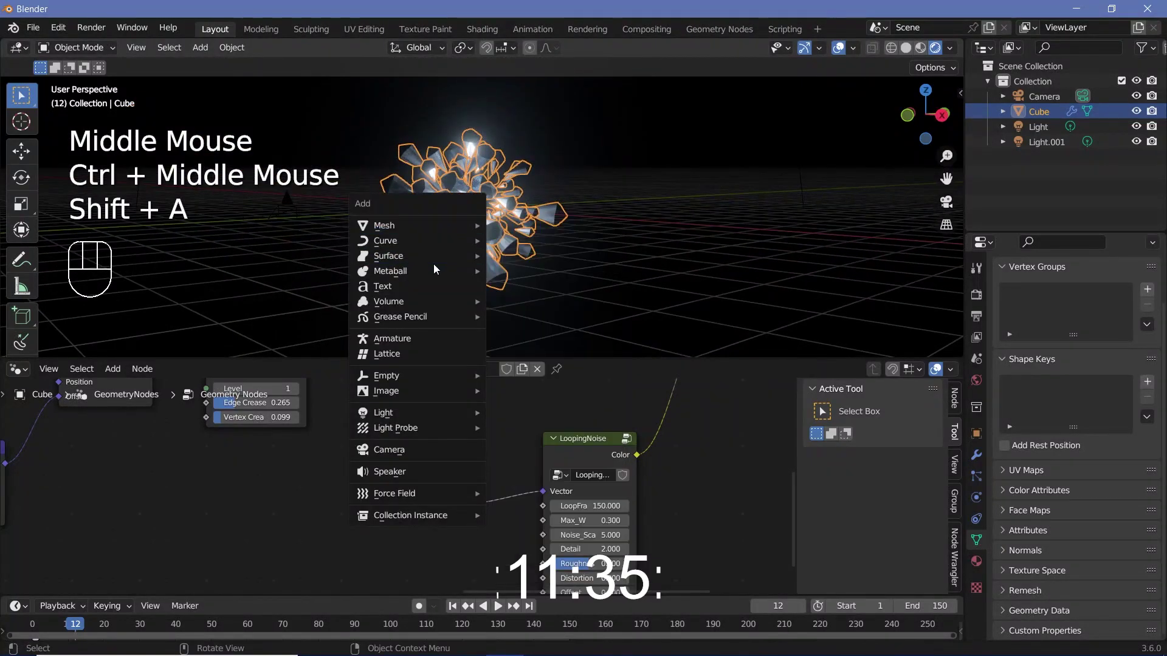
pyautogui.moveTo(502, 231); pyautogui.dragTo(521, 252)
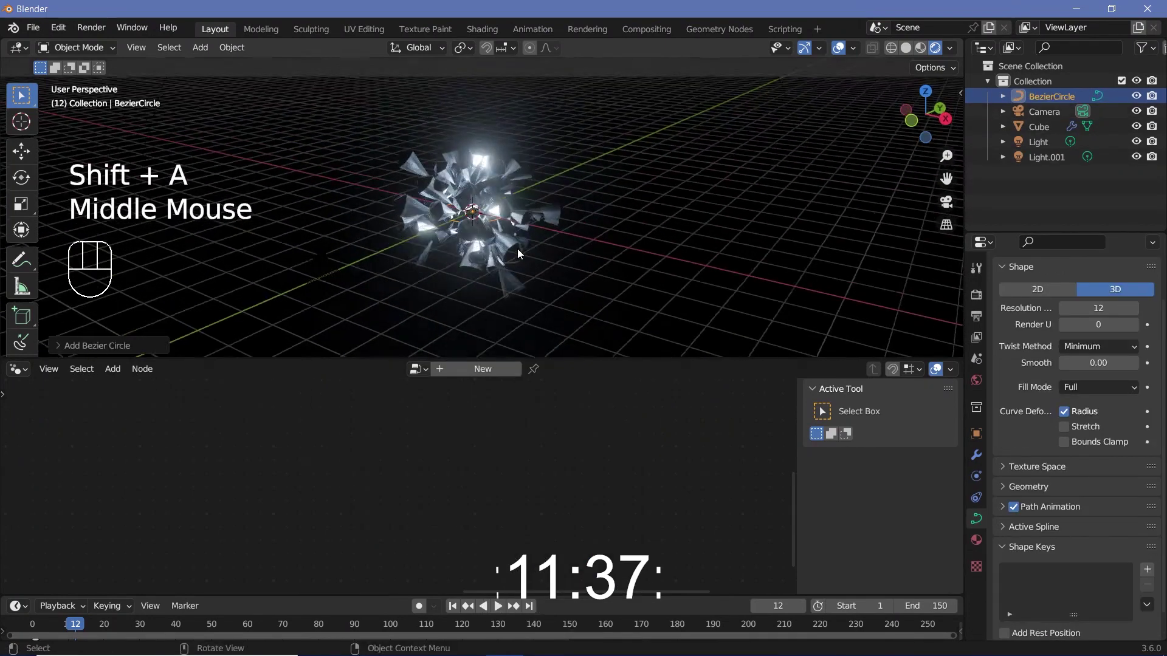
# - Scale the Bezier circle to surround the crystal and raise its preview resolution to 64
pyautogui.press('r')
pyautogui.press('g')
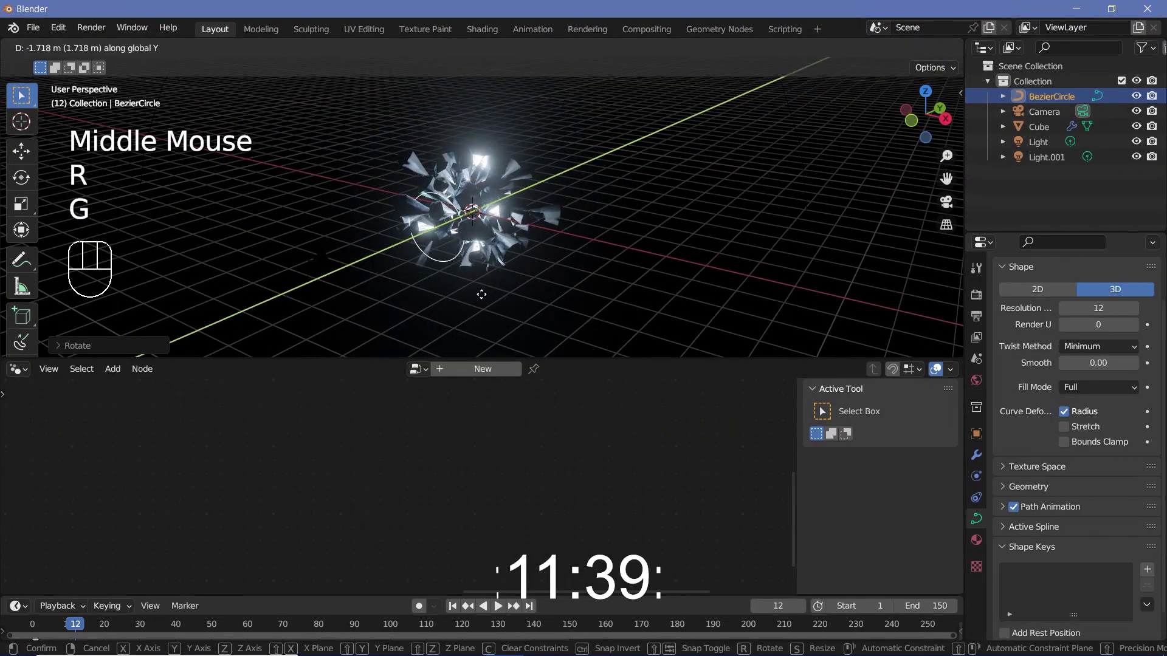
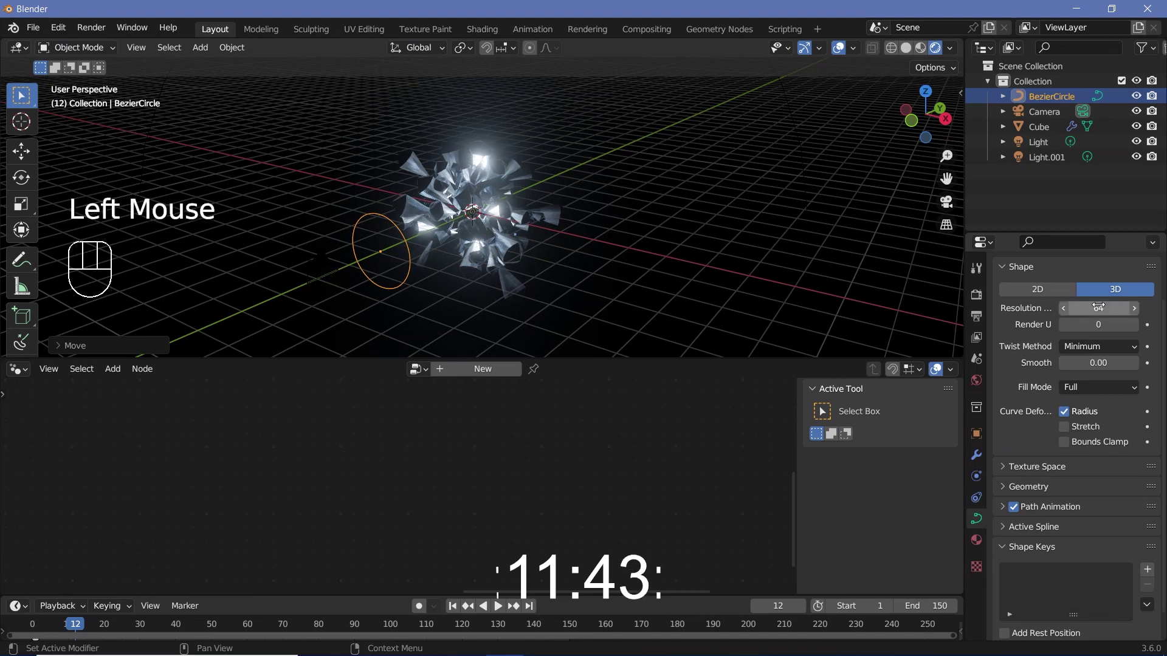
pyautogui.middleClick(430, 285)
pyautogui.press('shift+a')
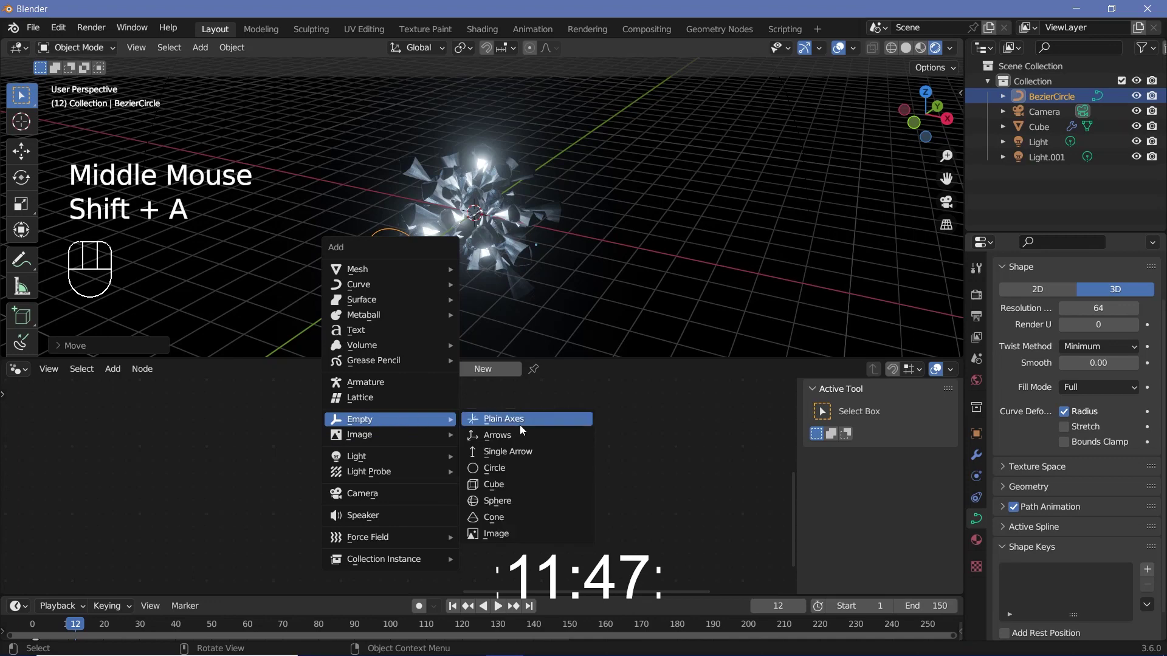
# - Add a plain-axes Empty with a Follow Path constraint targeting the BezierCircle
pyautogui.click(986, 483)
pyautogui.click(1067, 296)
pyautogui.moveTo(1121, 299); pyautogui.dragTo(1127, 398)
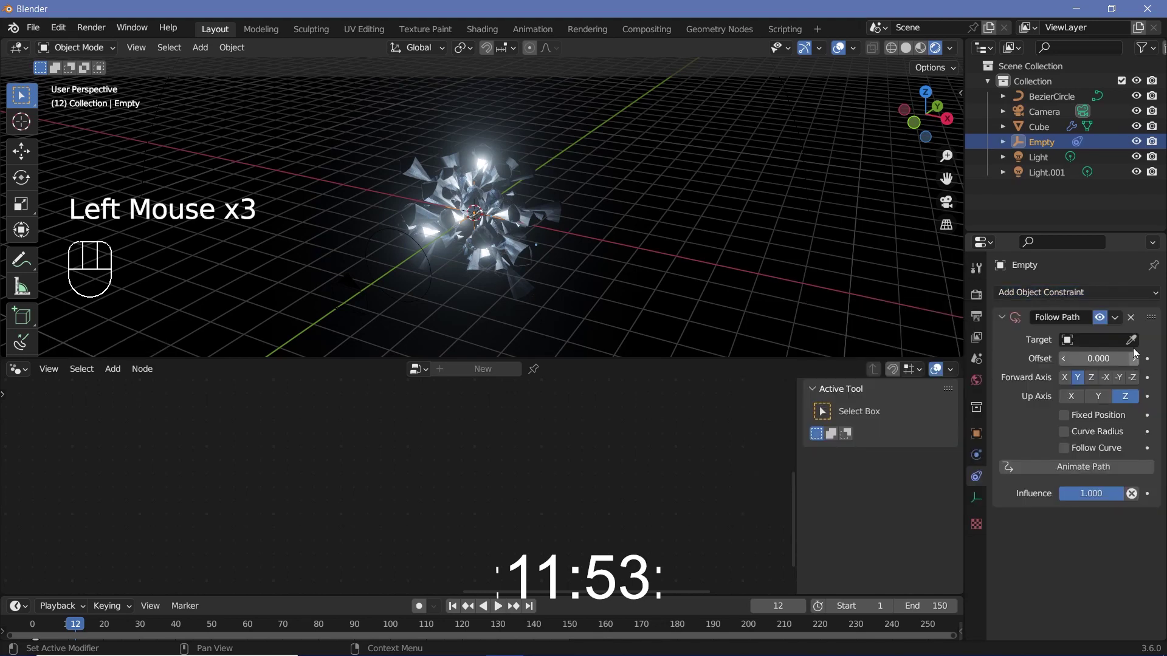
pyautogui.click(1137, 344)
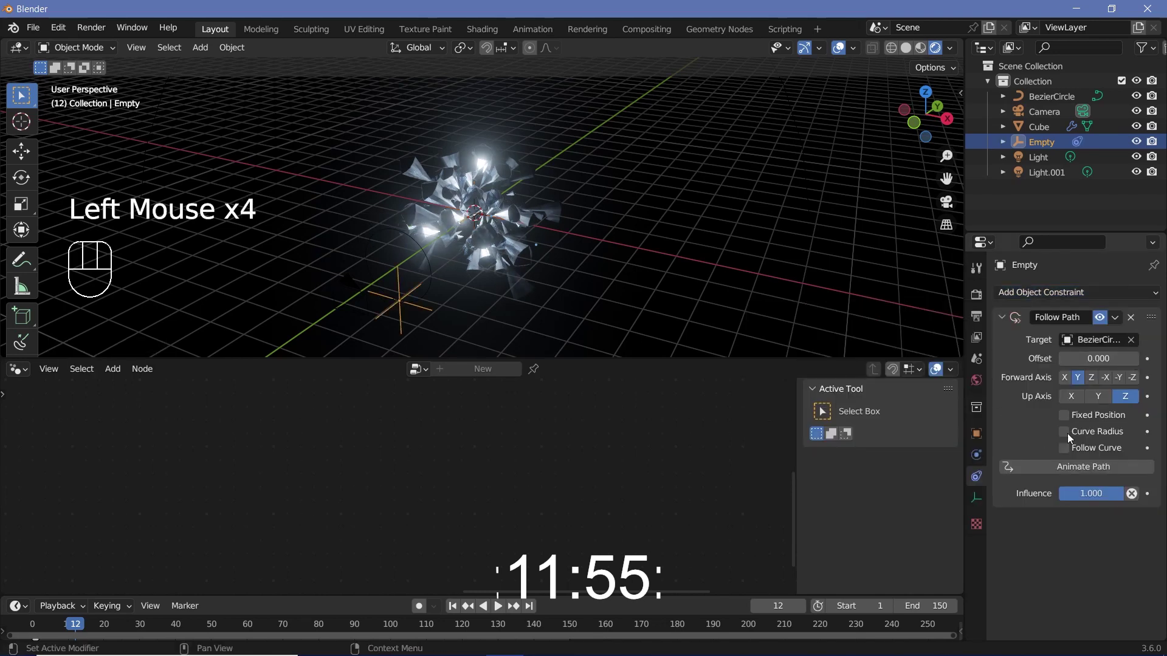
# - Give the crystal sphere a Track To constraint, then reselect the Empty to check its path
pyautogui.click(505, 252)
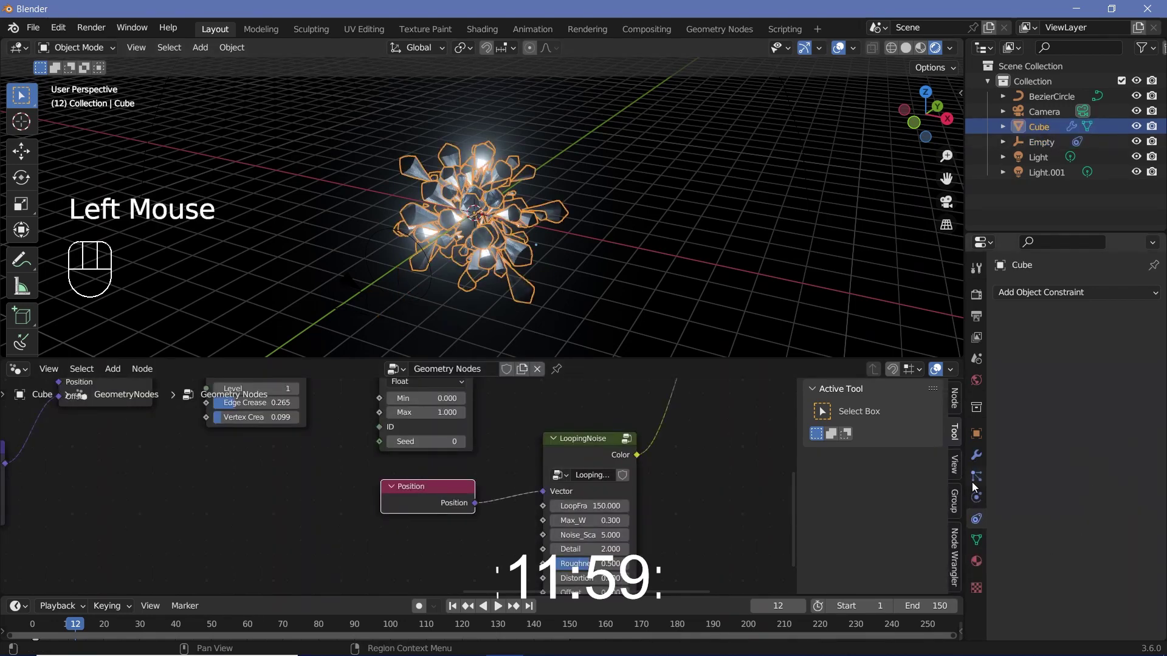
pyautogui.moveTo(1049, 293); pyautogui.dragTo(1132, 325)
pyautogui.click(1132, 345)
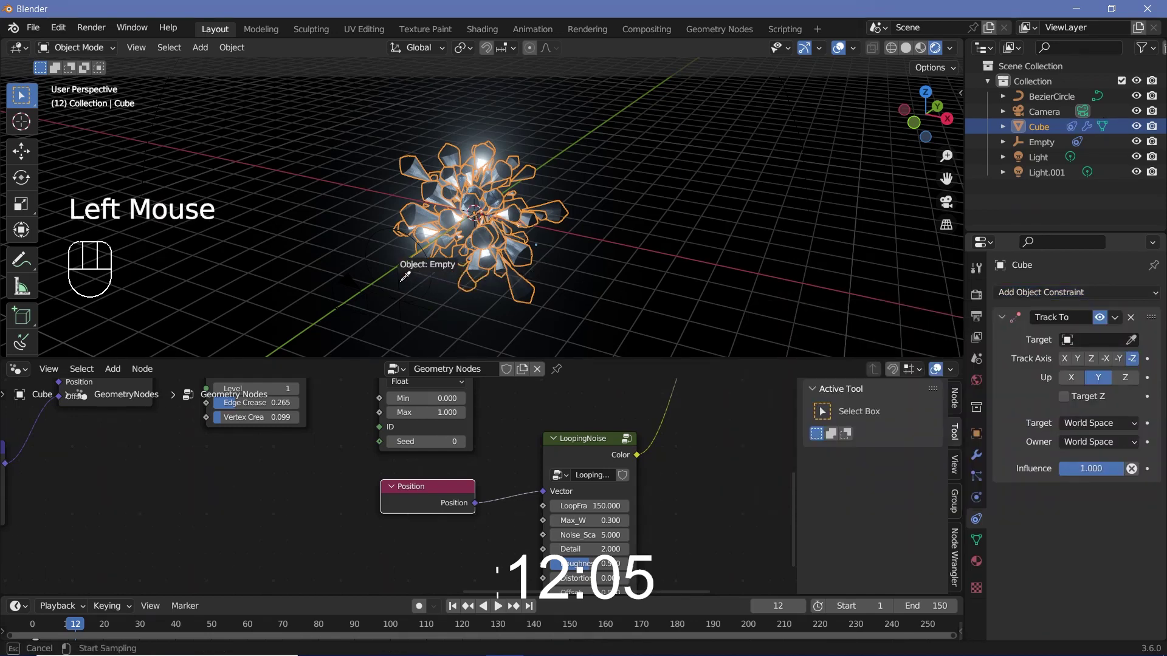
pyautogui.click(420, 312)
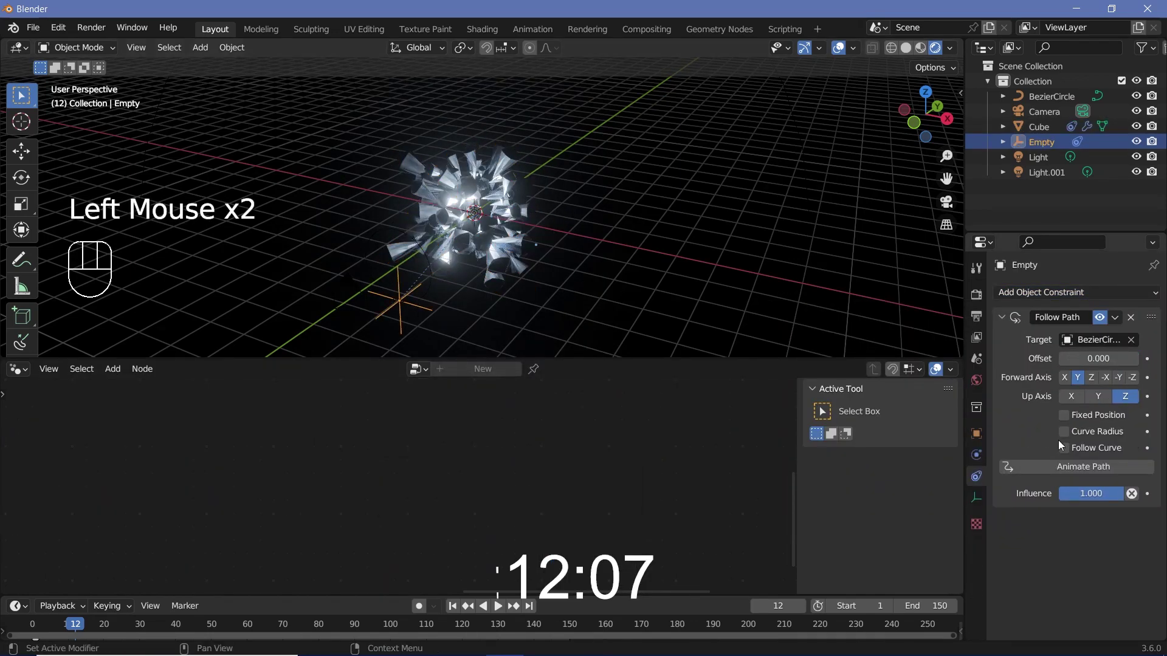
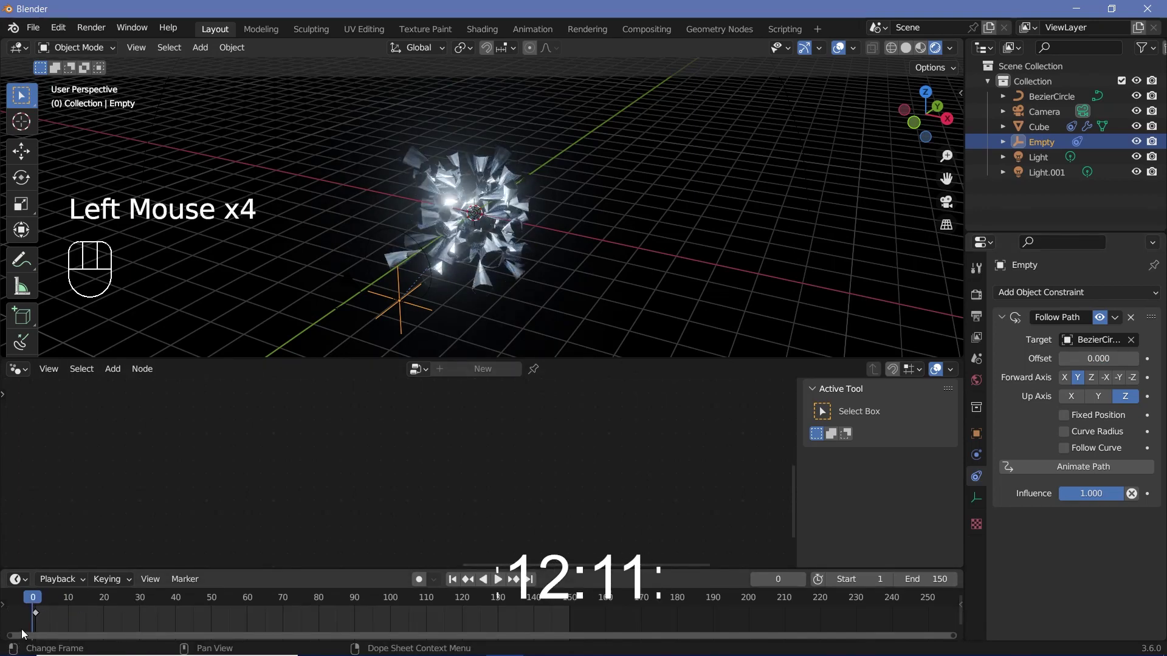
# - Keyframe the Empty's path offset from 0 to 100 over frames 0–150 with linear interpolation and preview it
pyautogui.press('a')
pyautogui.press('x')
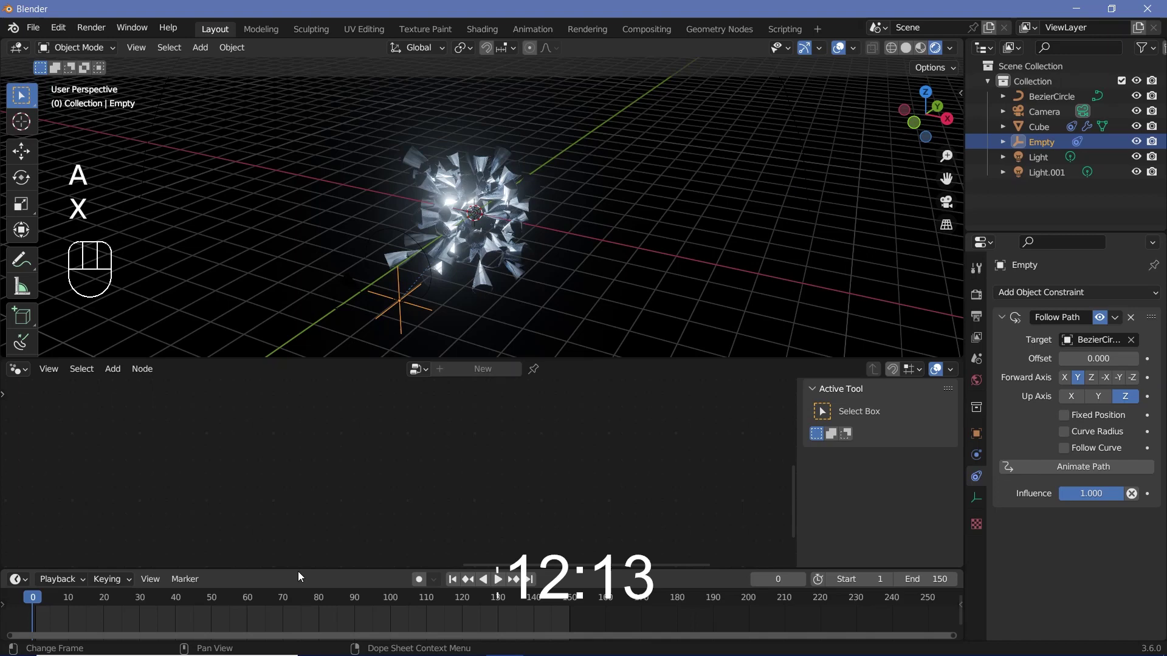
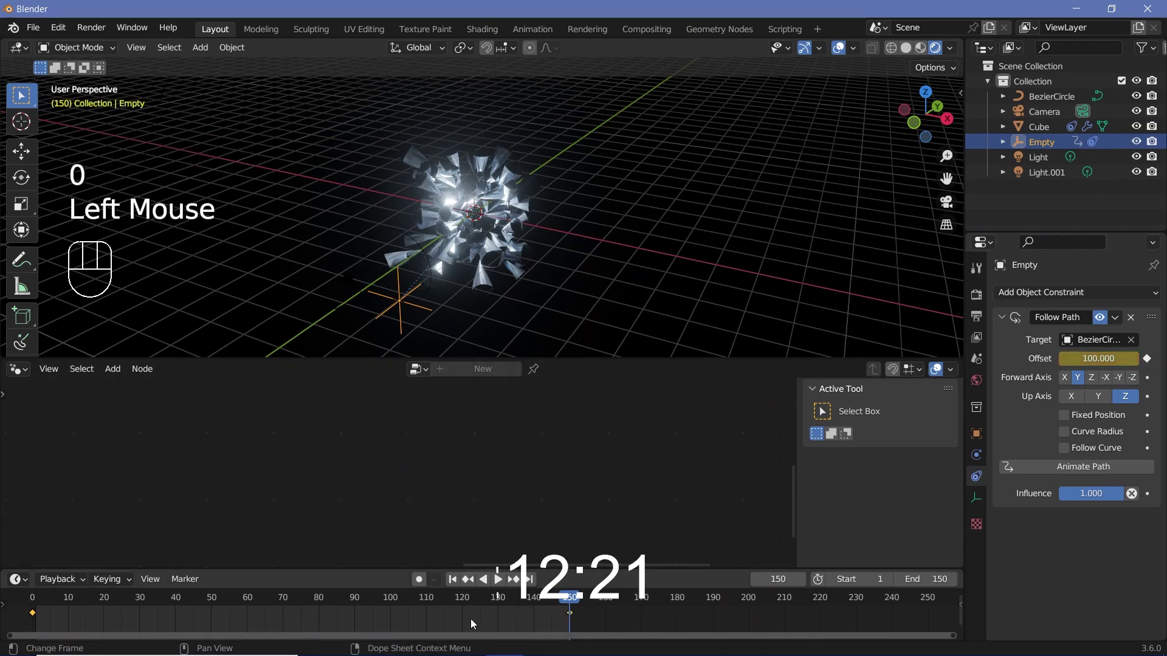
pyautogui.press('t')
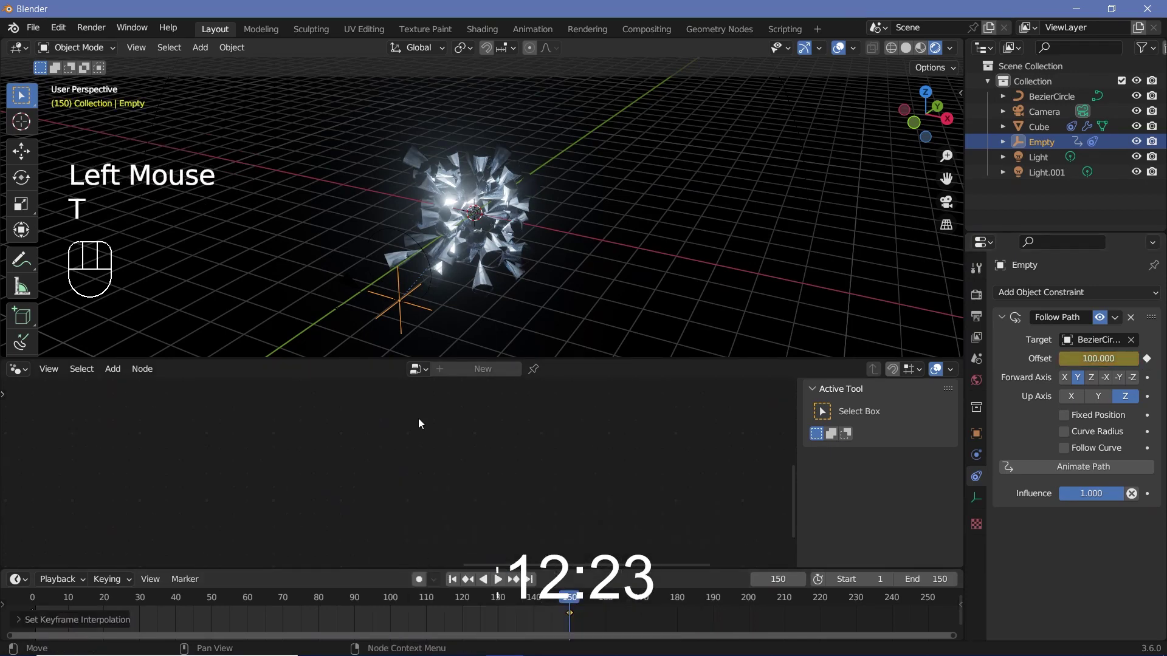
pyautogui.press('space')
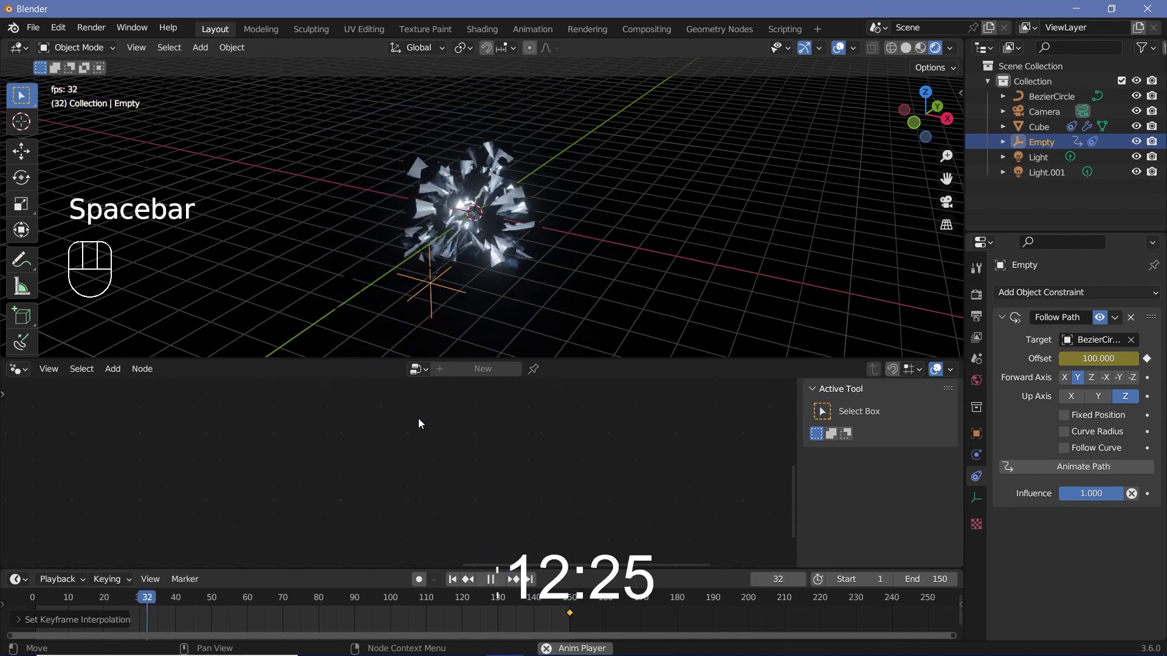
pyautogui.press('space')
pyautogui.press('space')
# - Look through the camera and enlarge the Bezier circle so the orbit frames the crystal
pyautogui.moveTo(512, 248); pyautogui.dragTo(557, 211)
pyautogui.press('KP_0')
pyautogui.press('space')
pyautogui.moveTo(554, 135); pyautogui.dragTo(615, 193)
pyautogui.press('s')
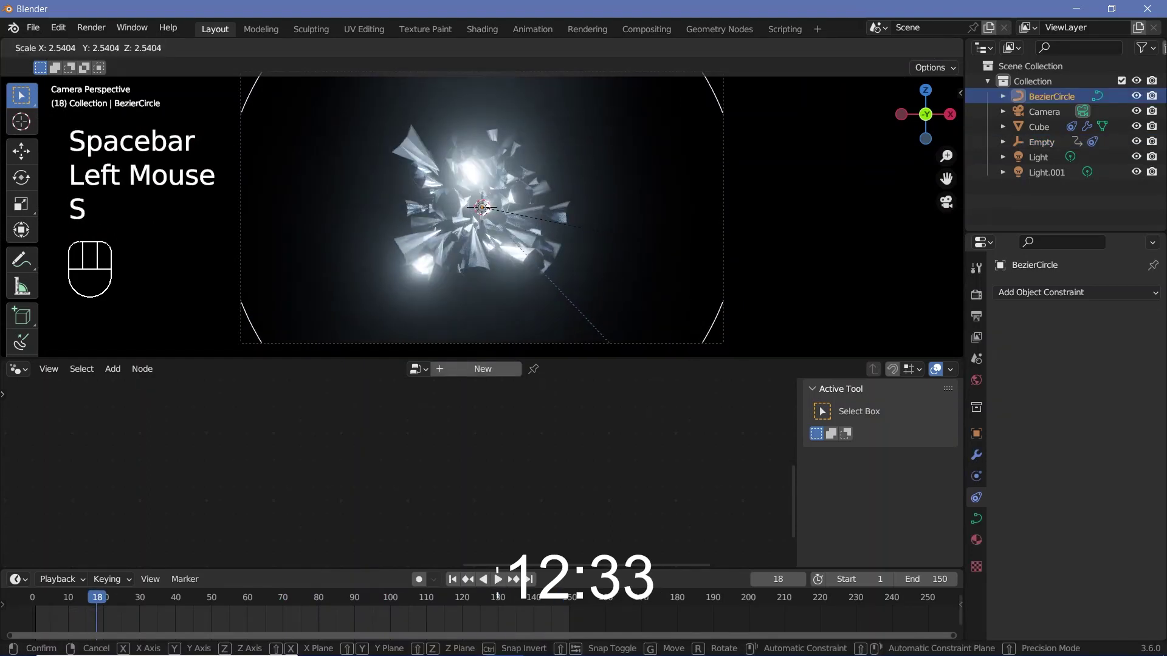
# - Play back the animation repeatedly to check the camera's orbiting shot of the sphere
pyautogui.press('space')
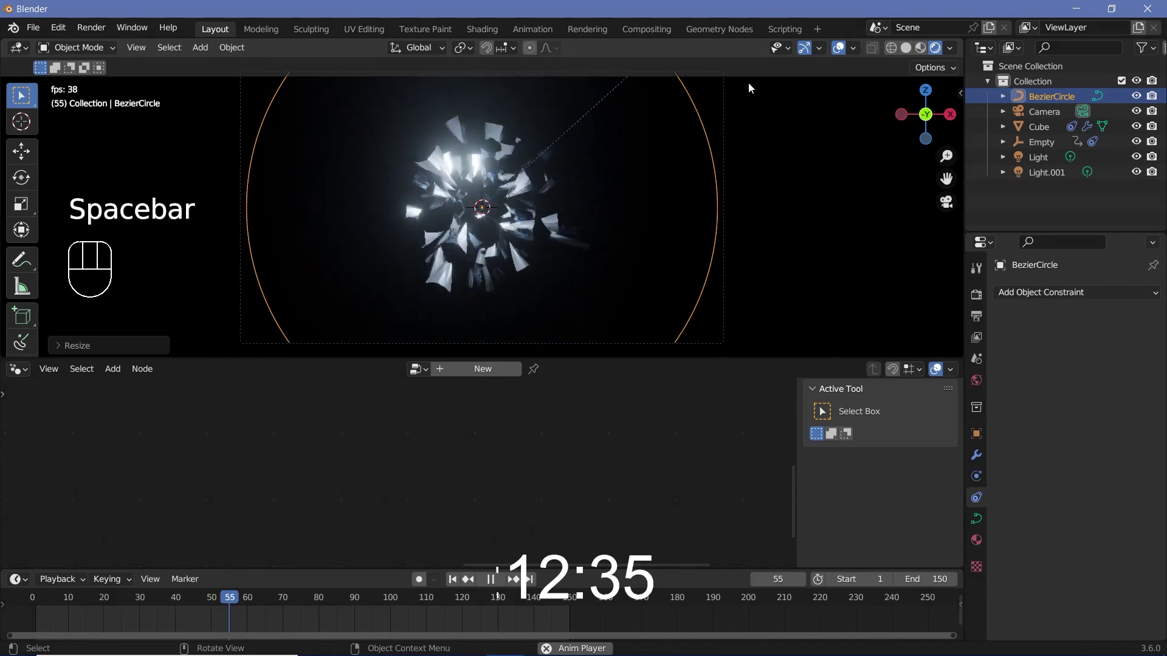
pyautogui.click(840, 55)
pyautogui.press('space')
pyautogui.press('space')
pyautogui.press('space')
pyautogui.press('space')
pyautogui.press('space')
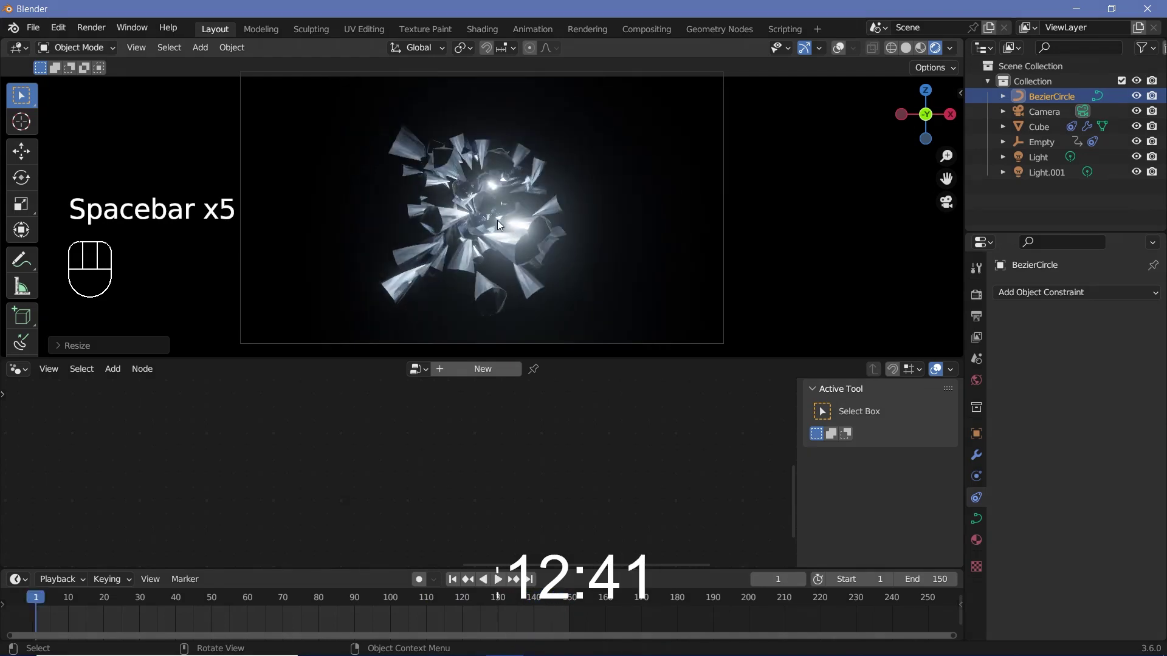
# - Add a Plane behind the crystal sphere as a backdrop and give it a pale cyan metallic material
pyautogui.press('shift+a')
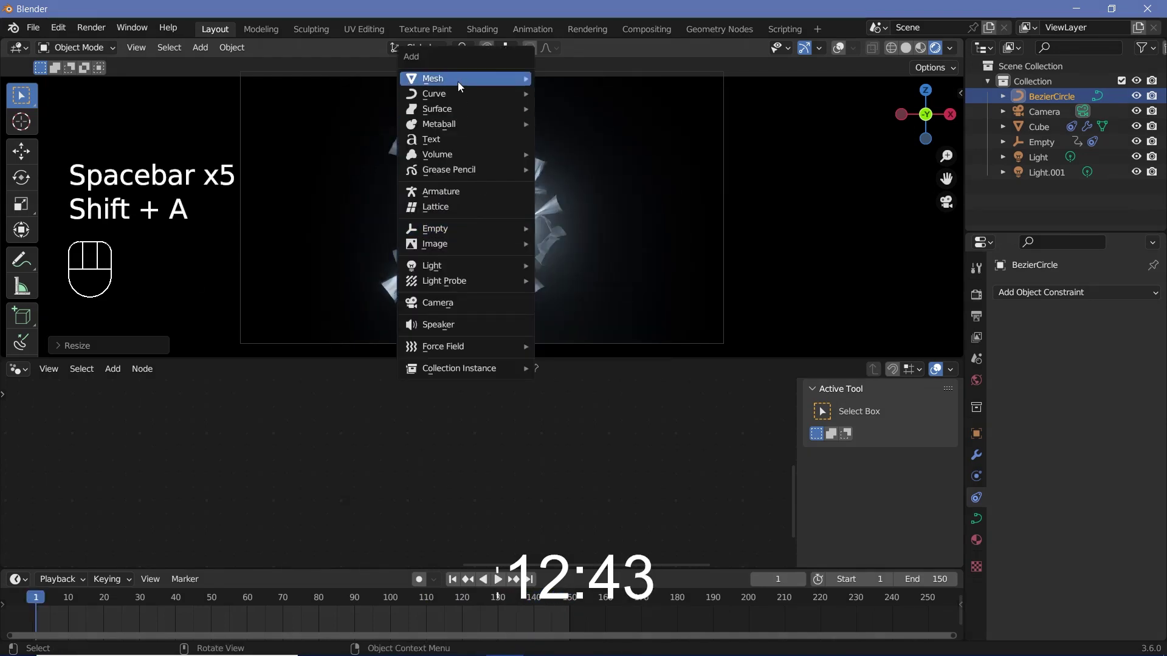
pyautogui.press('r')
pyautogui.press('s')
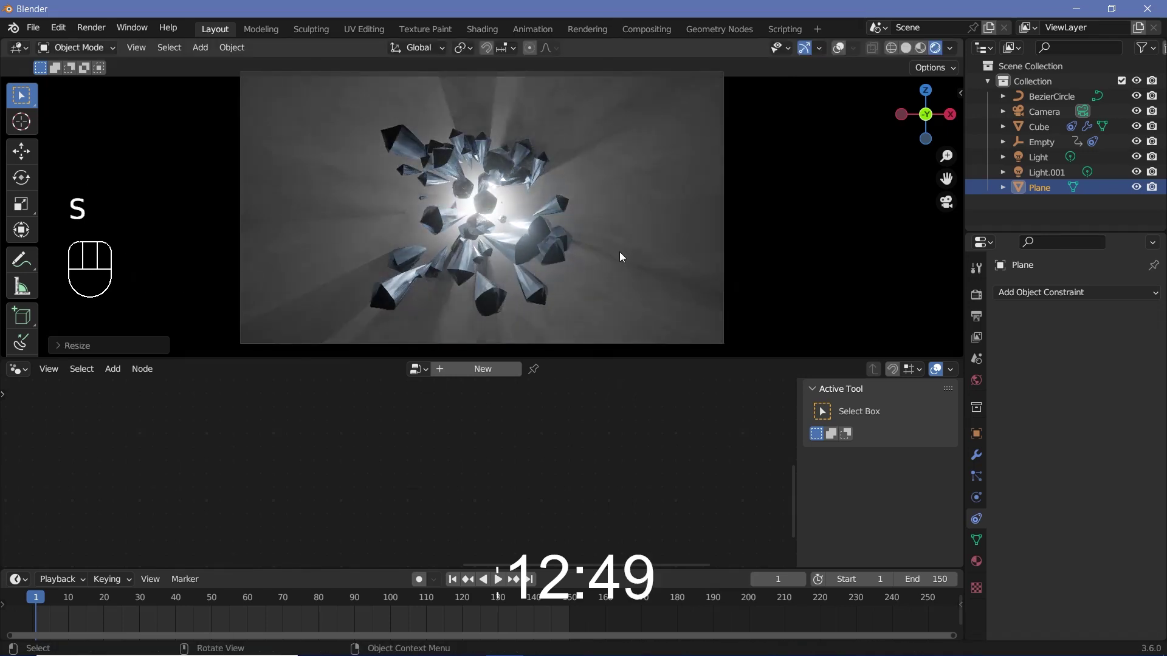
pyautogui.press('space')
pyautogui.press('space')
pyautogui.press('space')
pyautogui.press('space')
pyautogui.click(642, 256)
# - Play and pause the animation to check the shadows falling on the backdrop plane
pyautogui.press('space')
pyautogui.press('space')
pyautogui.press('space')
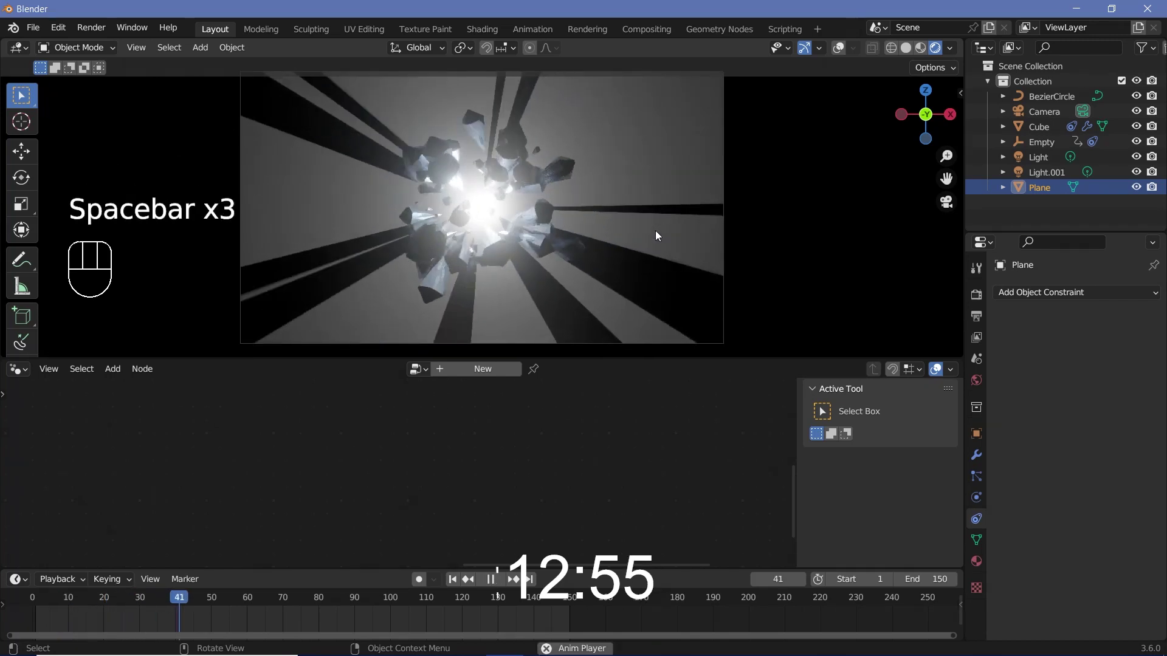
pyautogui.press('space')
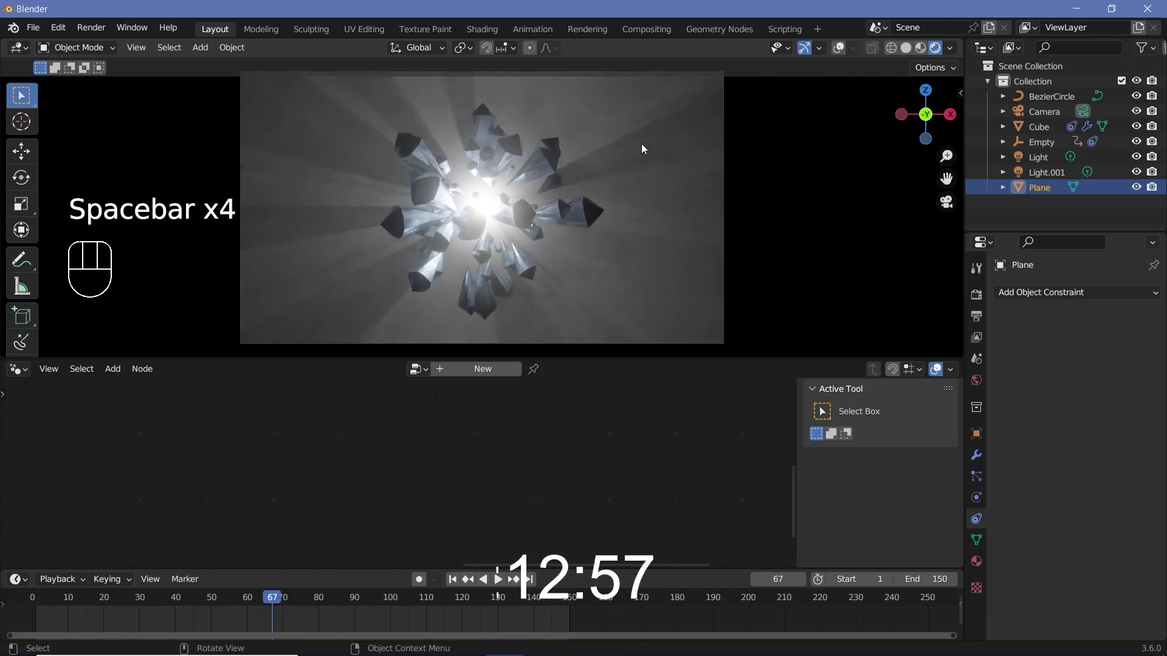
pyautogui.press('space')
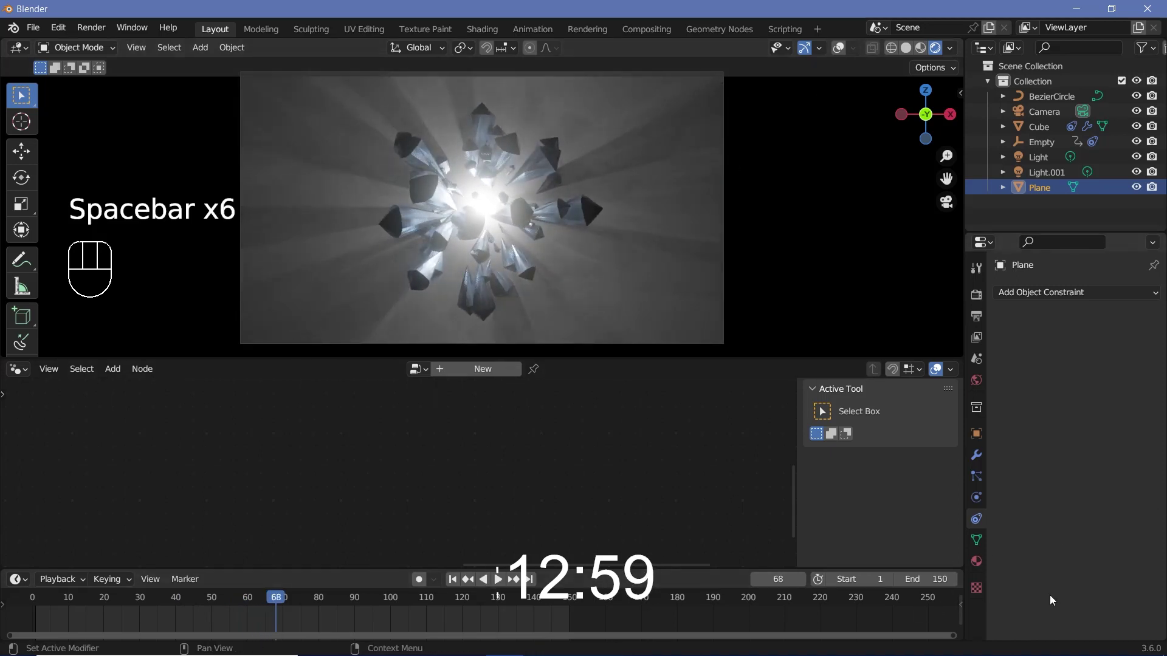
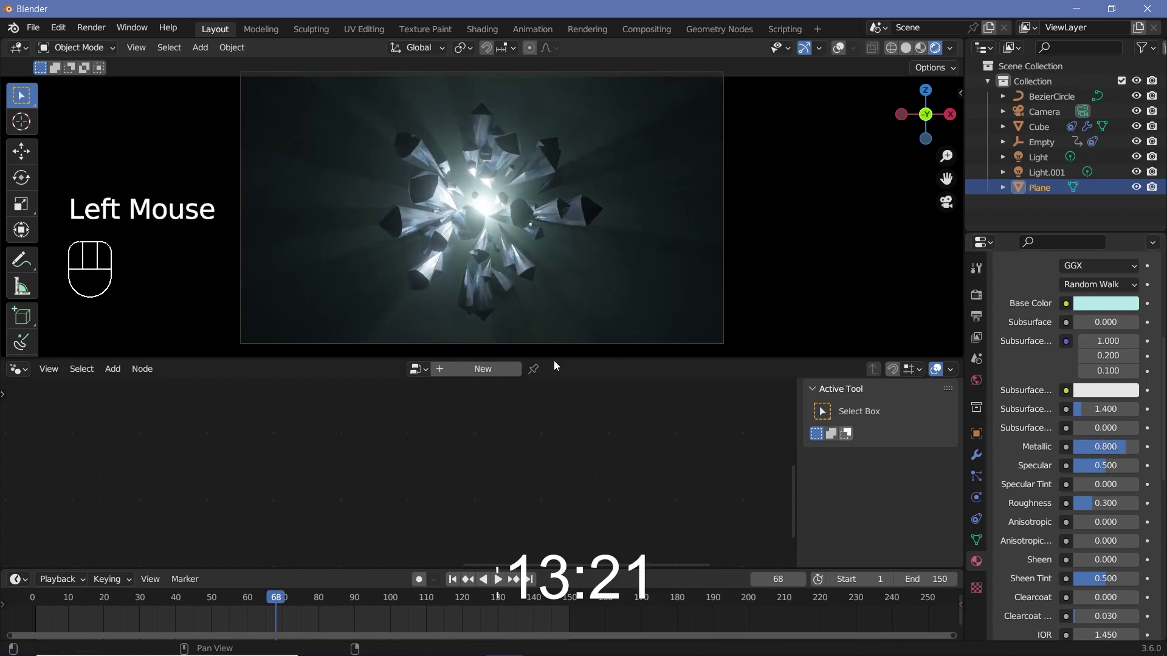
# - Select the backdrop plane and move it to a new position behind the crystal
pyautogui.press('space')
pyautogui.press('space')
pyautogui.click(637, 245)
pyautogui.press('g')
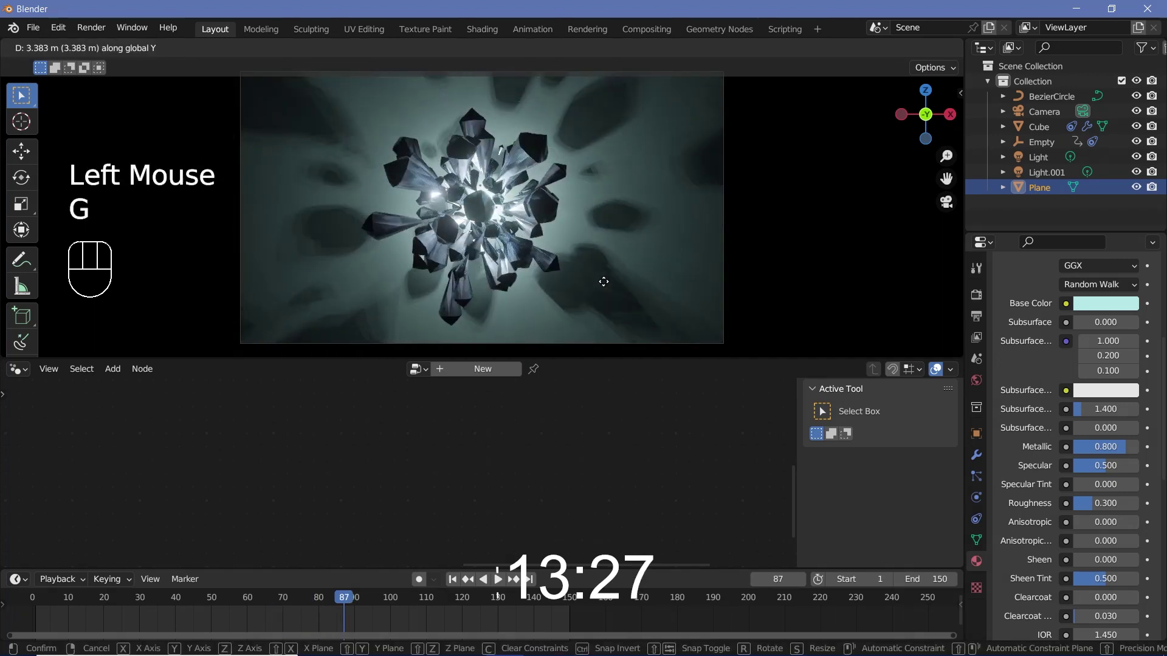
pyautogui.press('space')
pyautogui.press('space')
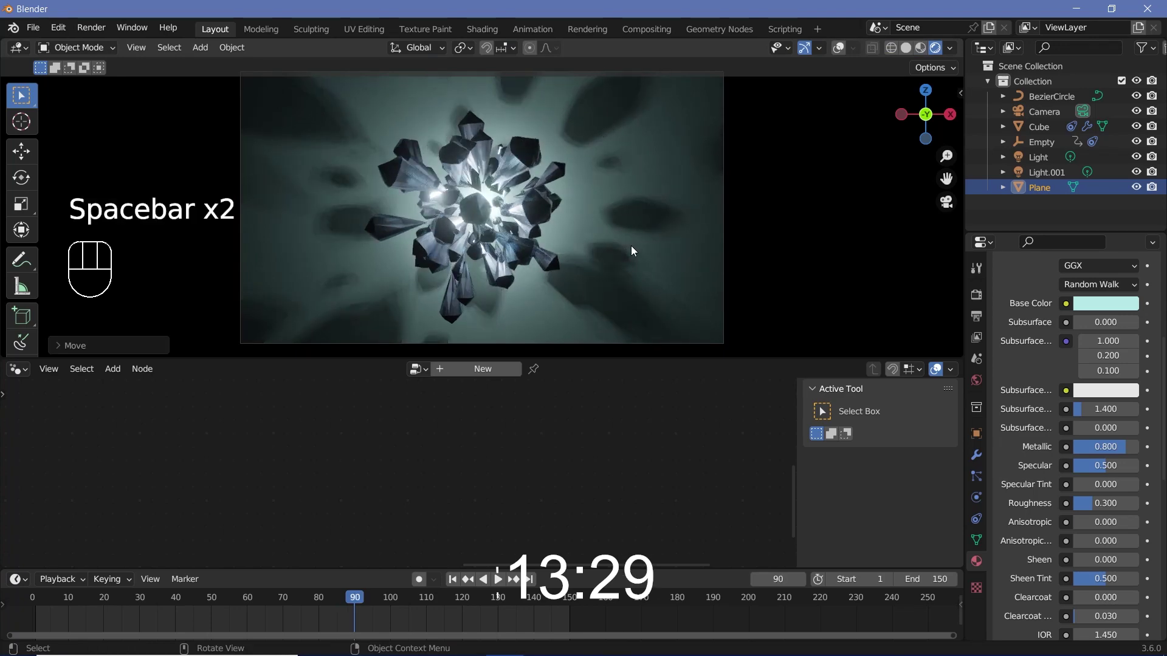
# - Review playback, then select the crystal Cube to tune its LoopingNoise inputs with Displace at 7
pyautogui.press('space')
pyautogui.press('space')
pyautogui.press('space')
pyautogui.press('space')
pyautogui.press('space')
pyautogui.press('space')
pyautogui.click(530, 240)
pyautogui.press('s')
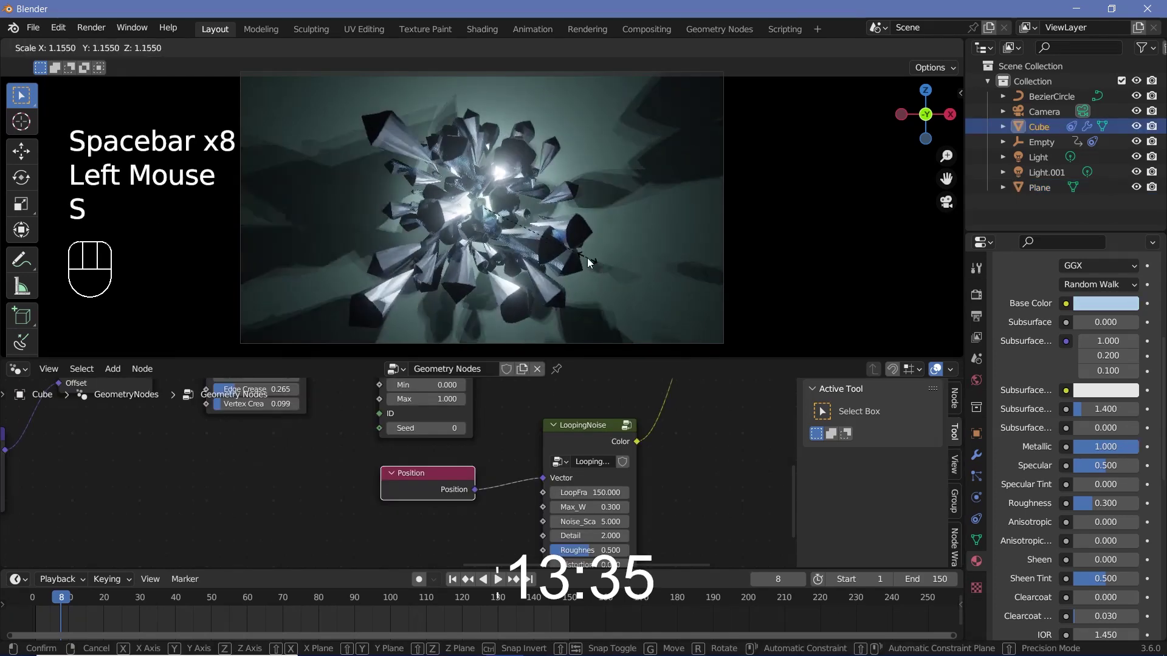
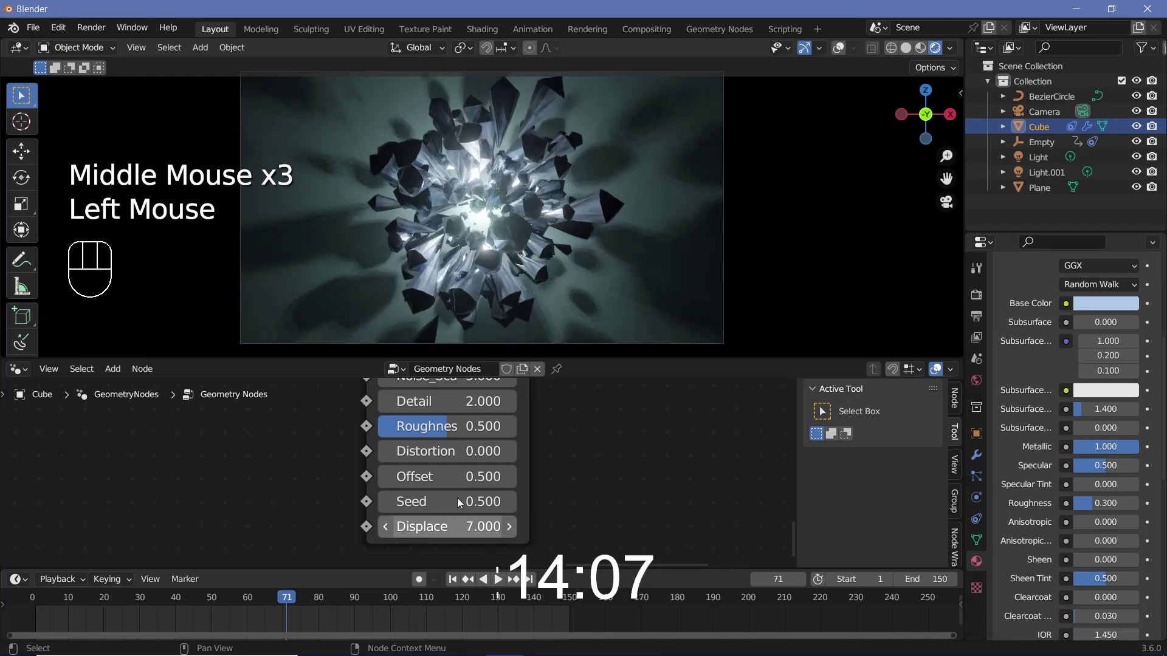
# - Play the animation to review the displaced crystal shards, then stop playback
pyautogui.press('space')
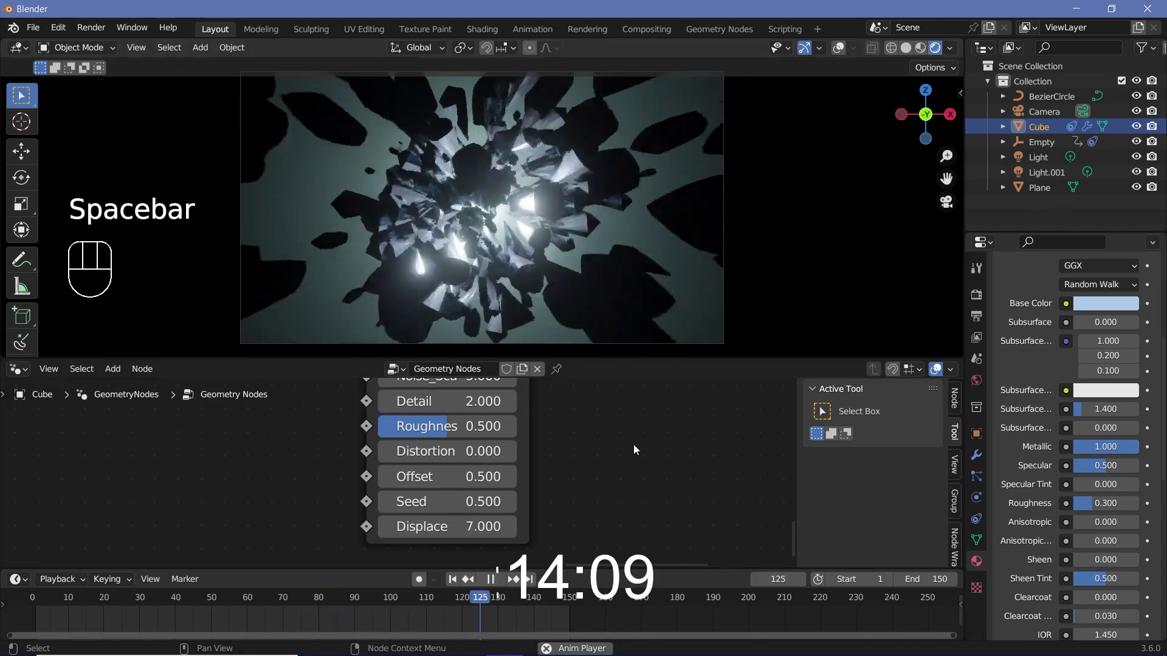
pyautogui.press('space')
pyautogui.press('space')
pyautogui.press('space')
pyautogui.press('space')
pyautogui.press('space')
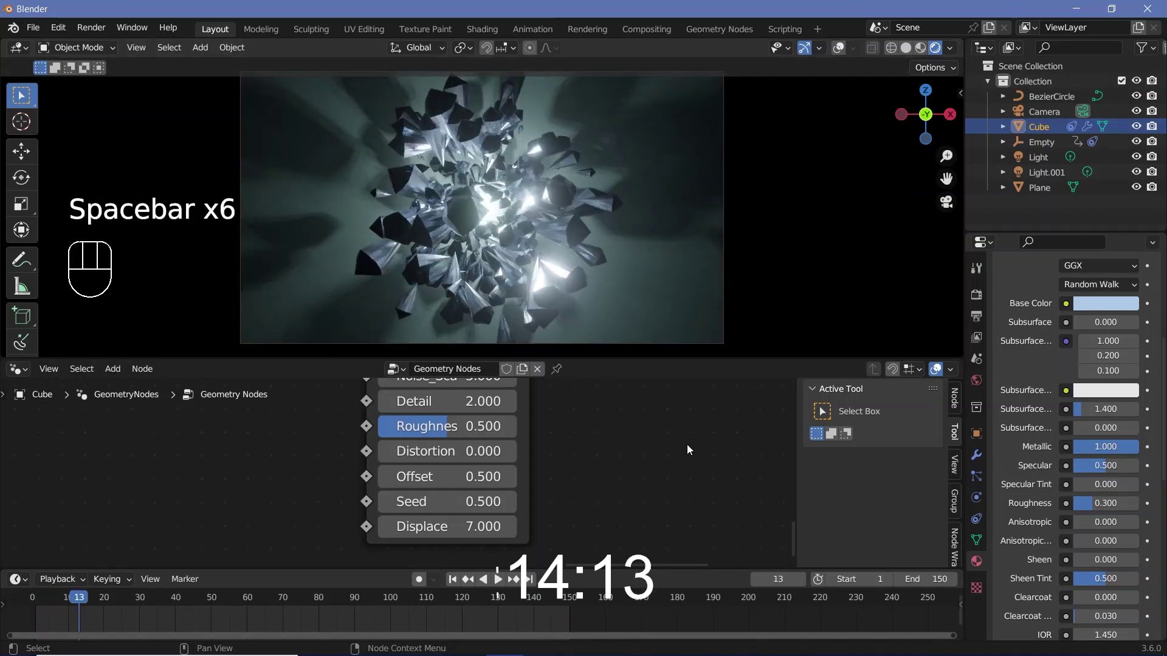
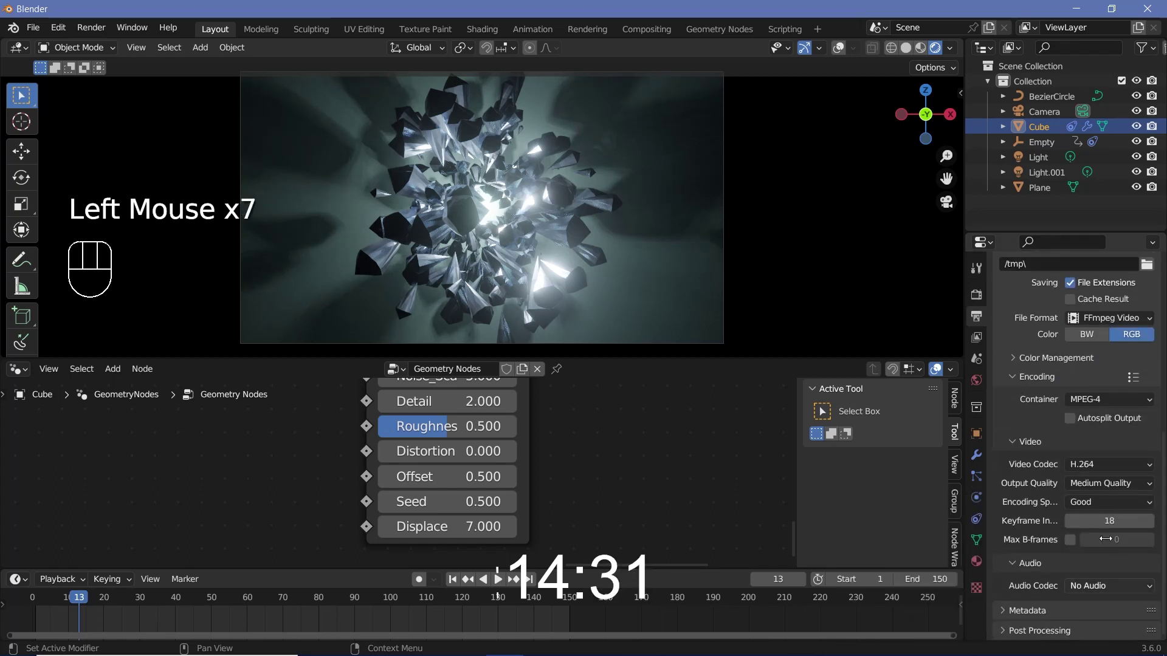
# - Set the MPEG-4 video Output Quality to Perceptually Lossless
pyautogui.moveTo(1108, 489); pyautogui.dragTo(1082, 534)
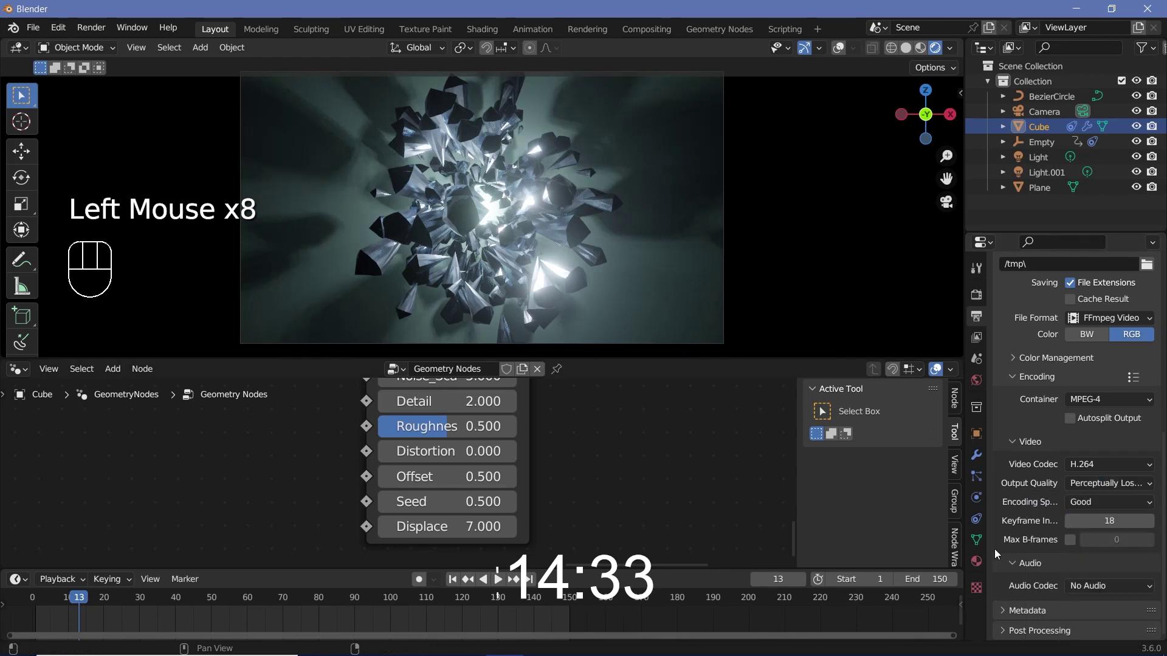